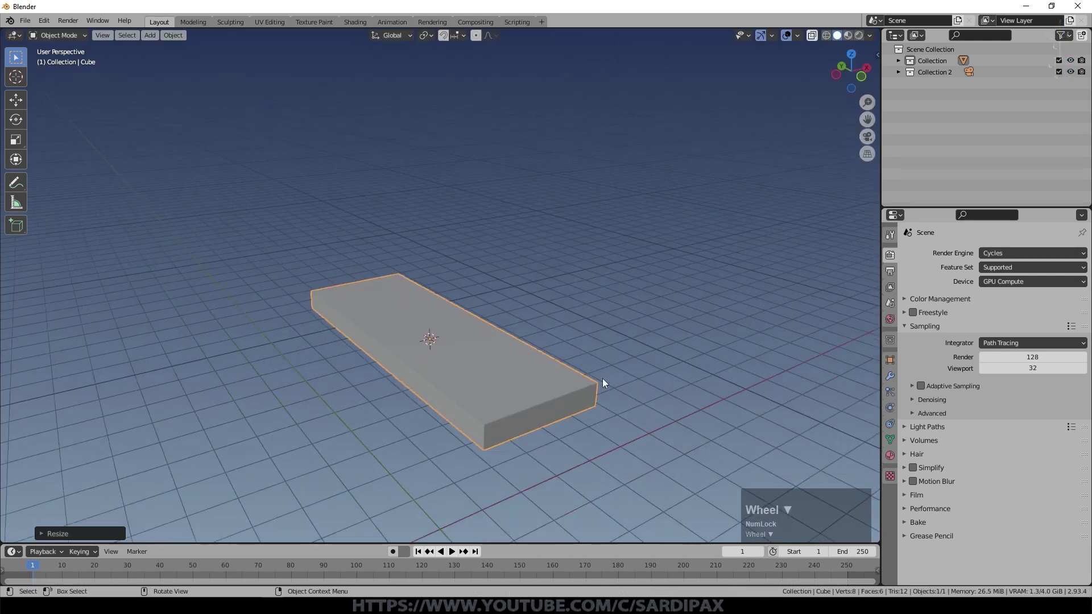
In Edit Mode, bevel one long edge of the slab into a narrow chamfer
key(Tab)
click(309, 276)
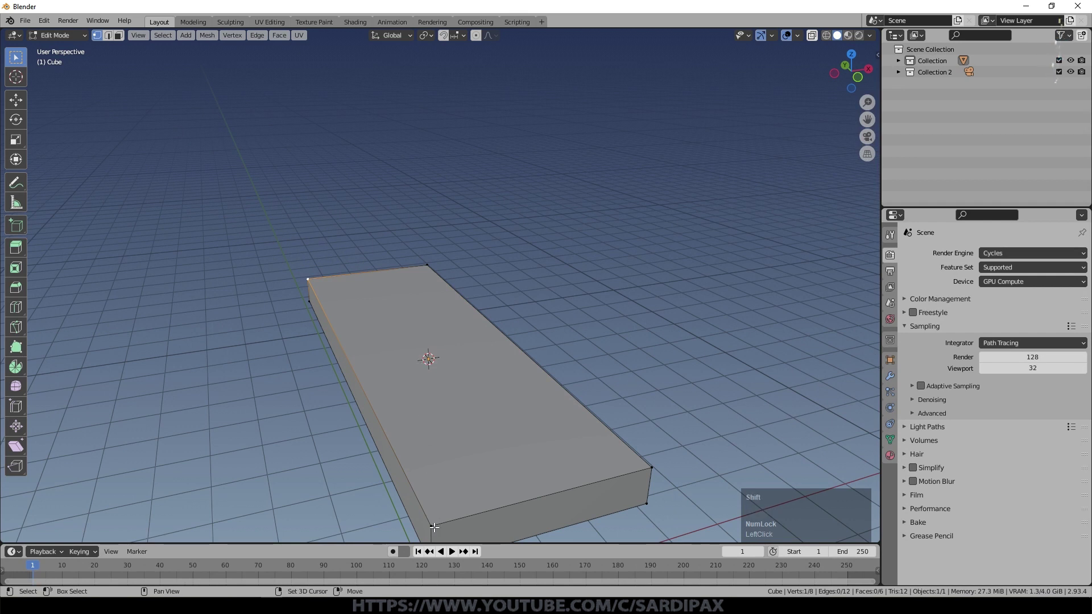
key(ctrl+b)
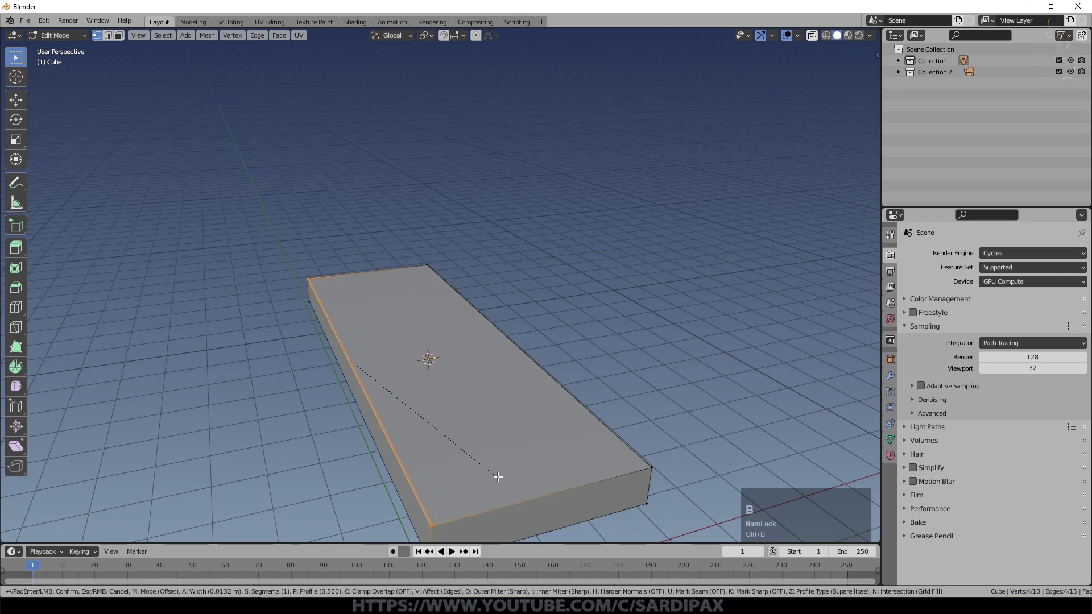
click(506, 474)
middle_click(469, 478)
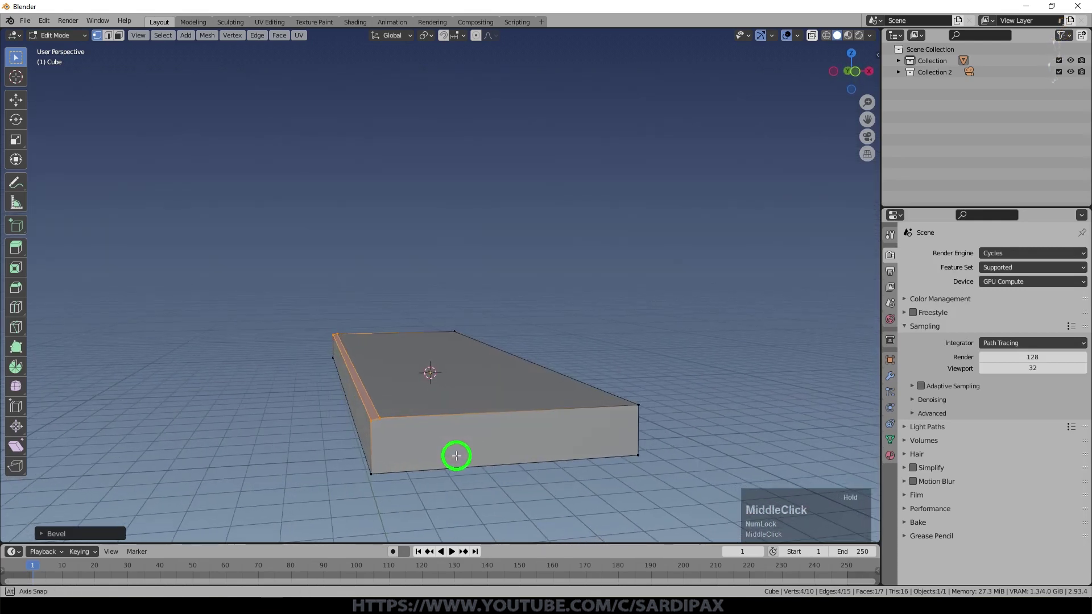
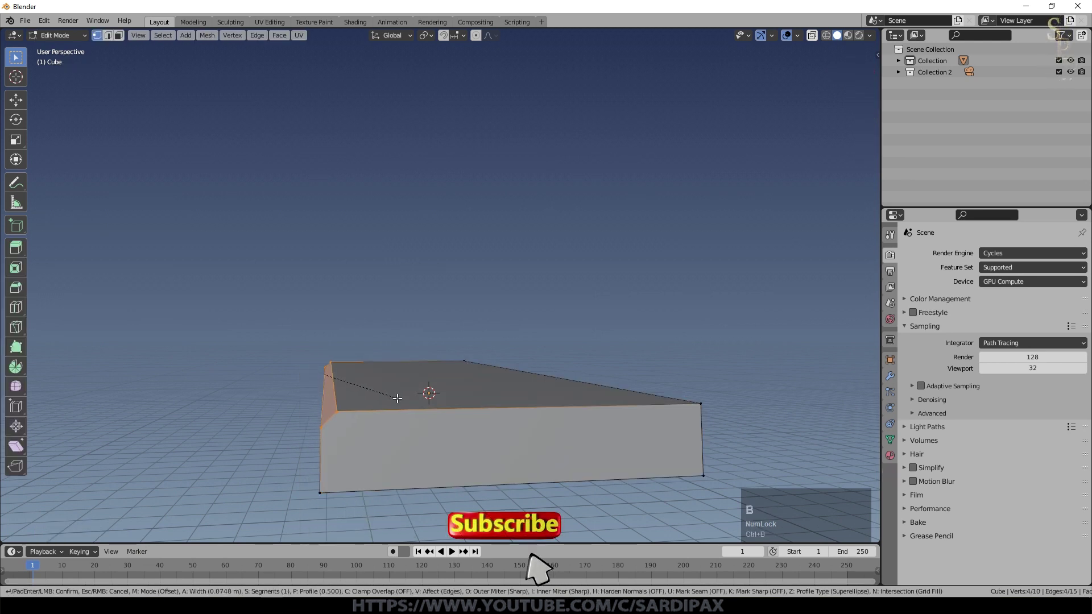
Duplicate the beveled slab upward along Z three times into four stepped planks, then leave Edit Mode
key(a)
key(shift+d)
key(Escape)
key(g)
key(z)
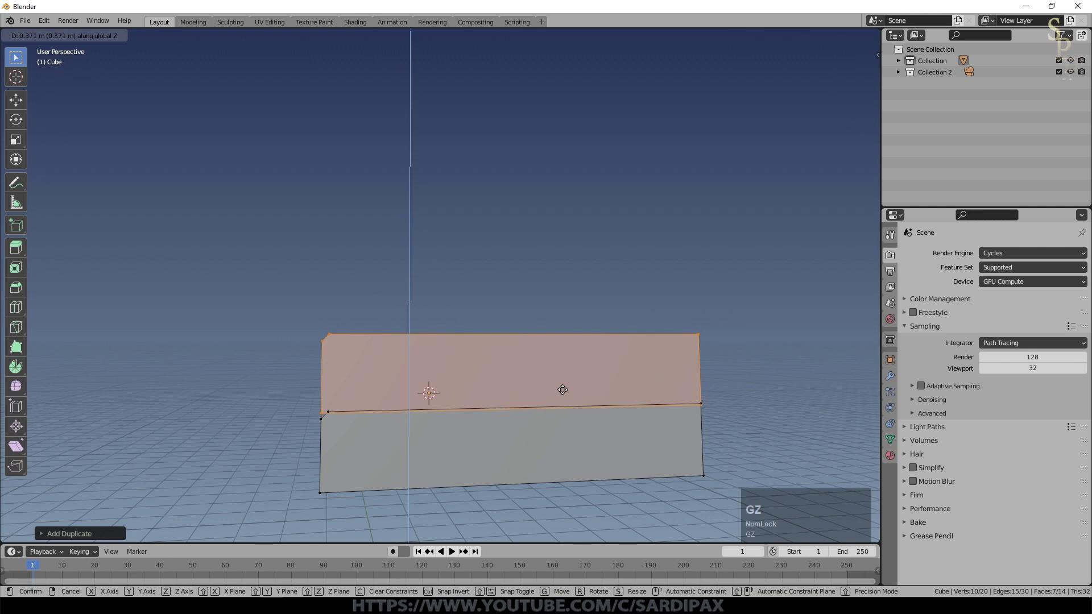
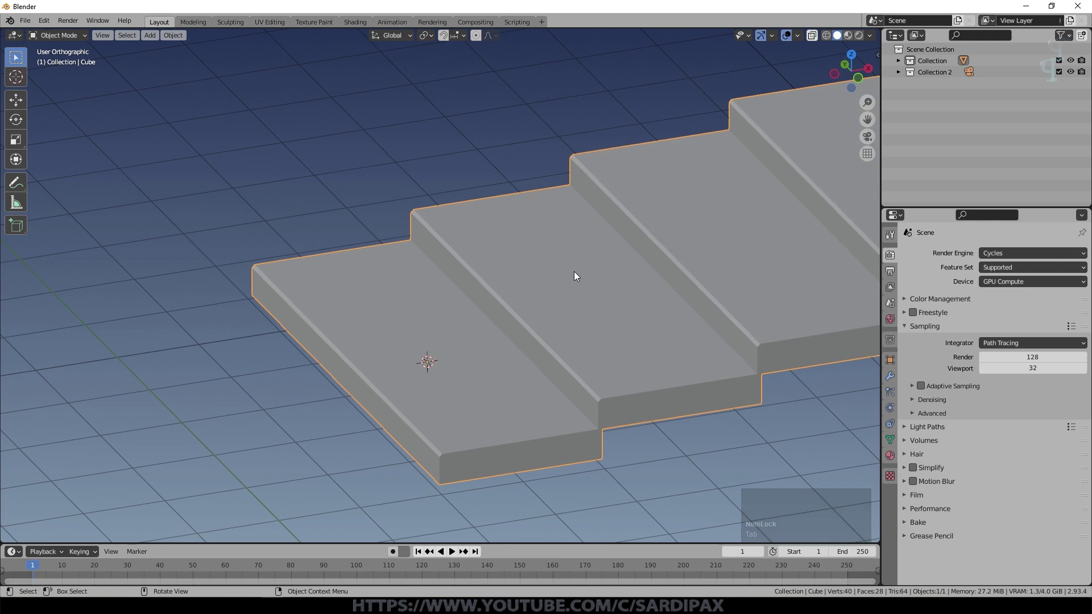
scroll(down, 3)
middle_click(596, 230)
scroll(down, 3)
middle_click(635, 220)
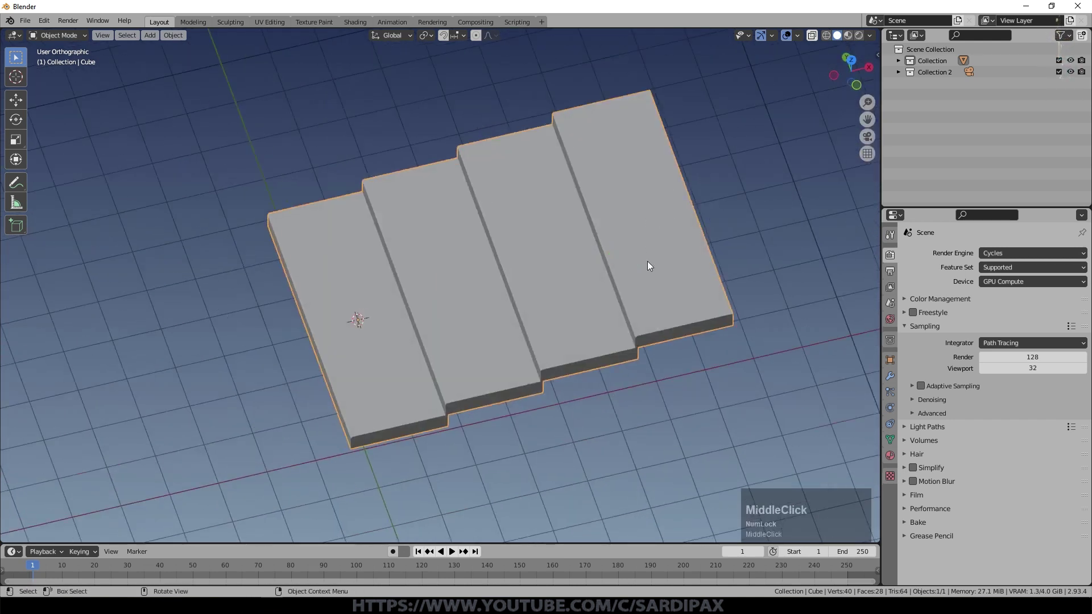
Give the stairs' material a tan base colour via the colour picker
click(996, 308)
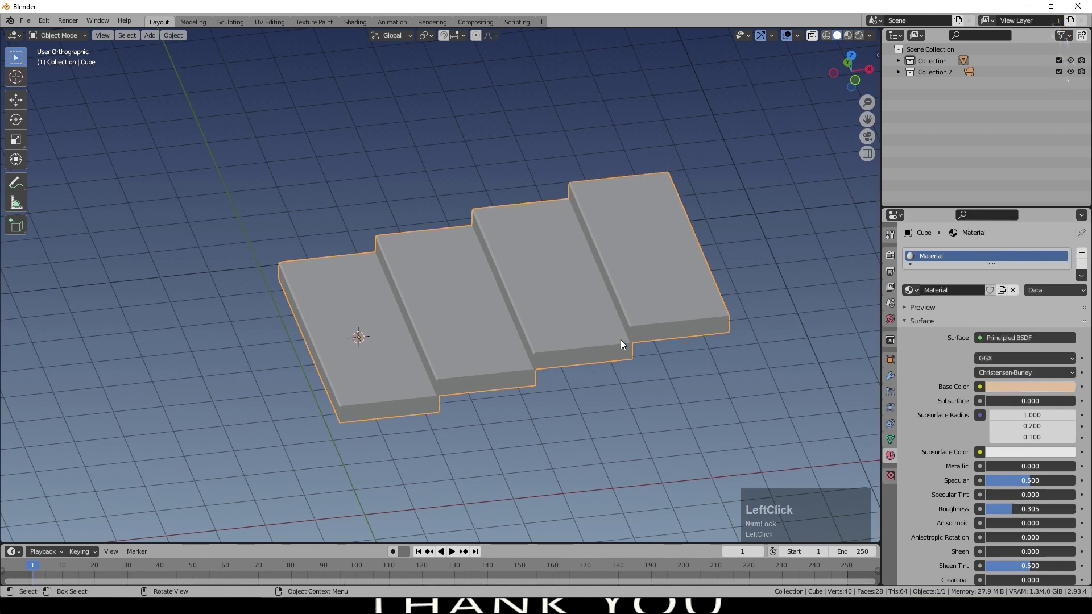
middle_click(1005, 388)
key(ctrl+c)
scroll(down, 3)
click(909, 570)
scroll(down, 3)
key(ctrl+v)
scroll(up, 3)
click(892, 257)
click(1013, 251)
scroll(down, 3)
key(shift+s)
key(Escape)
key(ctrl+a)
Add a sun light above the stairs and rotate it to shine diagonally across them
key(shift+a)
click(438, 364)
scroll(down, 3)
key(g)
click(782, 159)
middle_click(745, 292)
key(r)
Lower the sun light's strength to 0.150
click(890, 414)
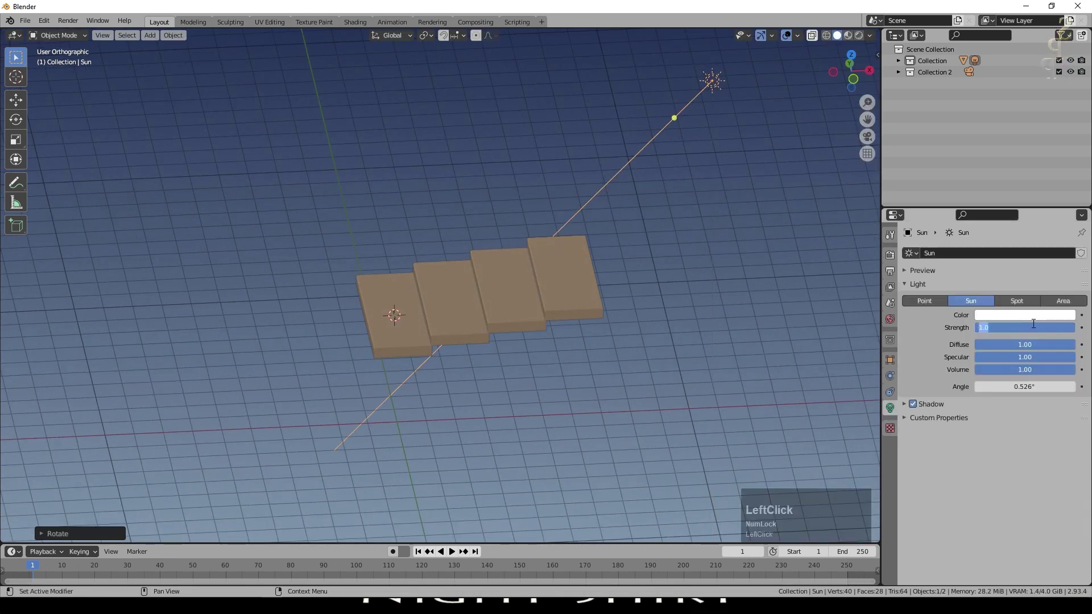
key(KP_Decimal)
key(KP_1)
key(KP_5)
key(KP_Enter)
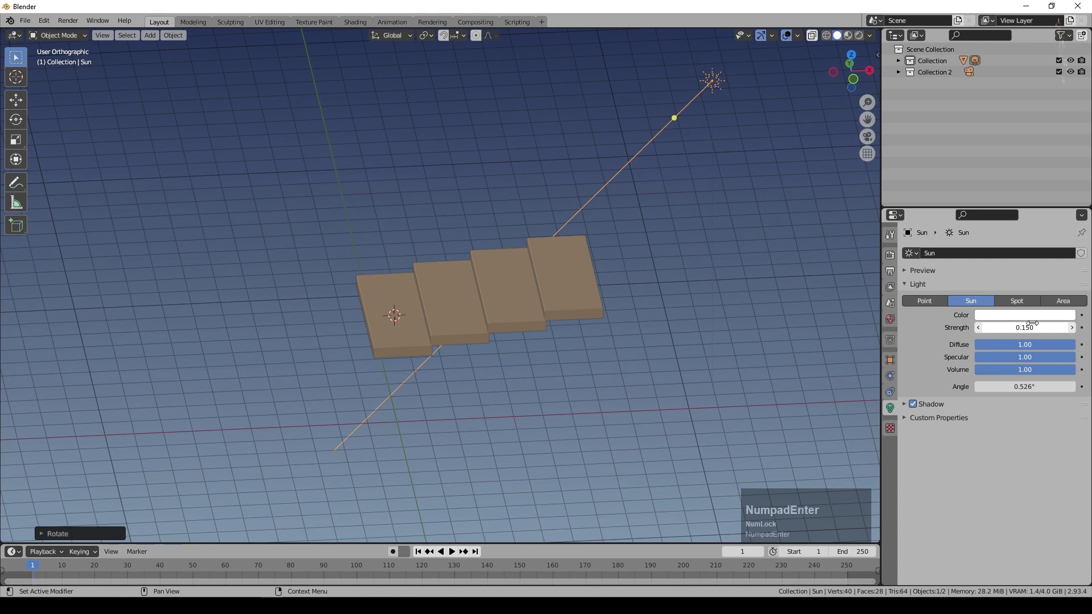
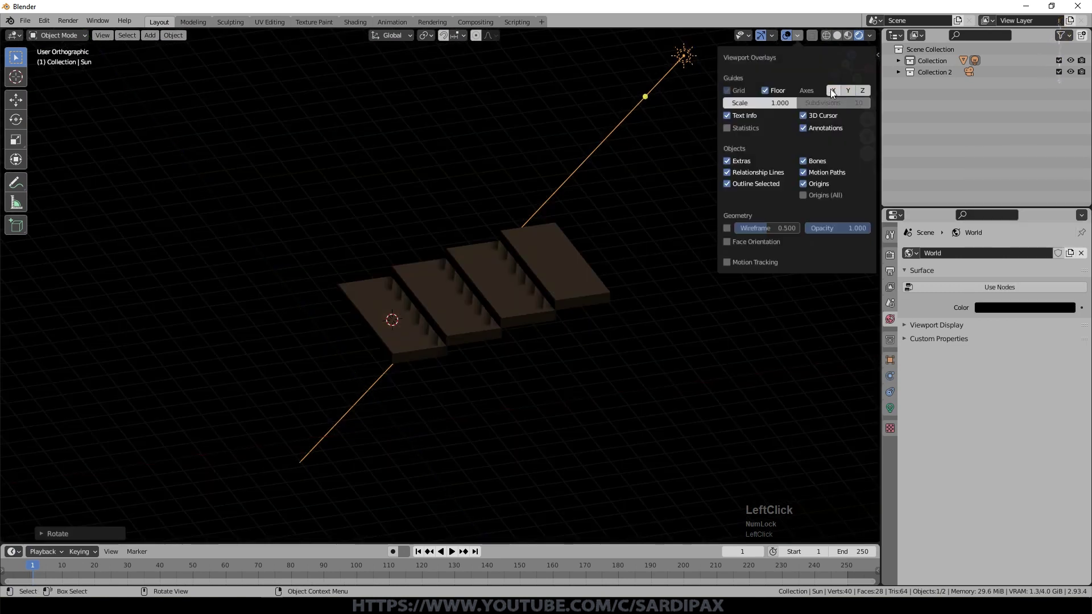
Hide the viewport floor grid and enable contact shadows on the sun
middle_click(603, 284)
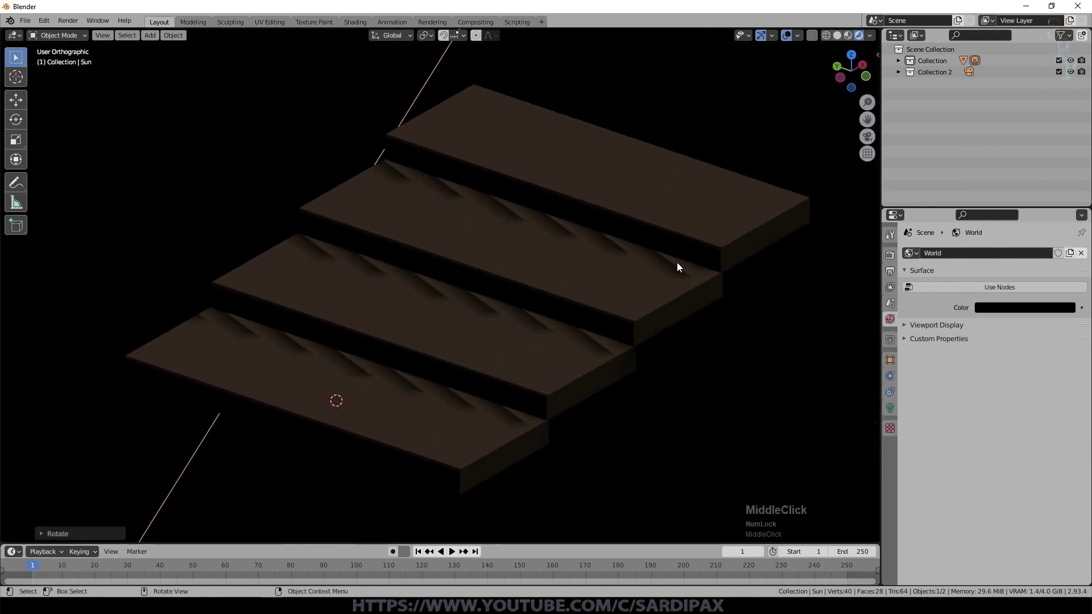
click(861, 423)
middle_click(766, 382)
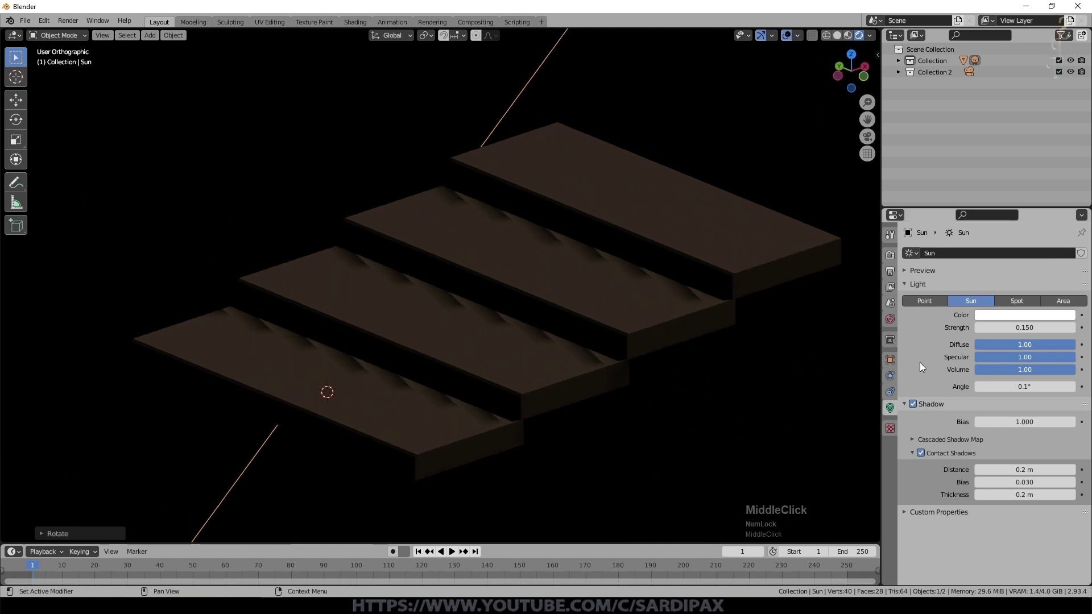
click(895, 258)
Enable Eevee soft shadows in render settings and widen the sun's angle
click(948, 433)
scroll(down, 3)
click(981, 480)
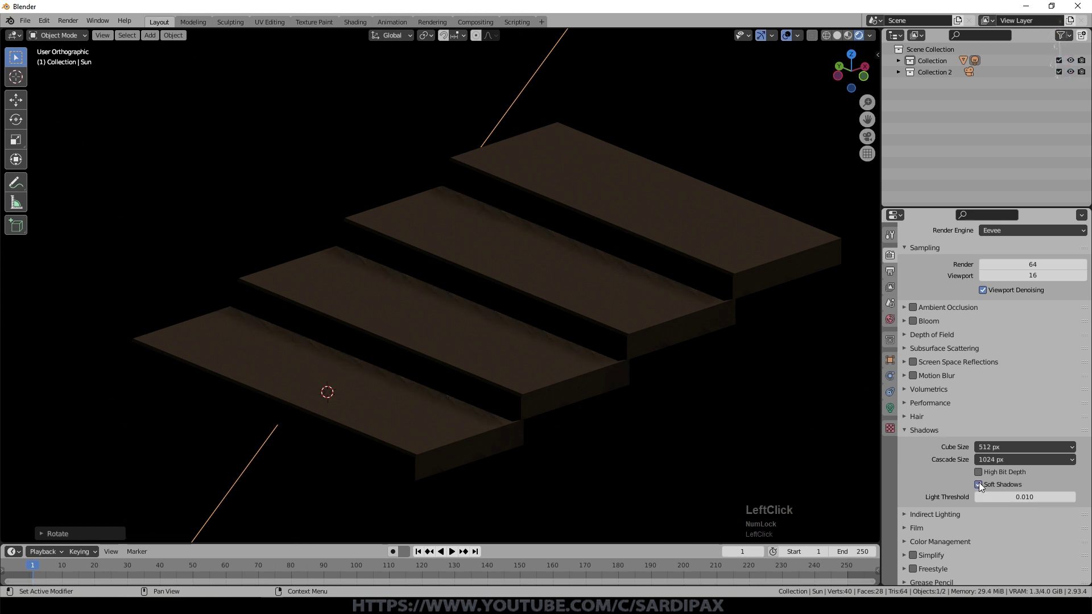
middle_click(777, 360)
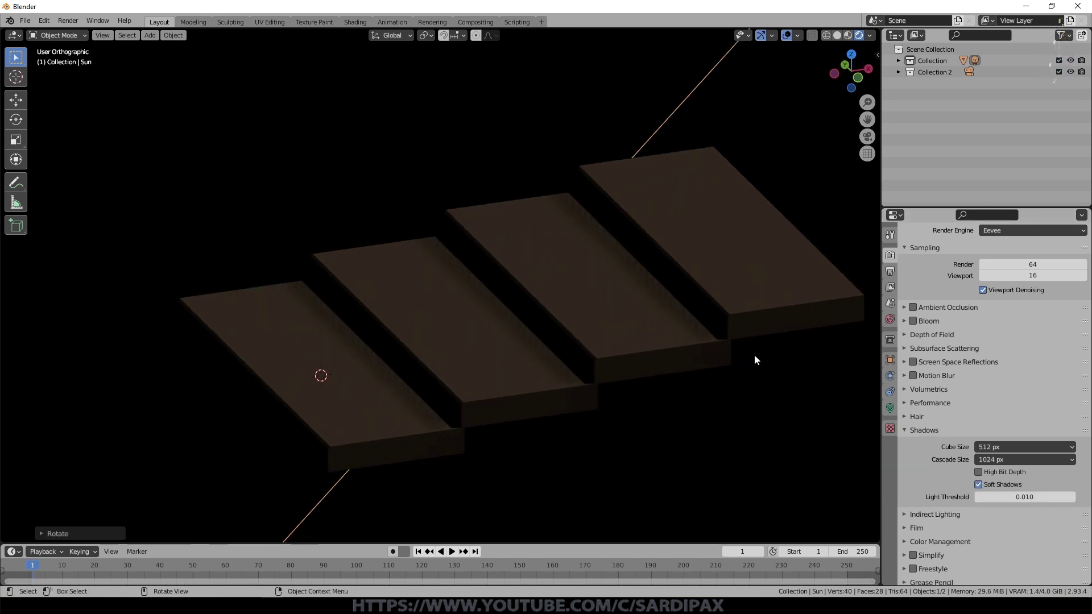
middle_click(743, 365)
click(732, 361)
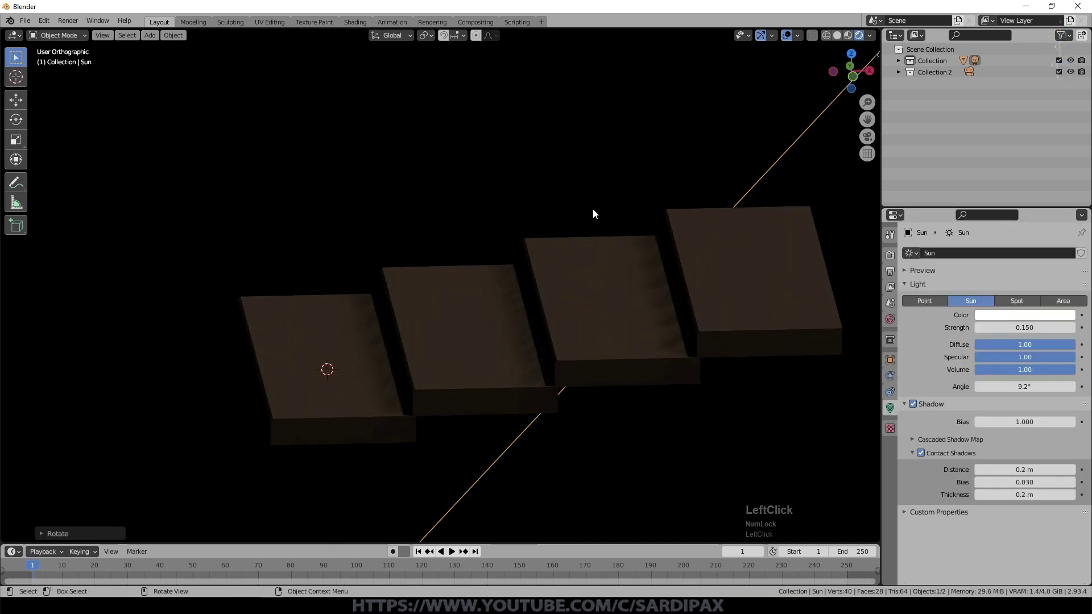
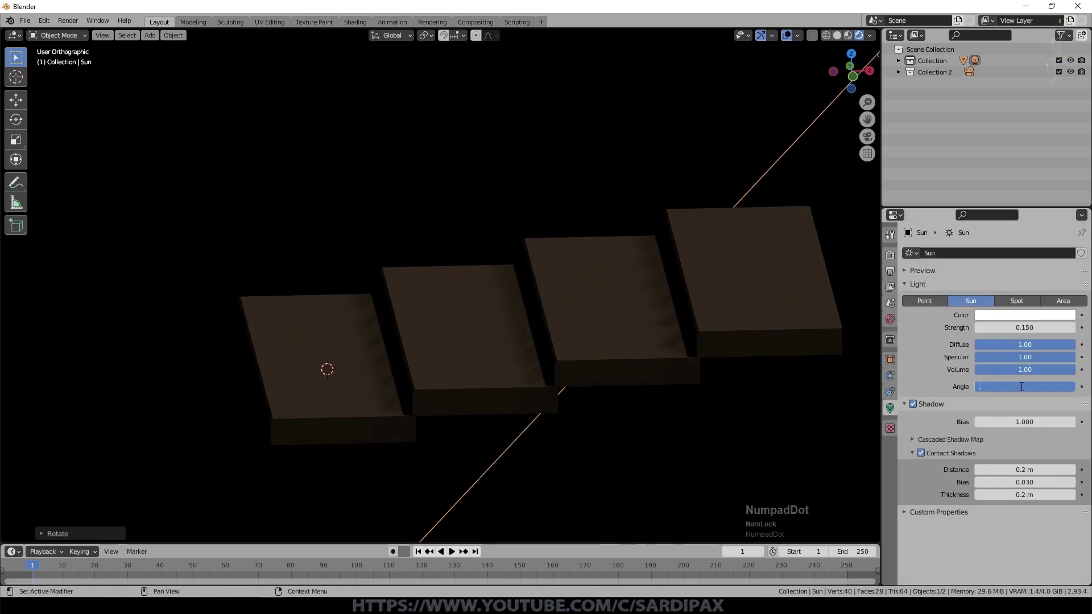
key(KP_Enter)
Add an icosphere with 4 subdivisions and move it up above the stairs
scroll(down, 3)
middle_click(795, 306)
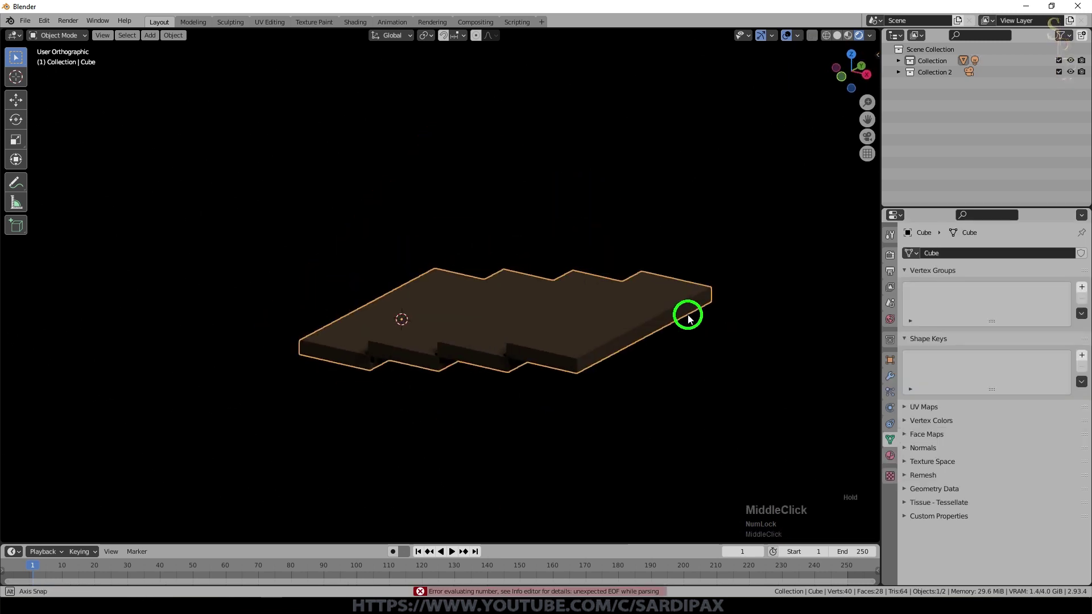
click(604, 254)
key(shift+a)
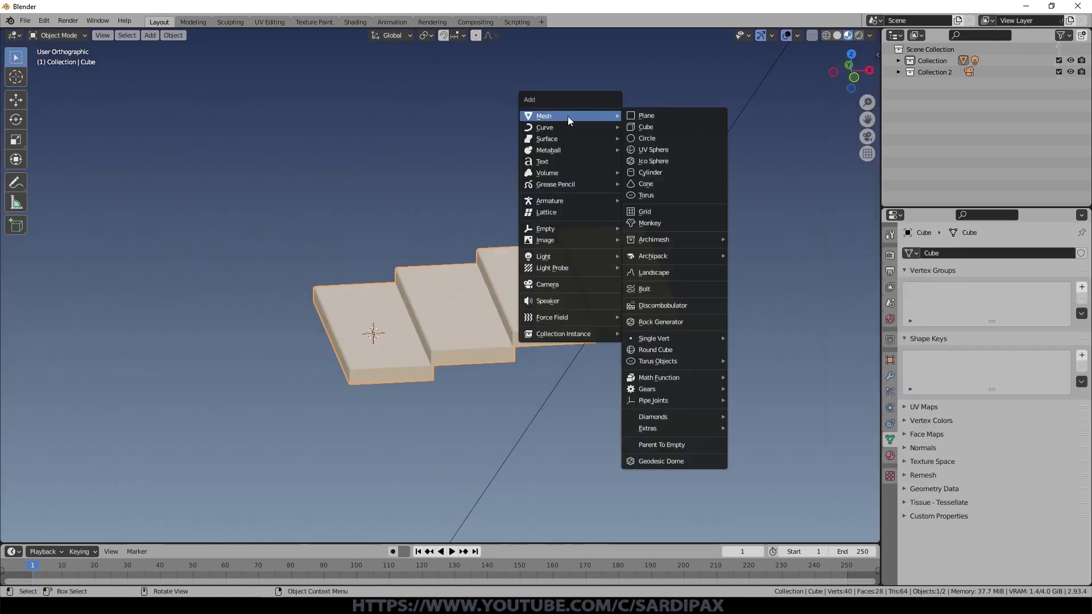
click(657, 160)
scroll(up, 3)
click(187, 419)
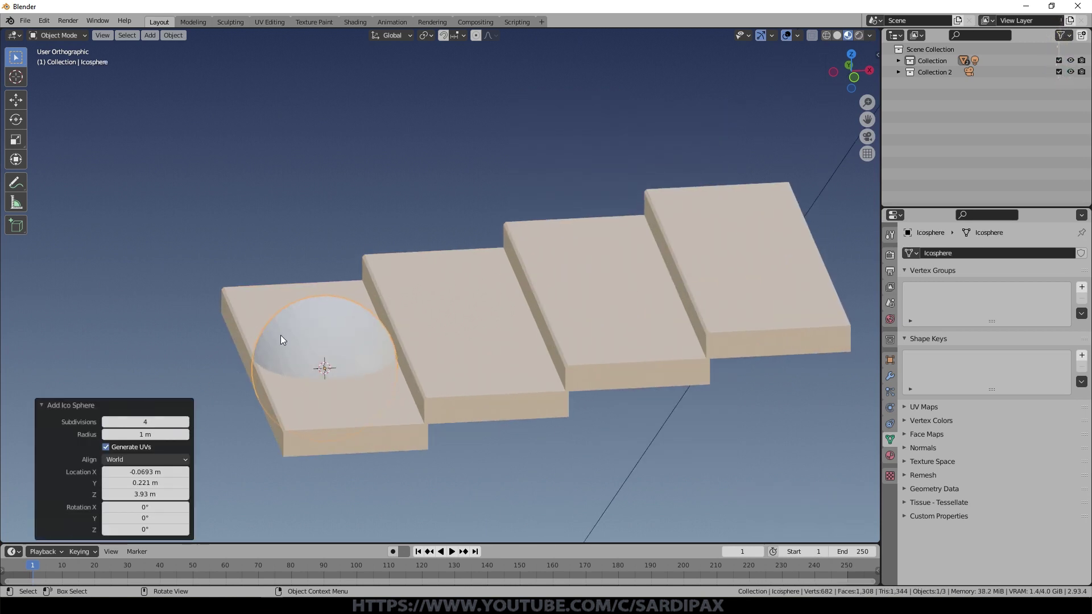
scroll(down, 3)
key(g)
click(433, 182)
key(Tab)
In Edit Mode face select, randomly select about half of the icosphere's faces
scroll(down, 3)
key(a)
key(a)
click(173, 39)
click(188, 119)
key(a)
key(a)
click(124, 38)
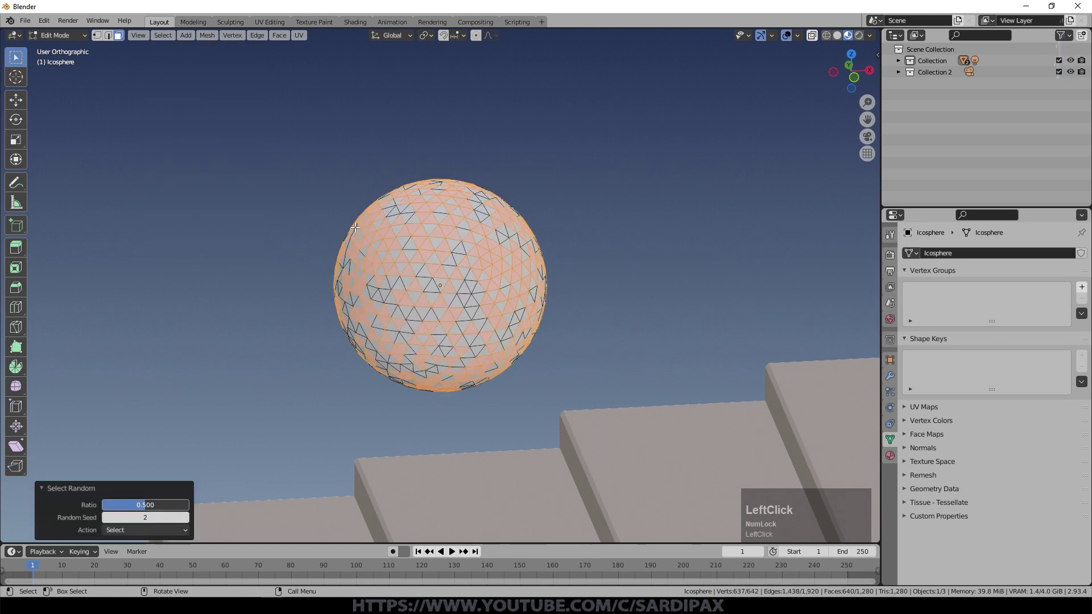
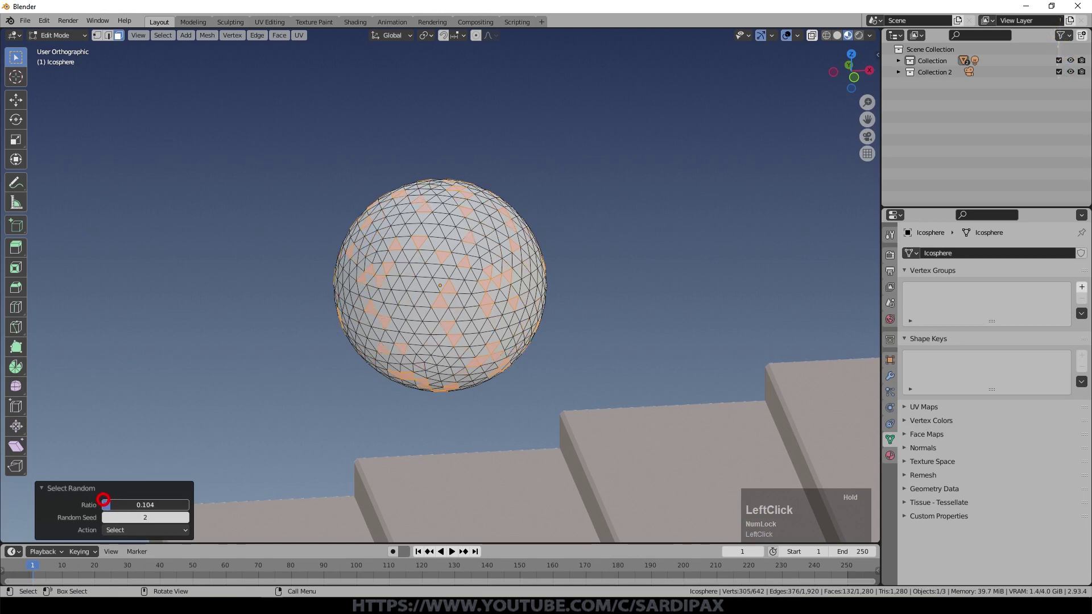
Set Select Random to ratio 0.104 and seed 15 for a sparse face scattering on the ball
middle_click(211, 417)
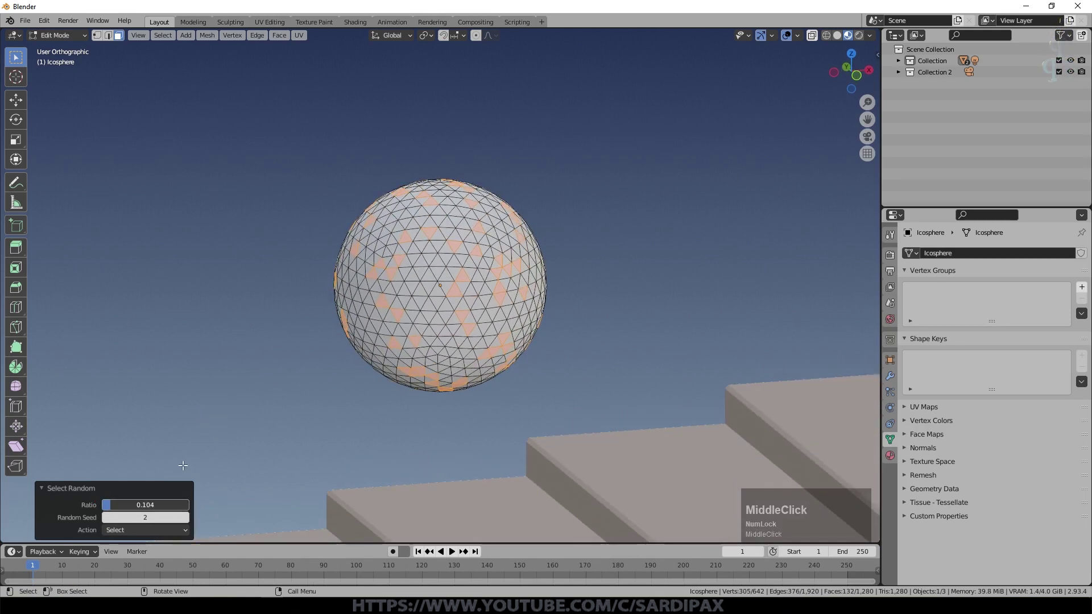
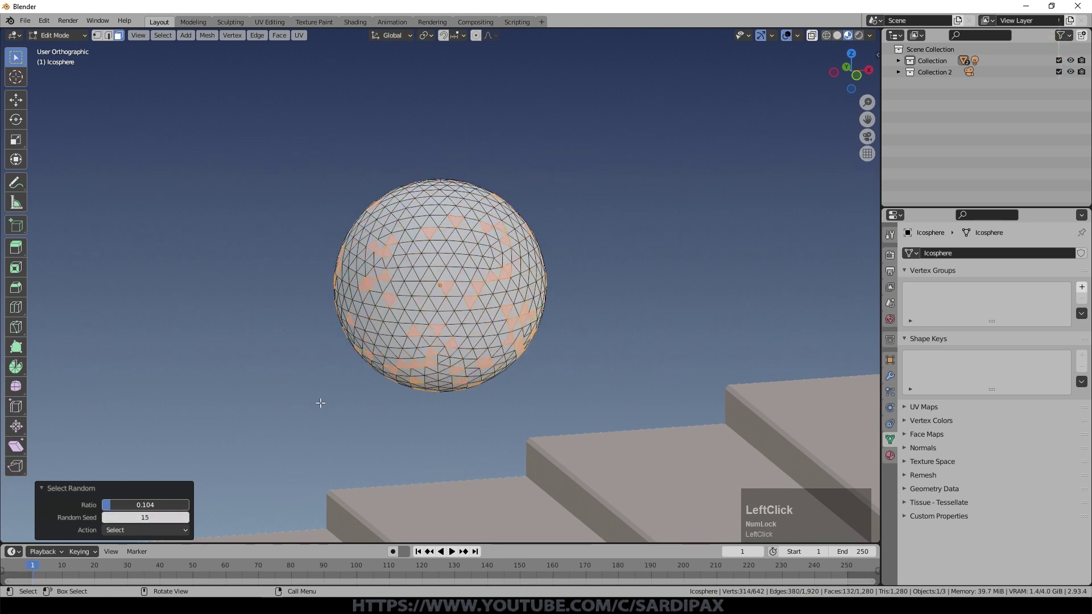
middle_click(311, 390)
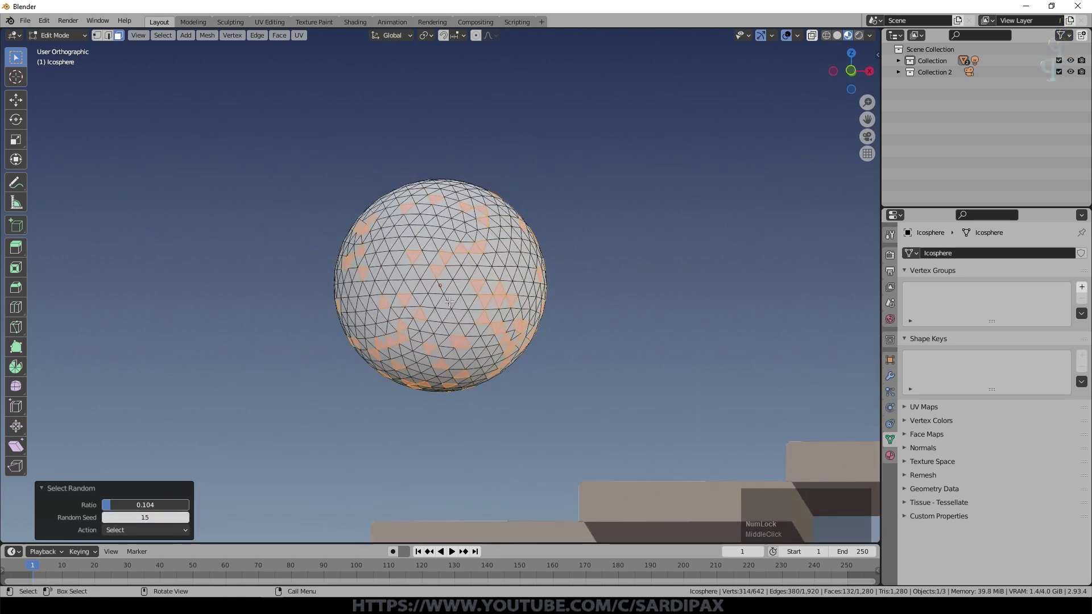
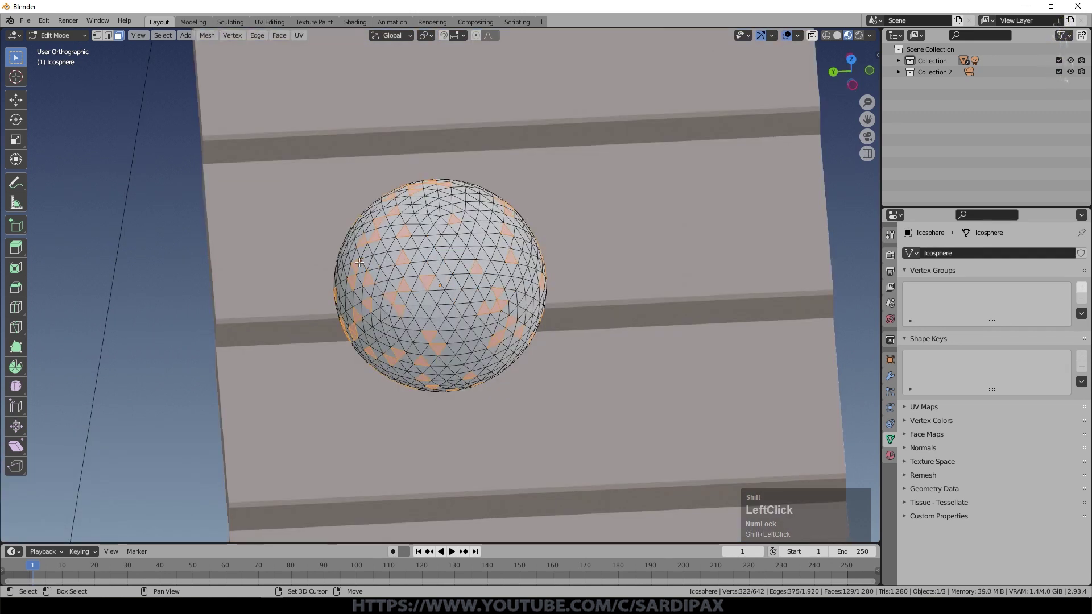
middle_click(472, 301)
click(472, 303)
middle_click(440, 363)
Delete the selected faces, smooth the perforated ball at subdivision level 2, and view from the front
key(x)
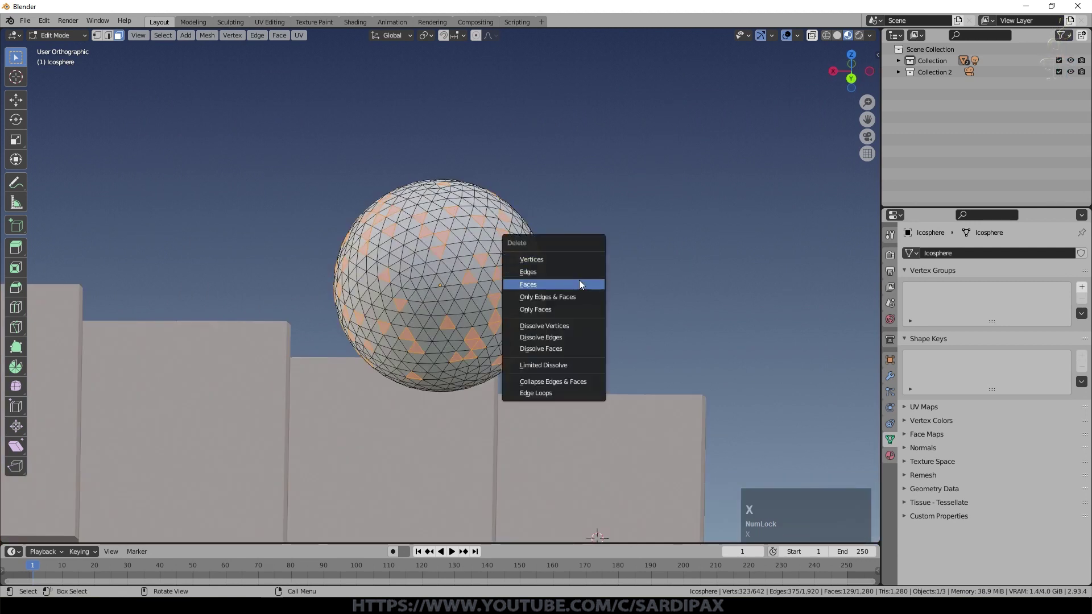
click(581, 282)
key(Tab)
middle_click(482, 309)
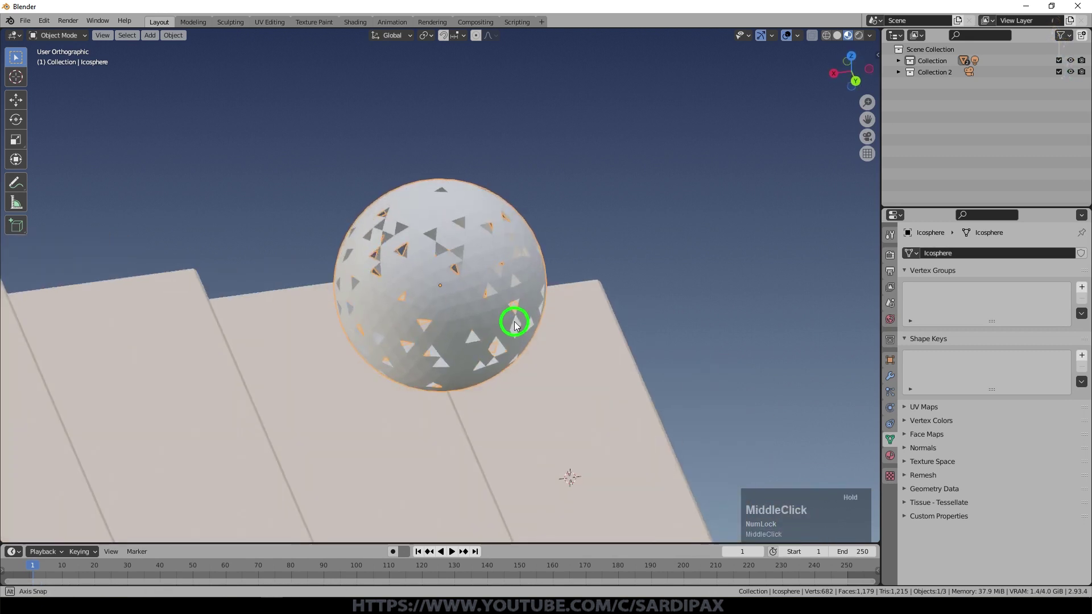
key(ctrl+2)
middle_click(498, 309)
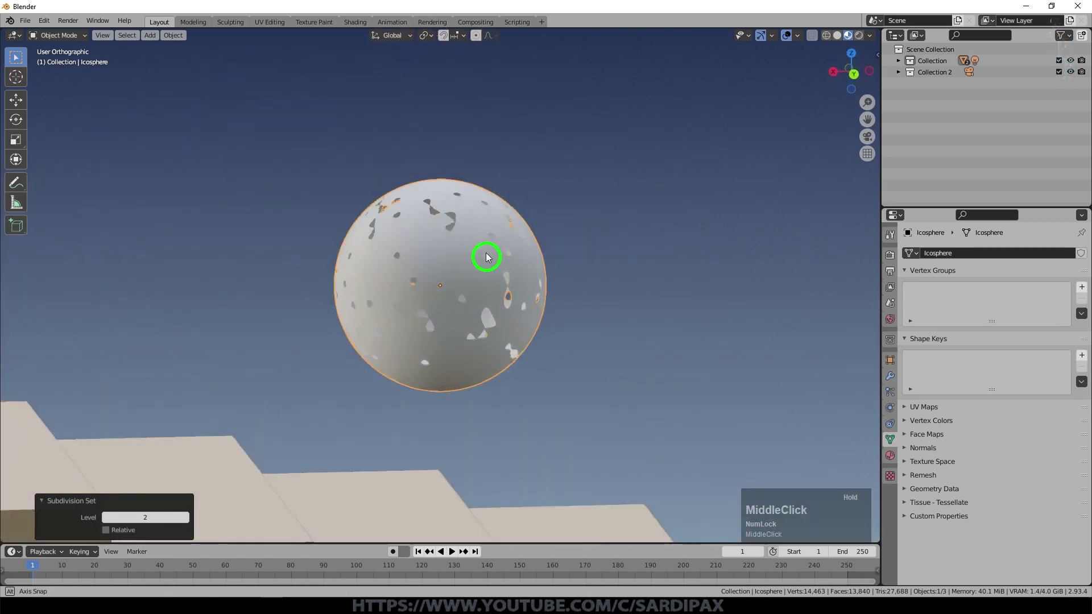
key(KP_1)
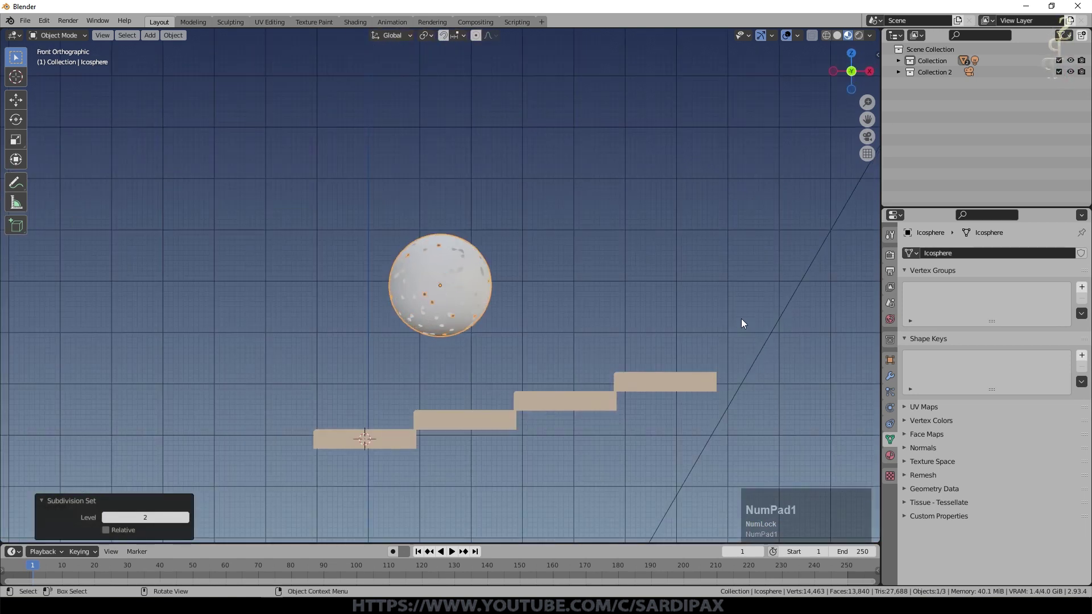
Shrink the ball and move it over toward the top step
key(g)
click(863, 365)
key(s)
click(717, 311)
key(g)
click(755, 369)
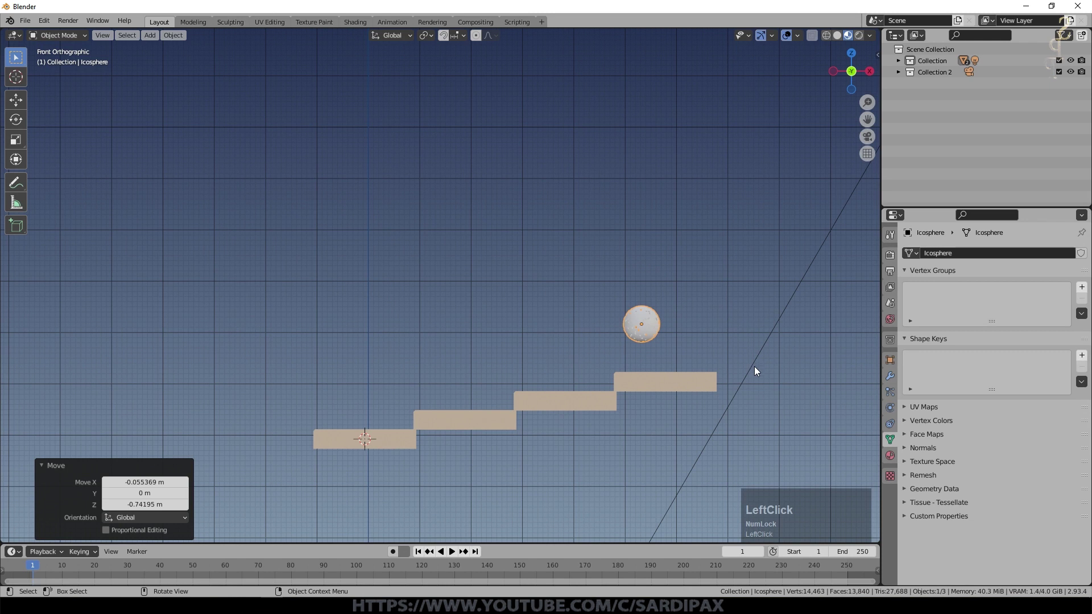
key(g)
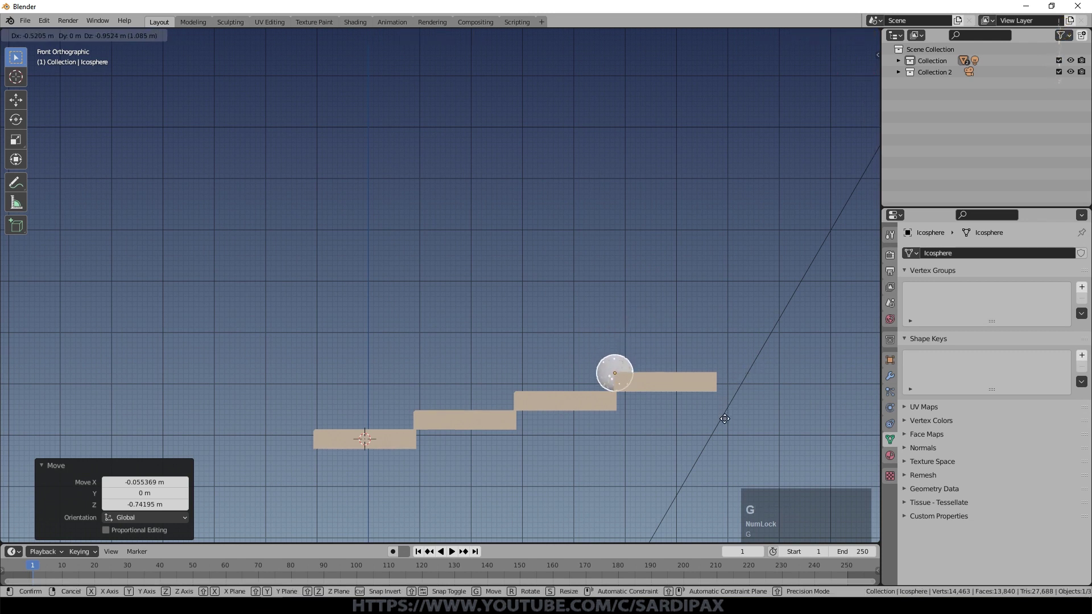
click(727, 421)
Lift the ball so it hovers above the top step
scroll(up, 3)
key(KP_Decimal)
scroll(down, 3)
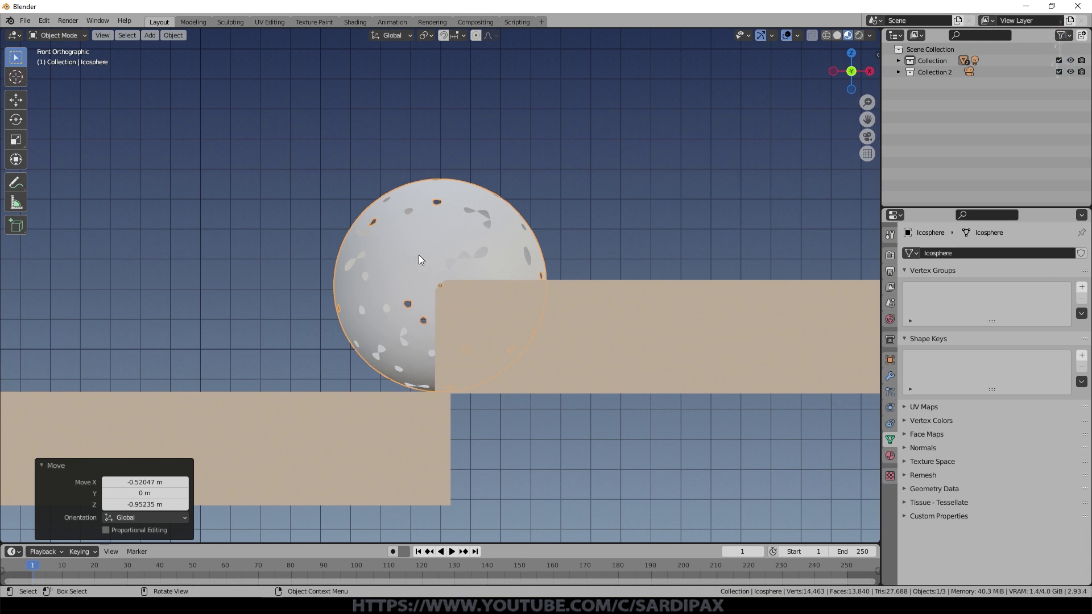
scroll(down, 3)
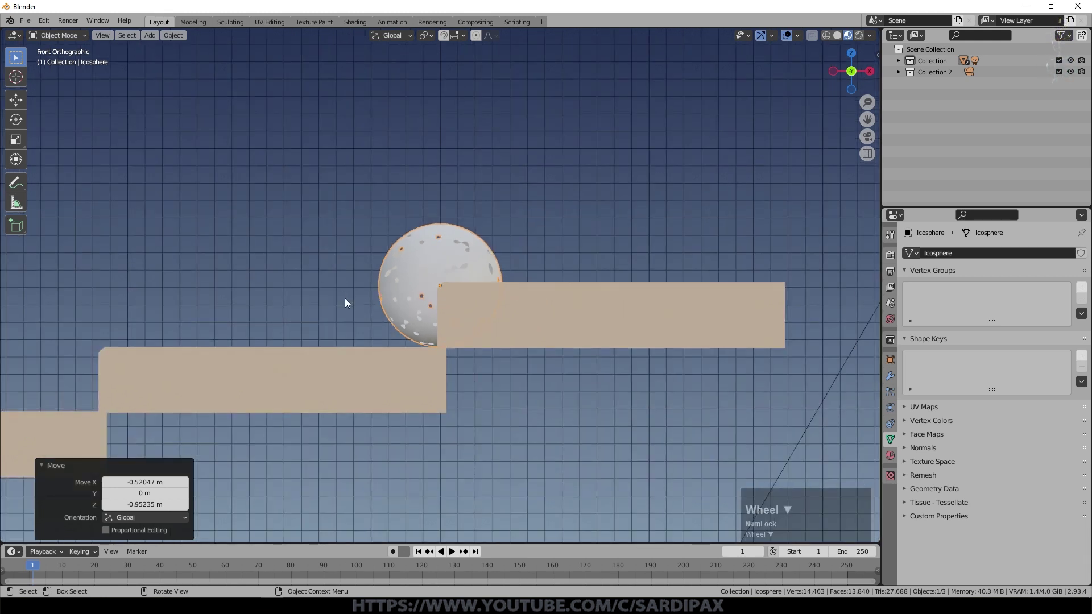
scroll(down, 3)
middle_click(385, 290)
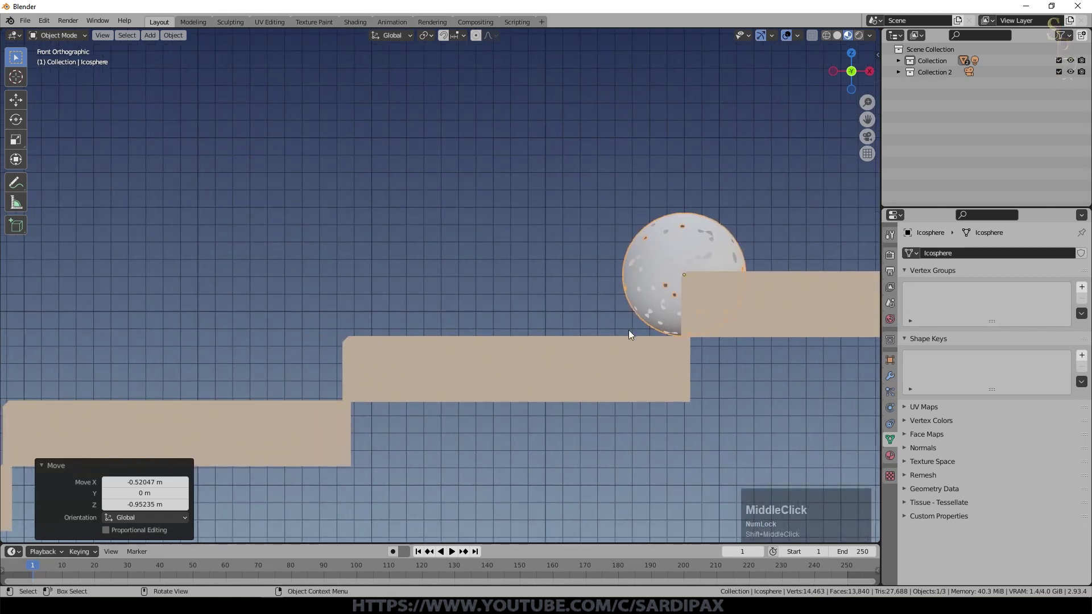
scroll(down, 3)
middle_click(595, 297)
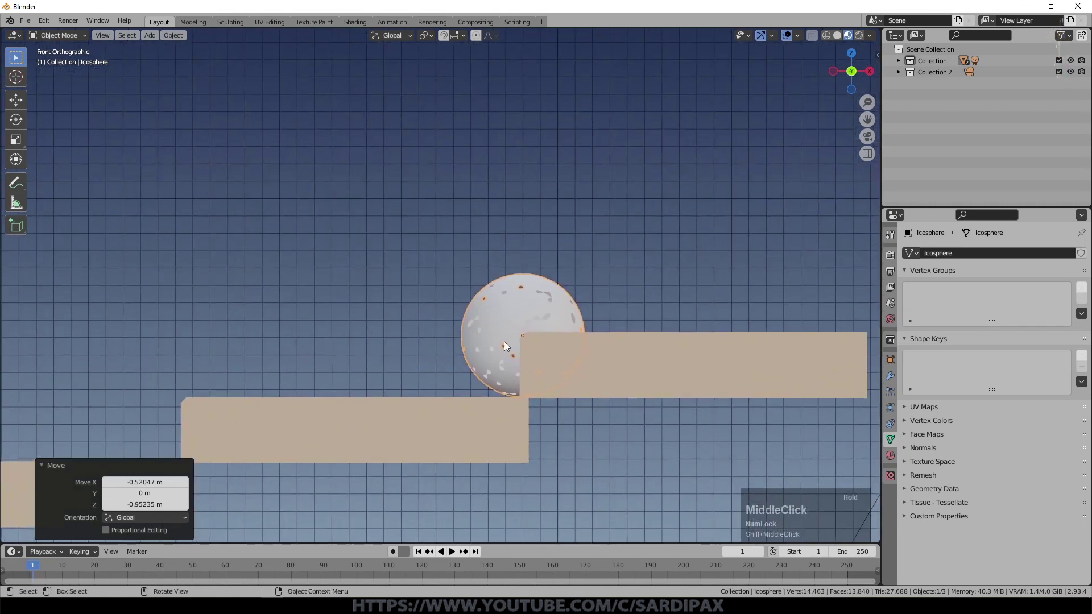
key(g)
click(556, 208)
Select the stairs and apply their scale with Ctrl+A
key(ctrl+a)
click(556, 209)
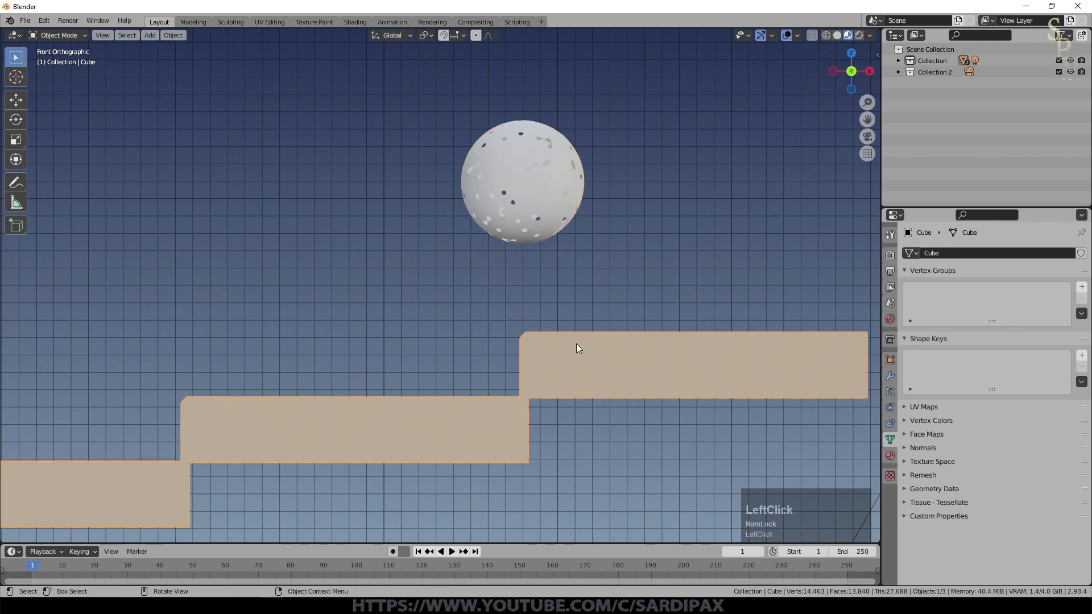
key(ctrl+a)
click(582, 306)
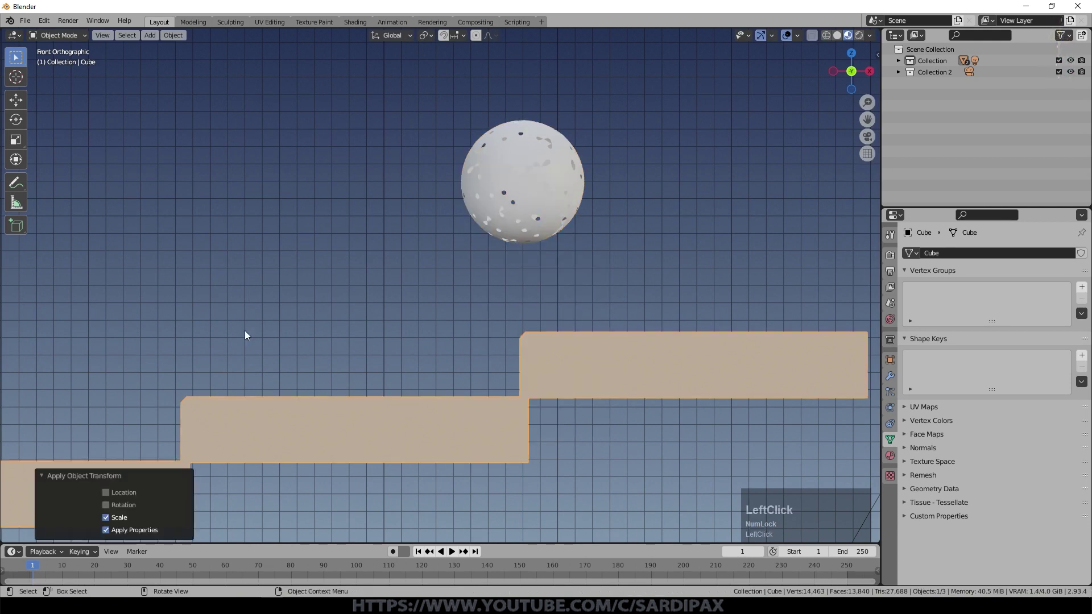
scroll(down, 3)
middle_click(344, 308)
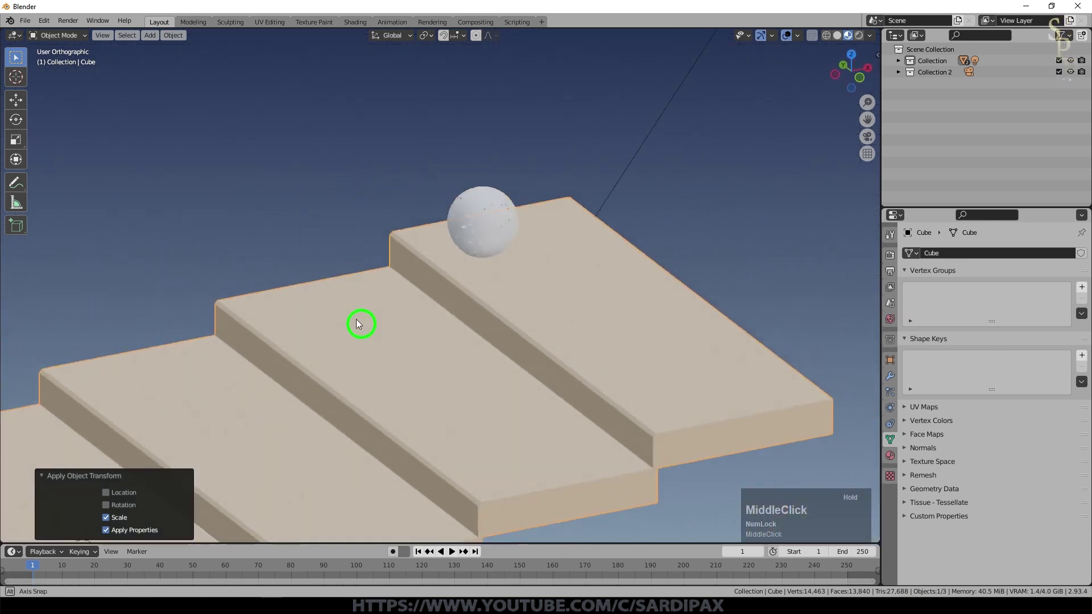
scroll(down, 3)
Move the ball along Y to centre it over the steps
click(461, 288)
key(g)
key(y)
click(440, 393)
middle_click(443, 386)
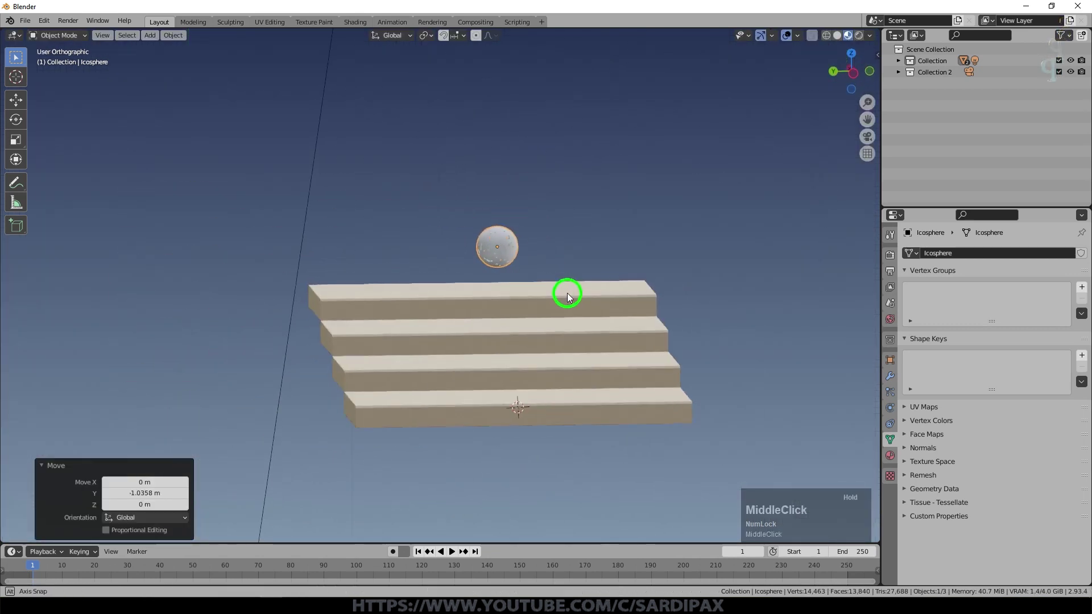
click(467, 286)
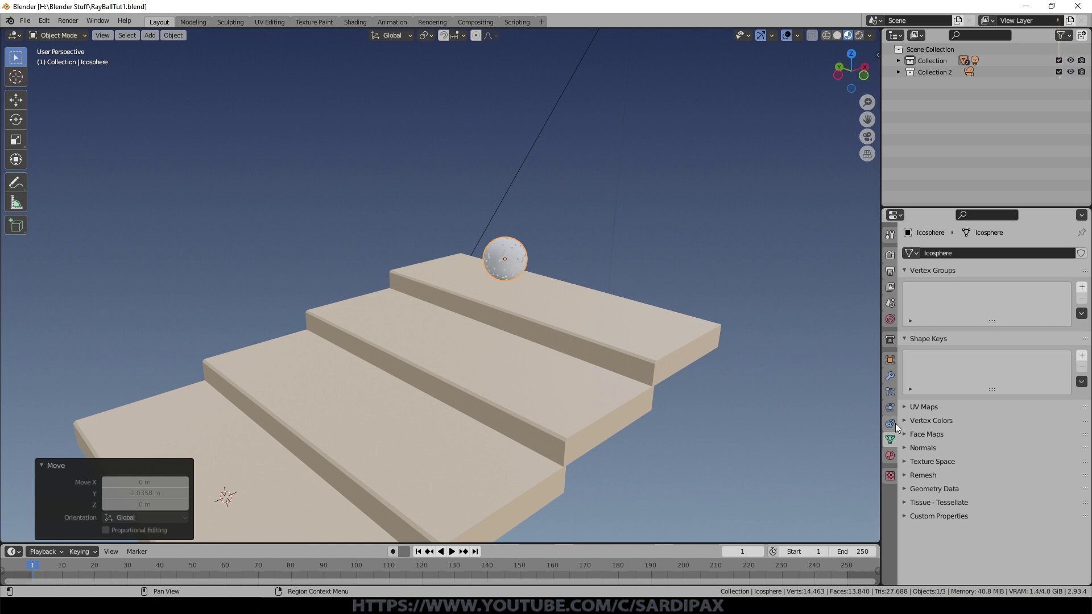
Add active rigid body physics to the ball, test playback, rewind and select the stairs
click(895, 406)
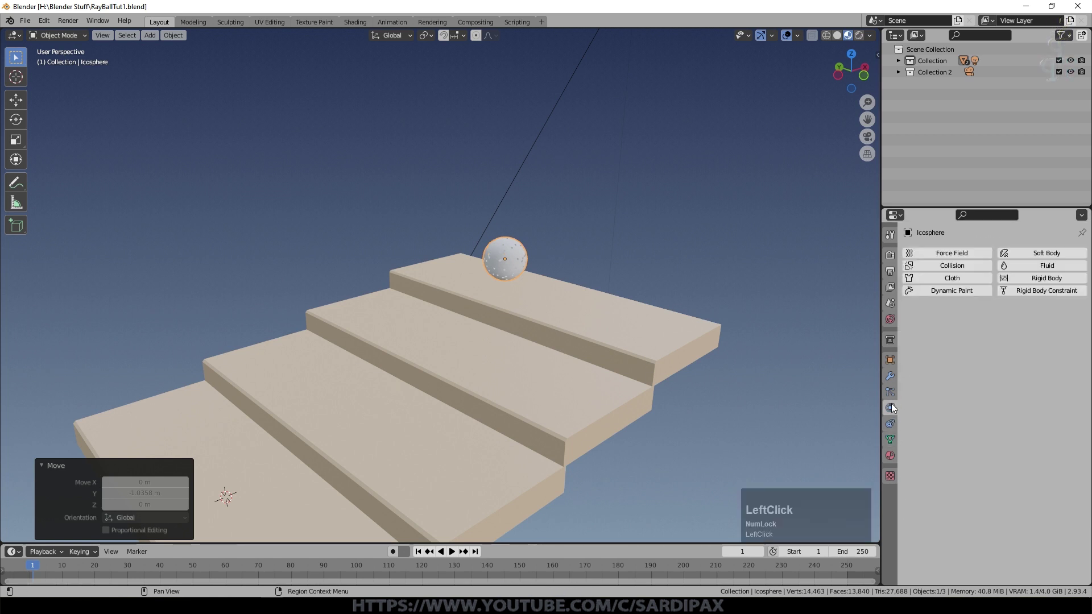
click(1041, 274)
key(space)
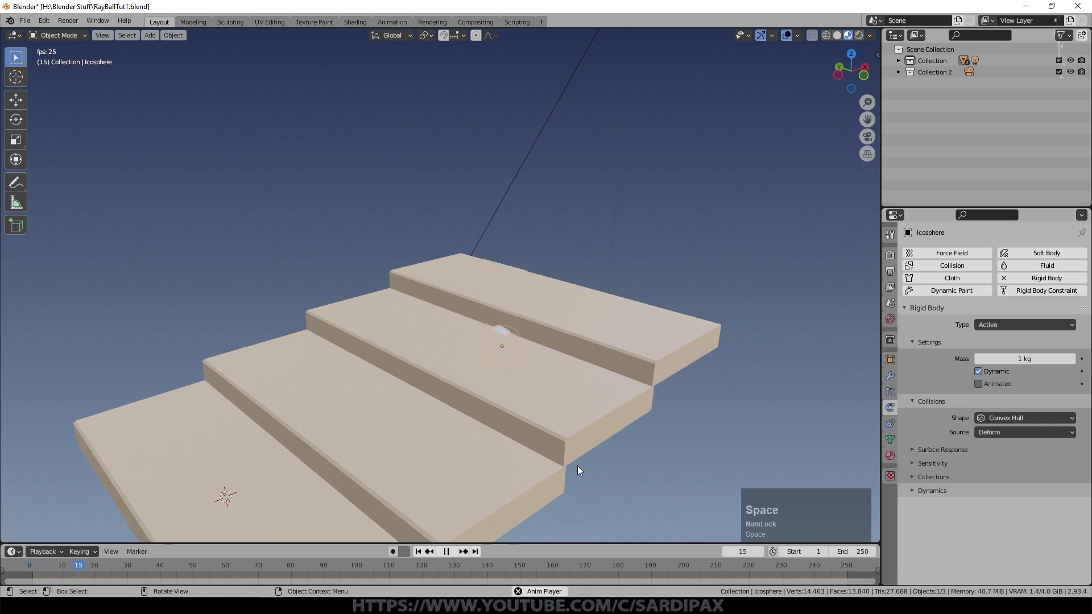
click(419, 555)
click(662, 340)
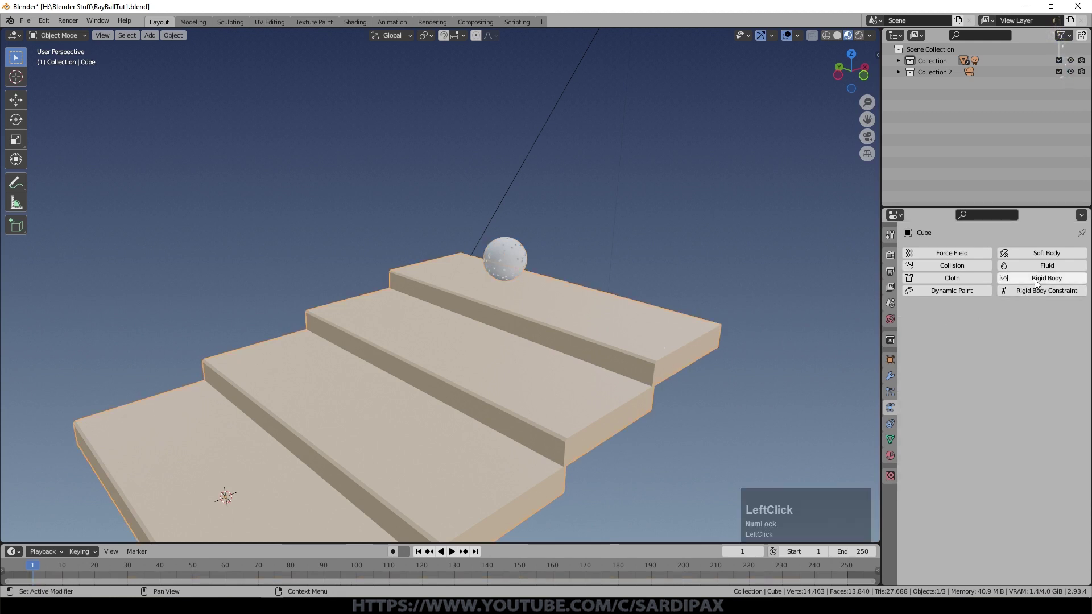
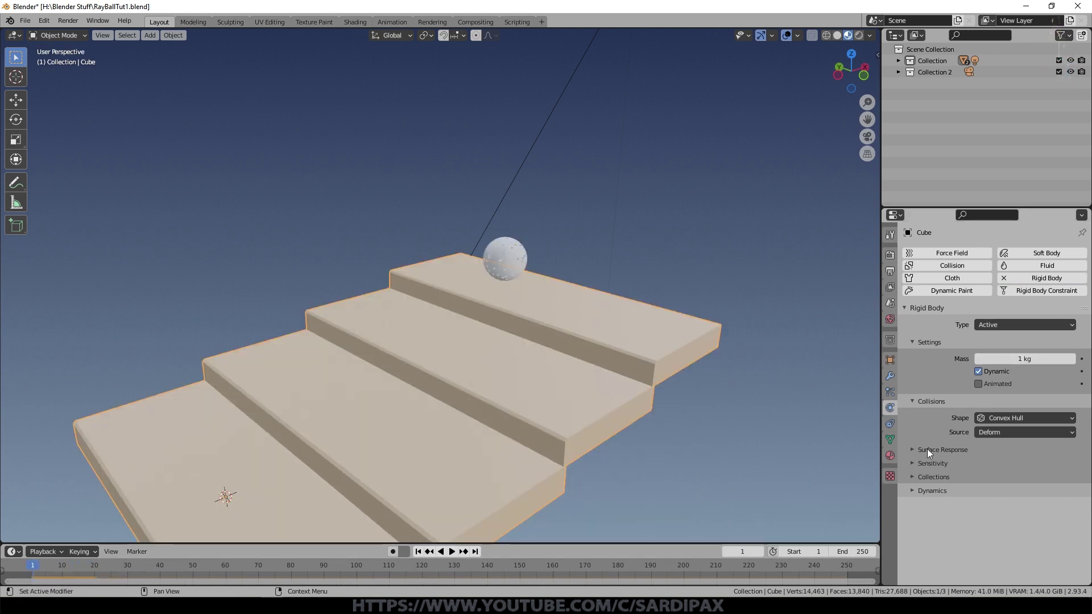
click(1037, 329)
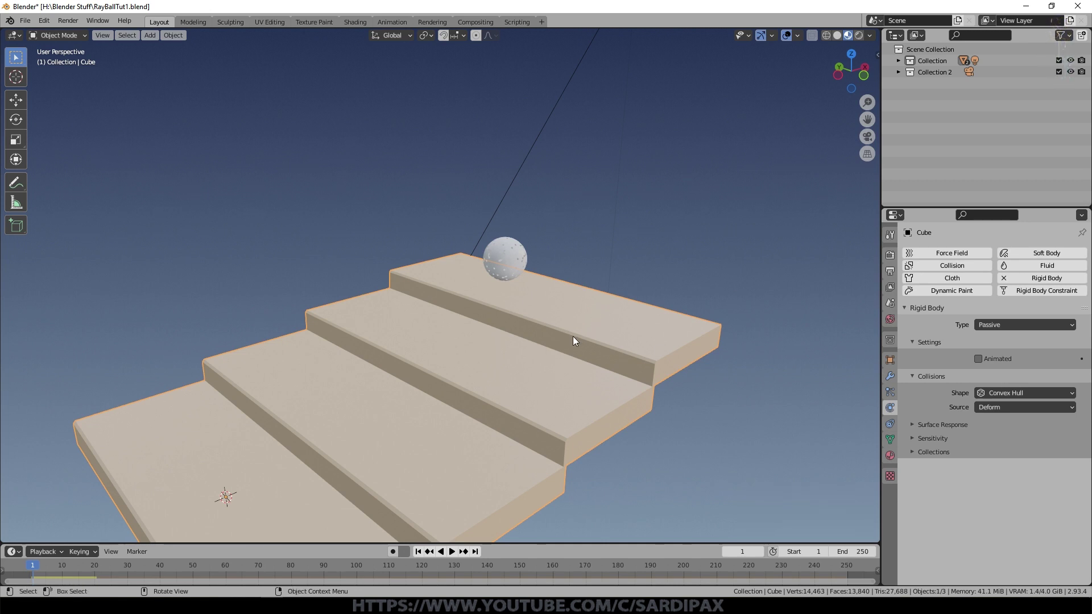
key(space)
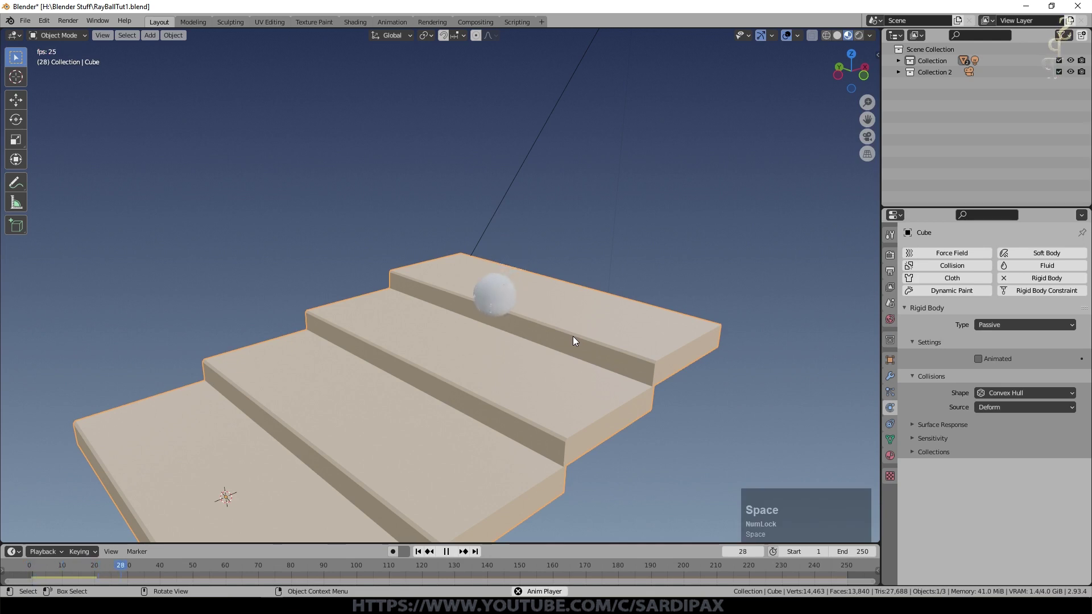
middle_click(535, 409)
key(space)
click(426, 554)
key(space)
middle_click(511, 488)
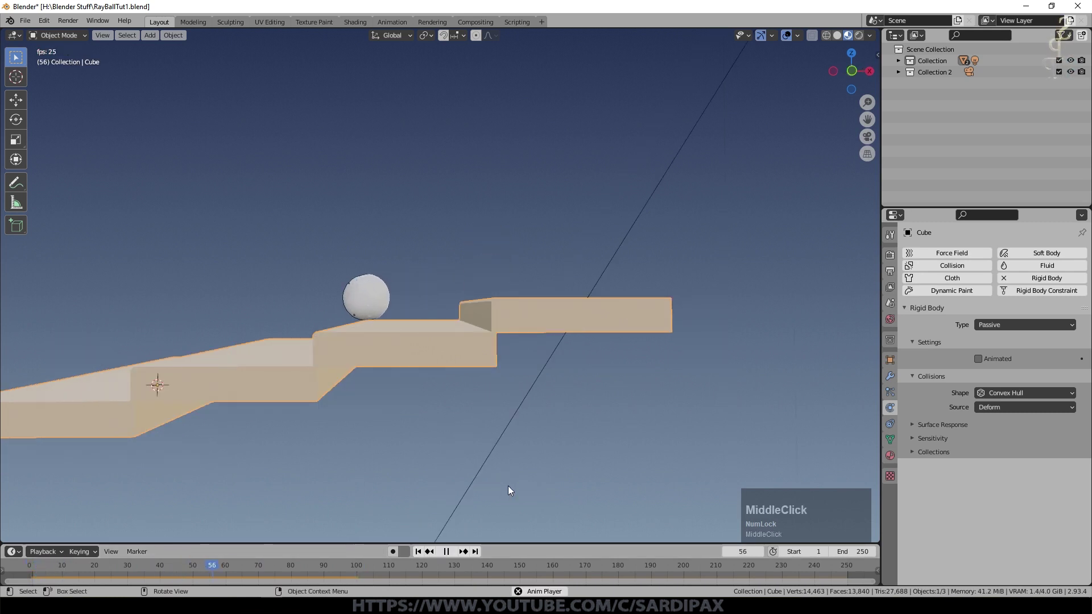
key(space)
click(424, 554)
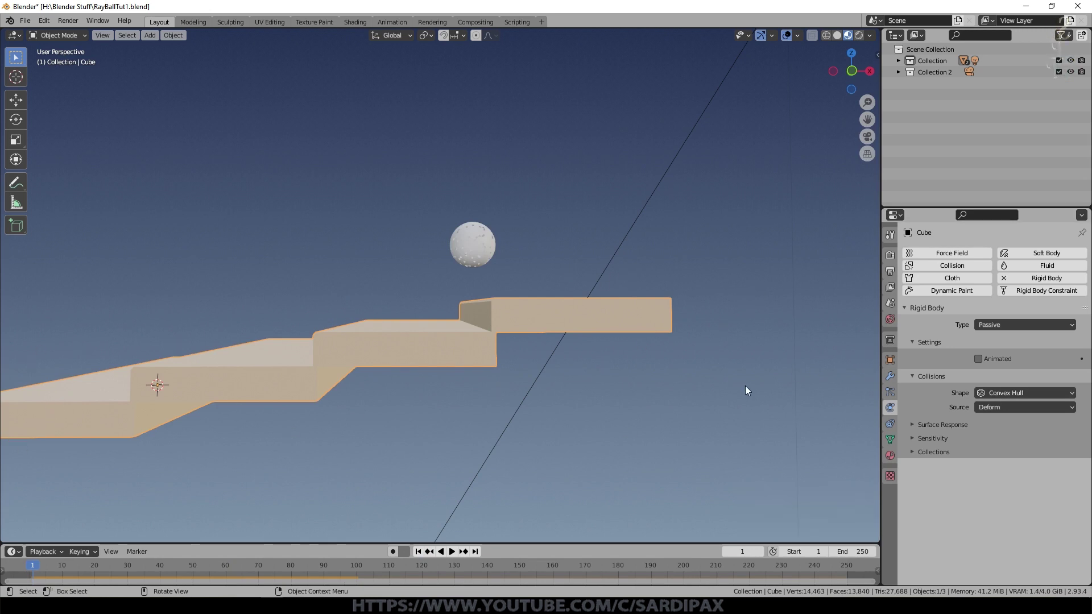
middle_click(596, 413)
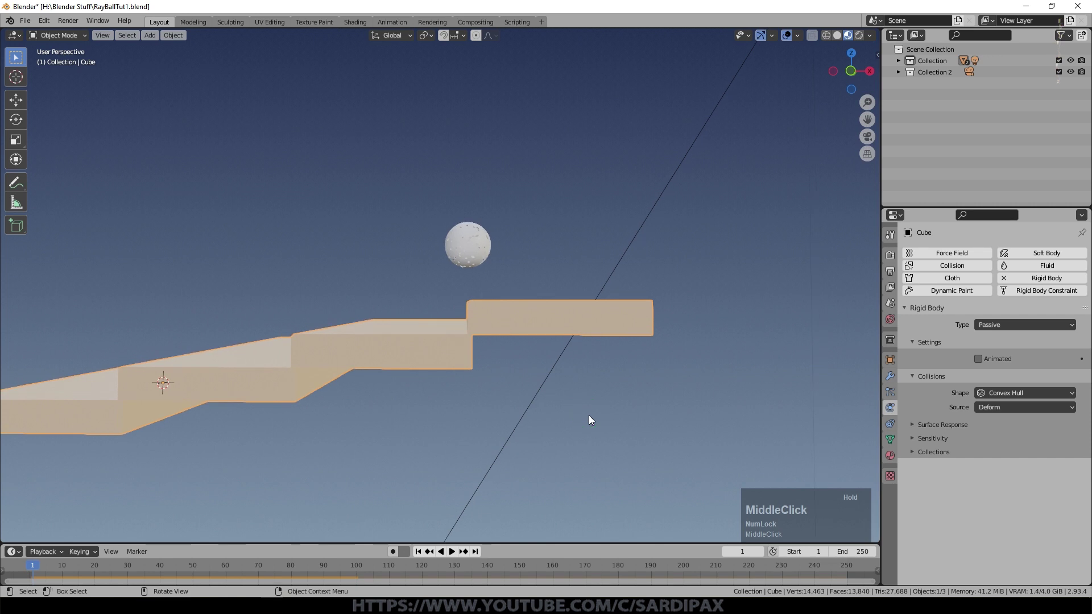
Set the stairs' collision shape to Mesh and play to check the ball rolls down the steps
click(1046, 396)
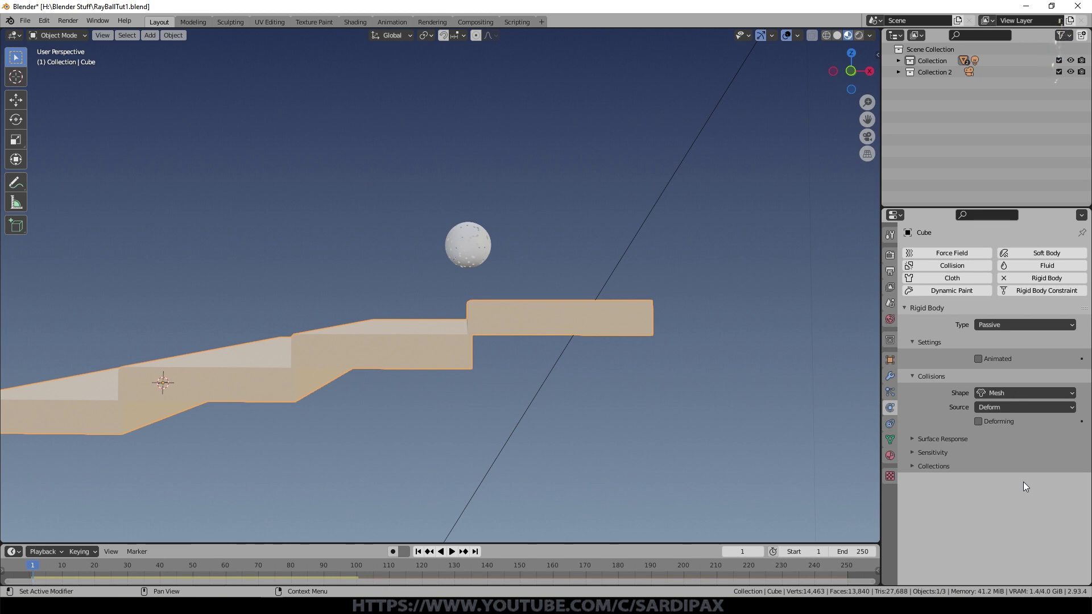
middle_click(559, 451)
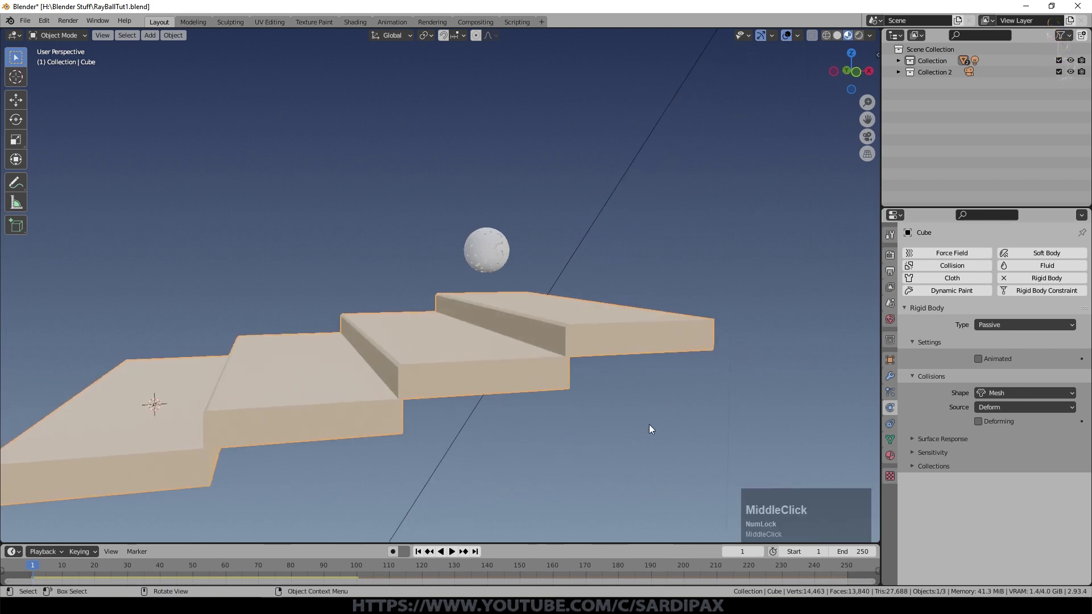
key(space)
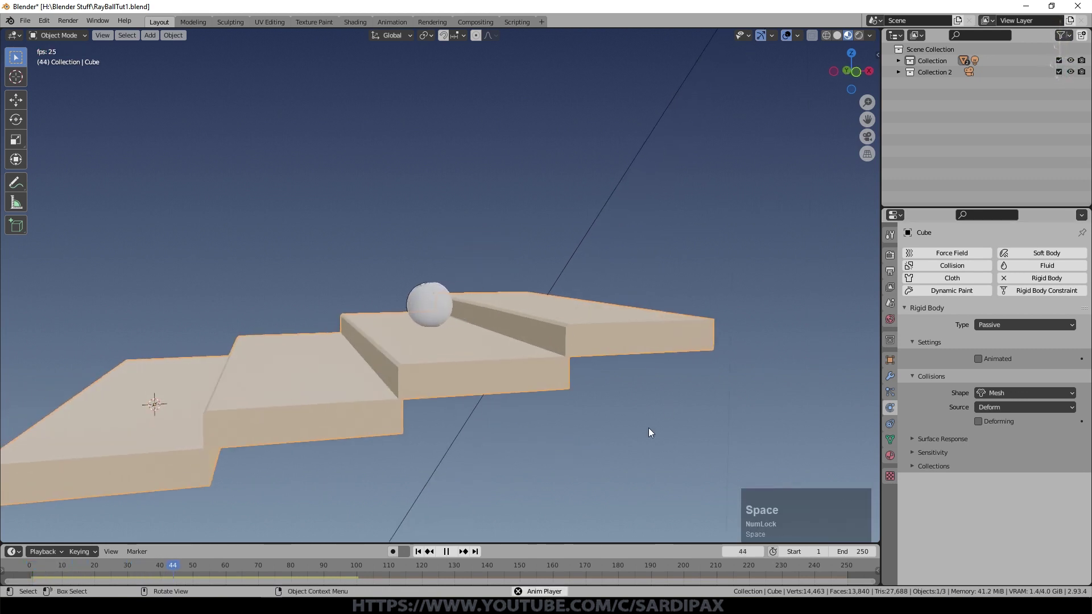
middle_click(636, 433)
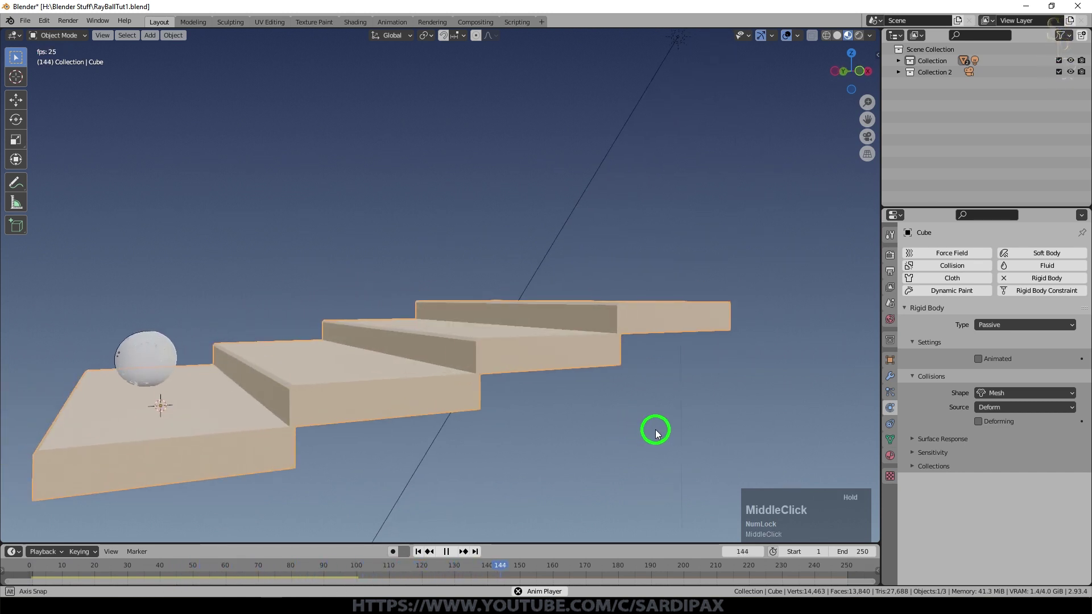
key(space)
Switch the ball's rigid body collision shape to Sphere and test the roll
click(938, 386)
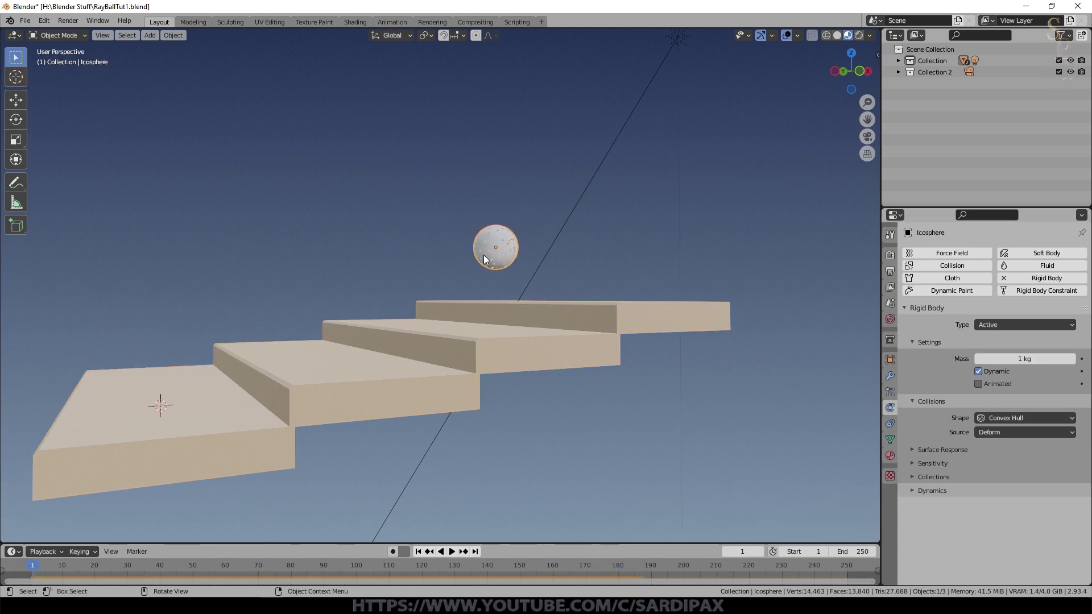
click(1001, 416)
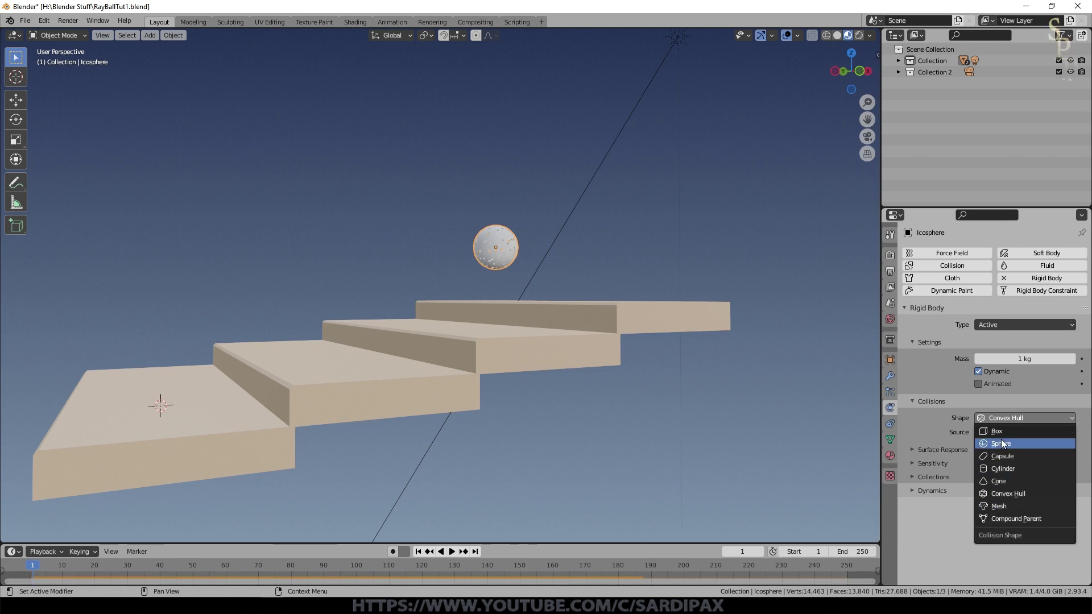
click(1002, 440)
key(space)
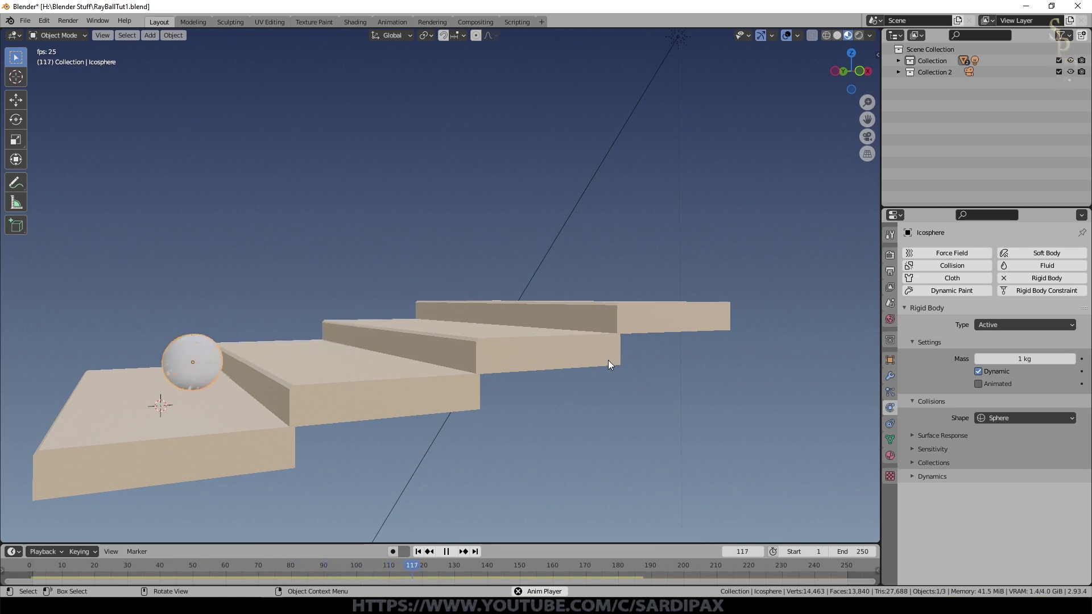
key(space)
Try a 5 kg mass on the ball, then settle on 0.1 kg and replay from frame 1
click(419, 556)
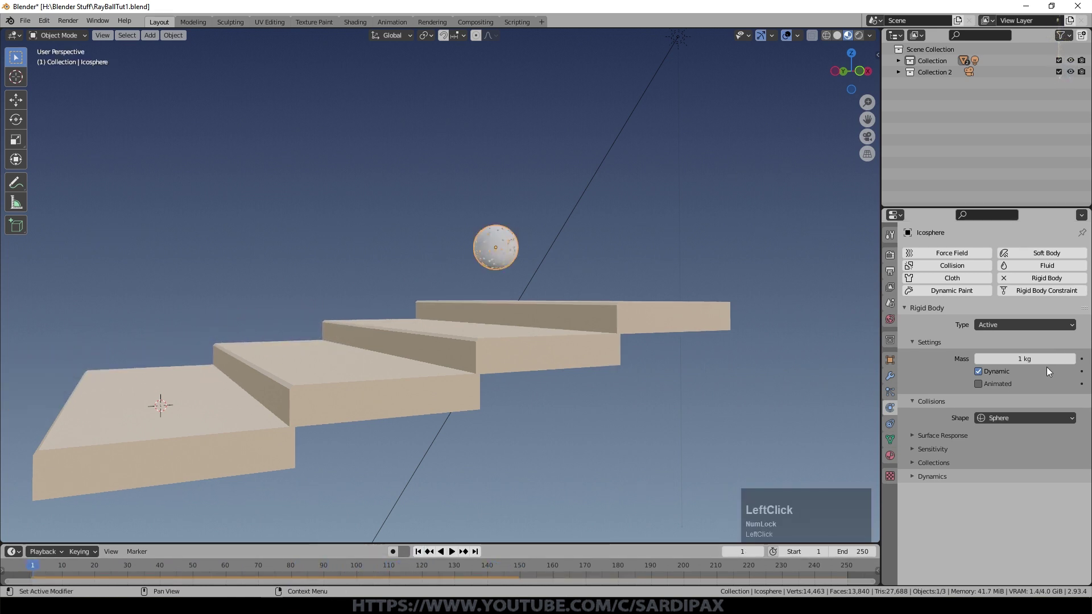
scroll(up, 3)
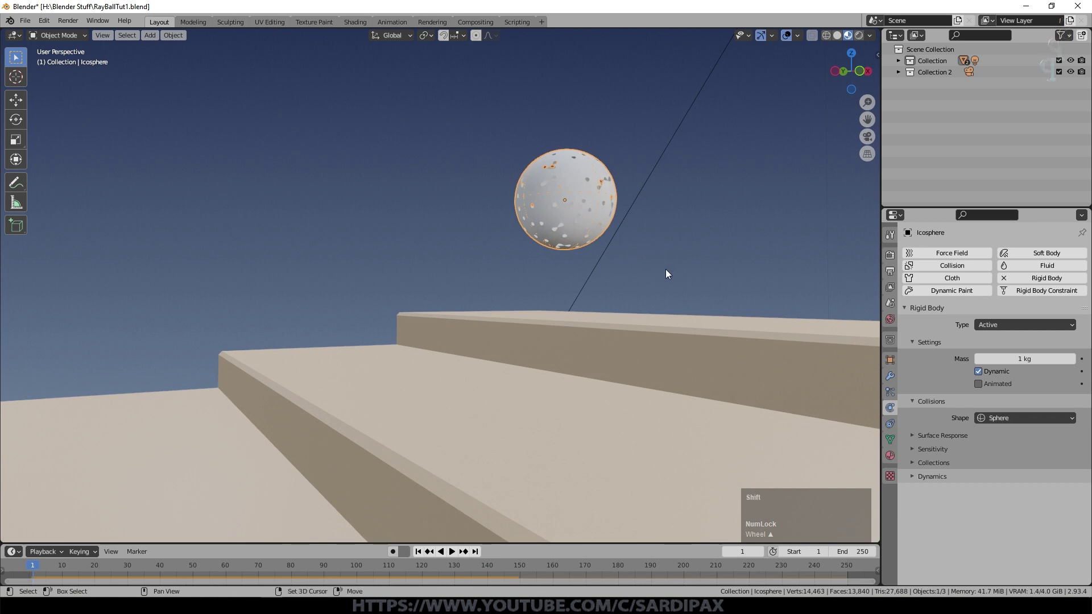
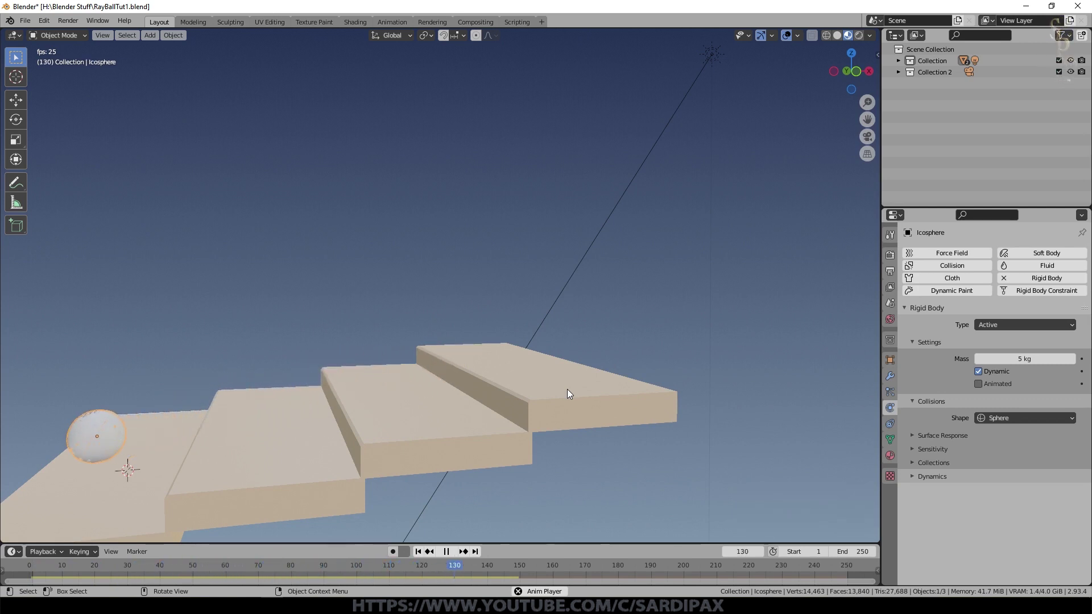
key(space)
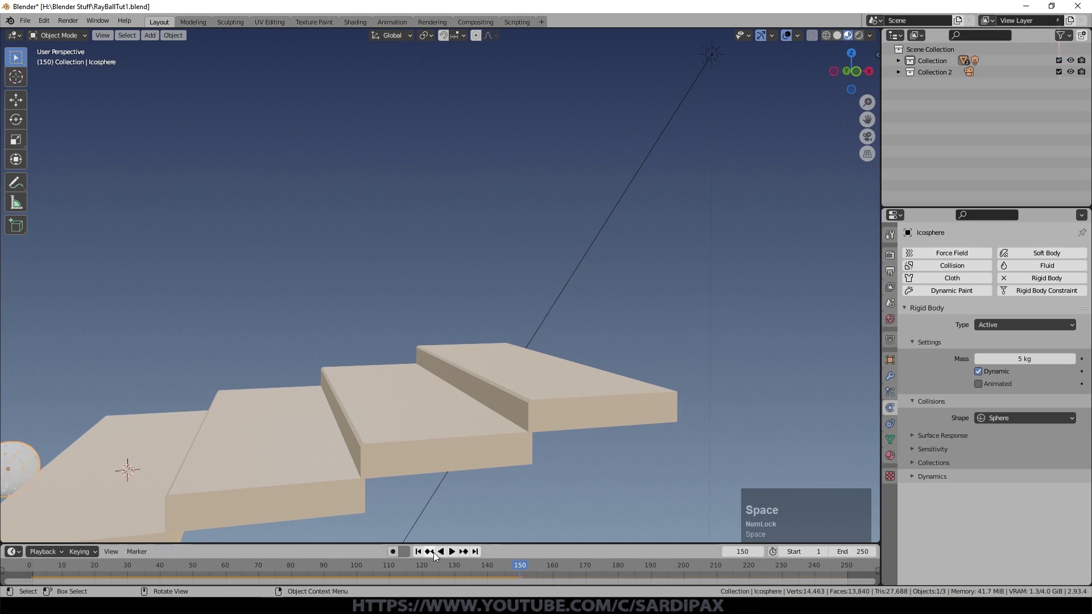
click(960, 457)
key(KP_Decimal)
key(KP_Enter)
key(space)
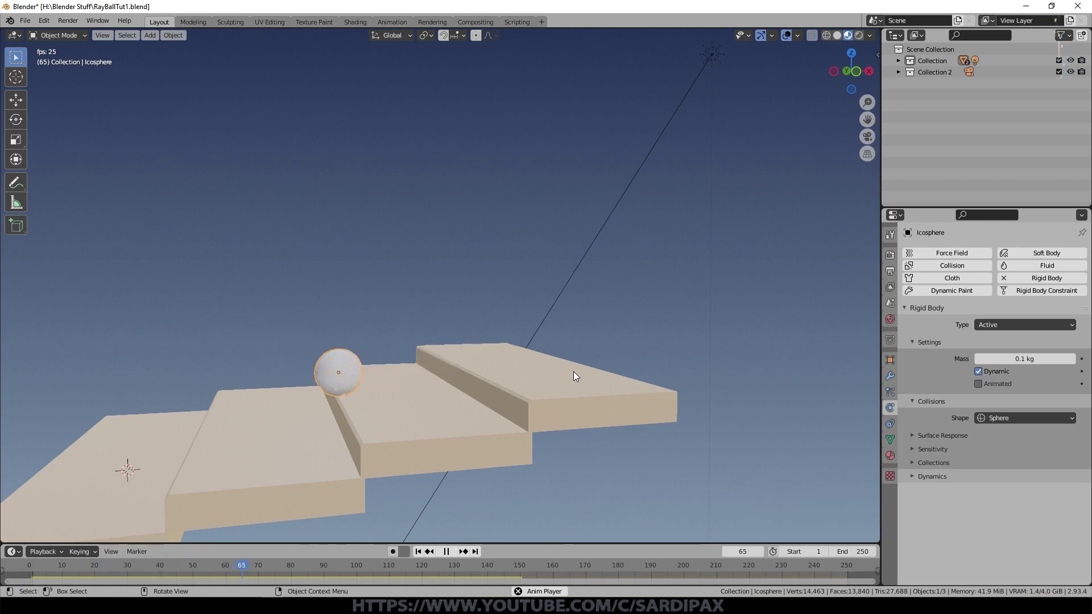
key(space)
Take the stairs' friction from zero up to 0.480, testing each value in playback
click(421, 550)
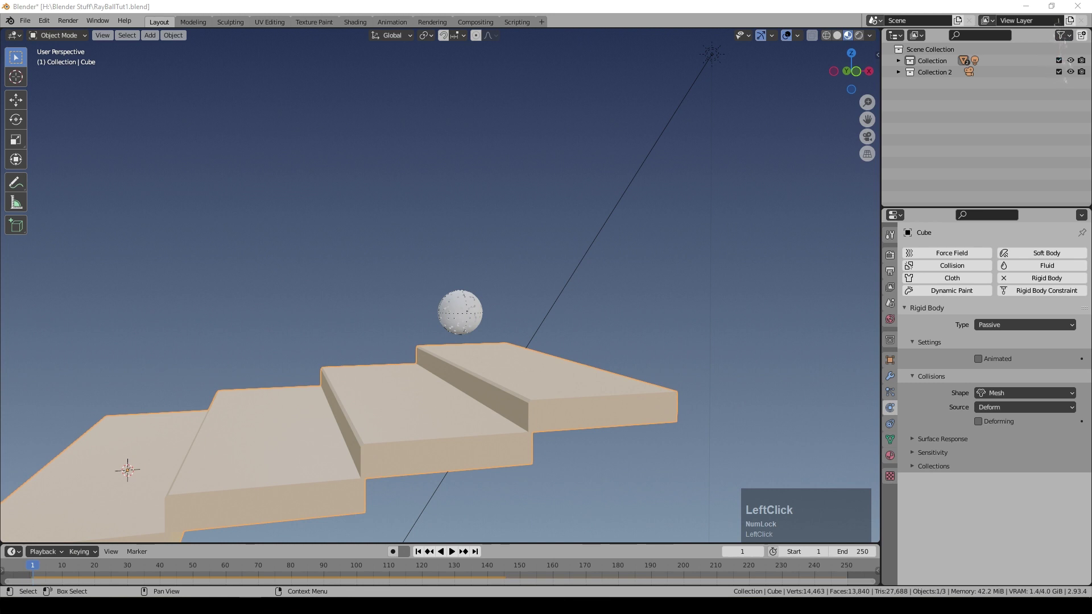
click(1004, 435)
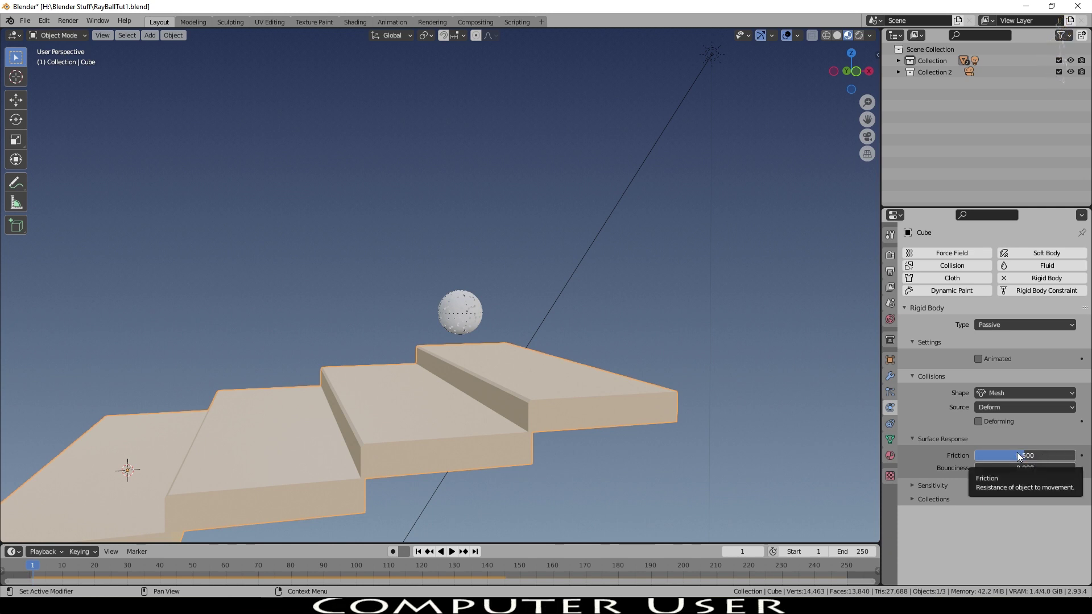
click(1025, 456)
key(space)
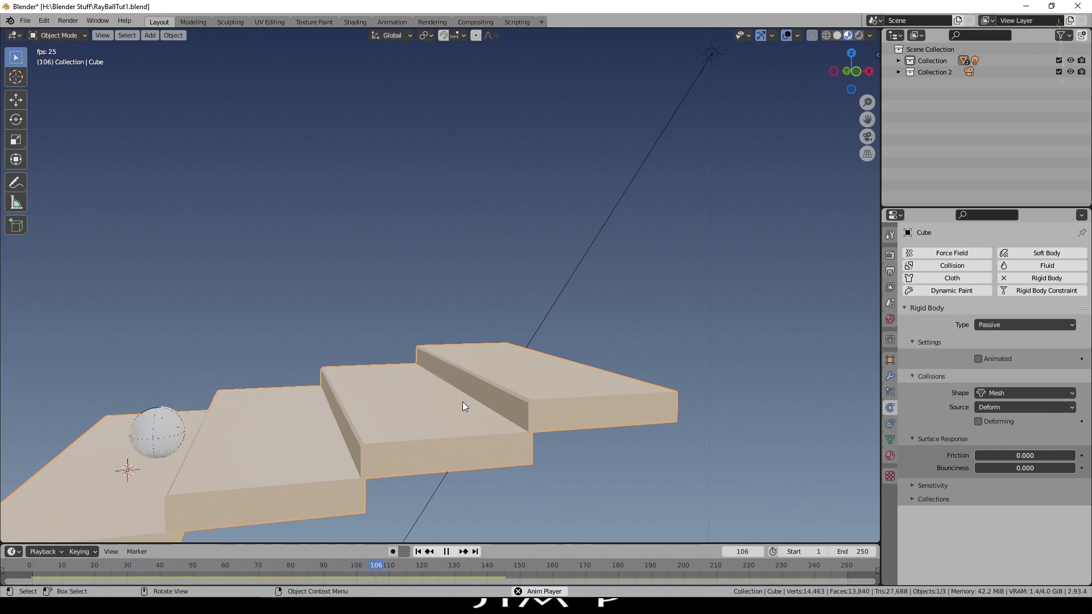
key(space)
click(423, 556)
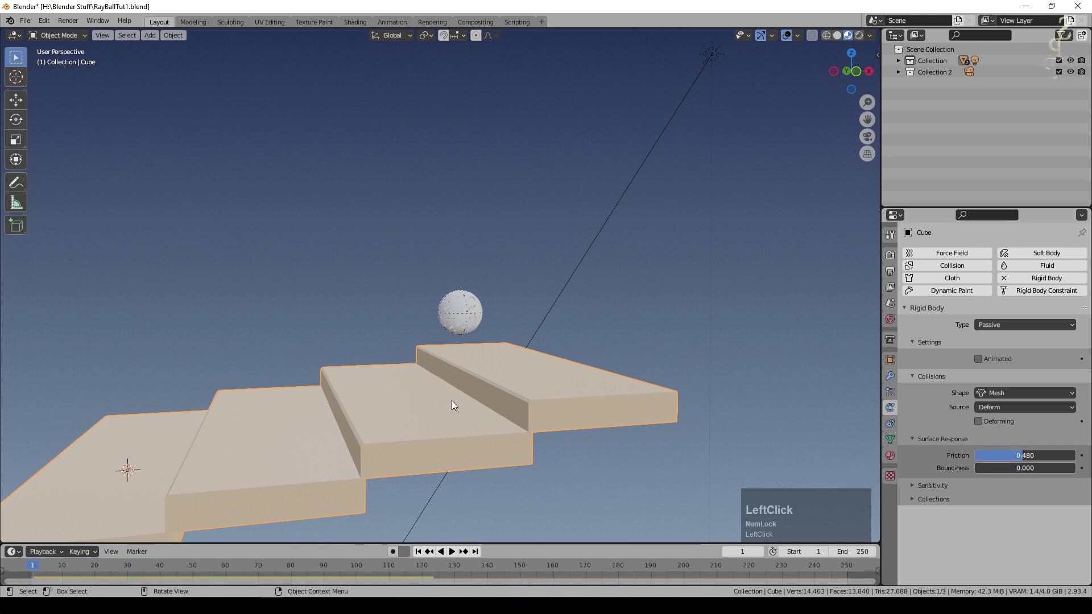
key(space)
click(422, 546)
key(space)
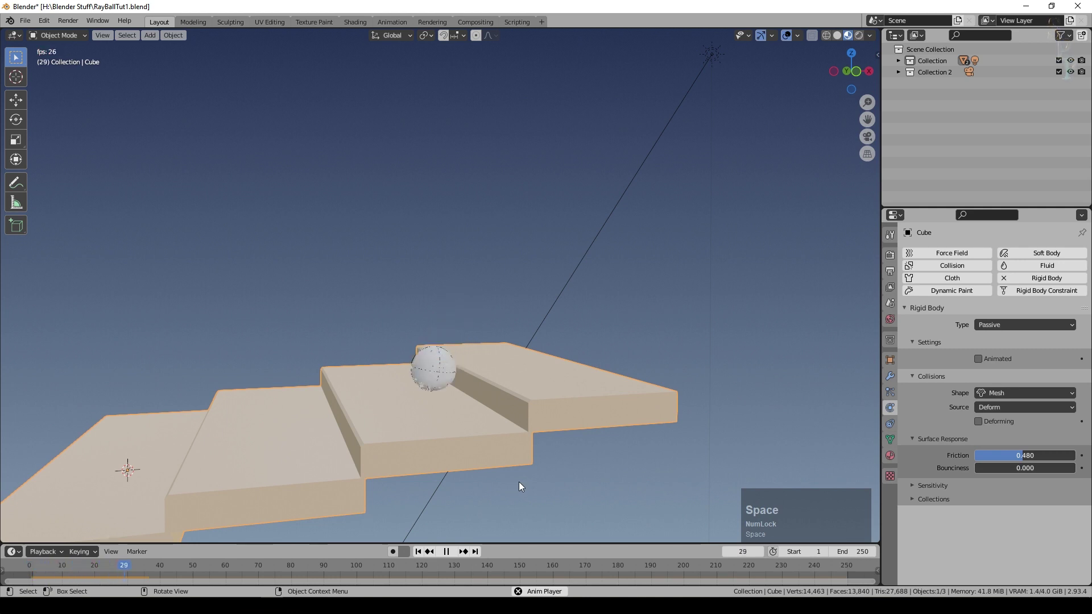
Raise the stairs' bounciness to 1.000 and replay the roll
click(424, 555)
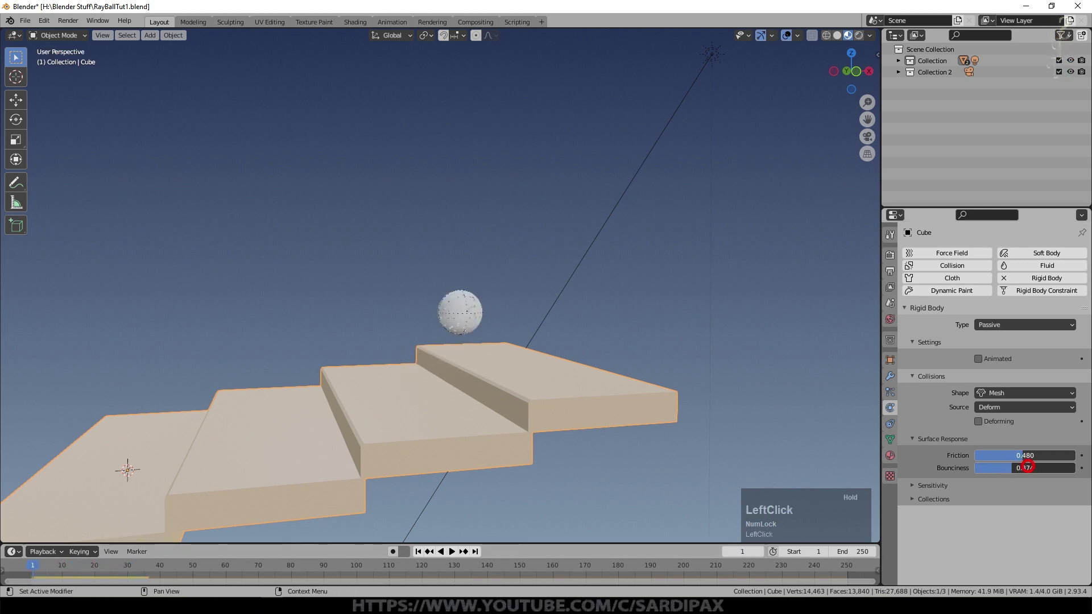
key(space)
click(425, 554)
key(space)
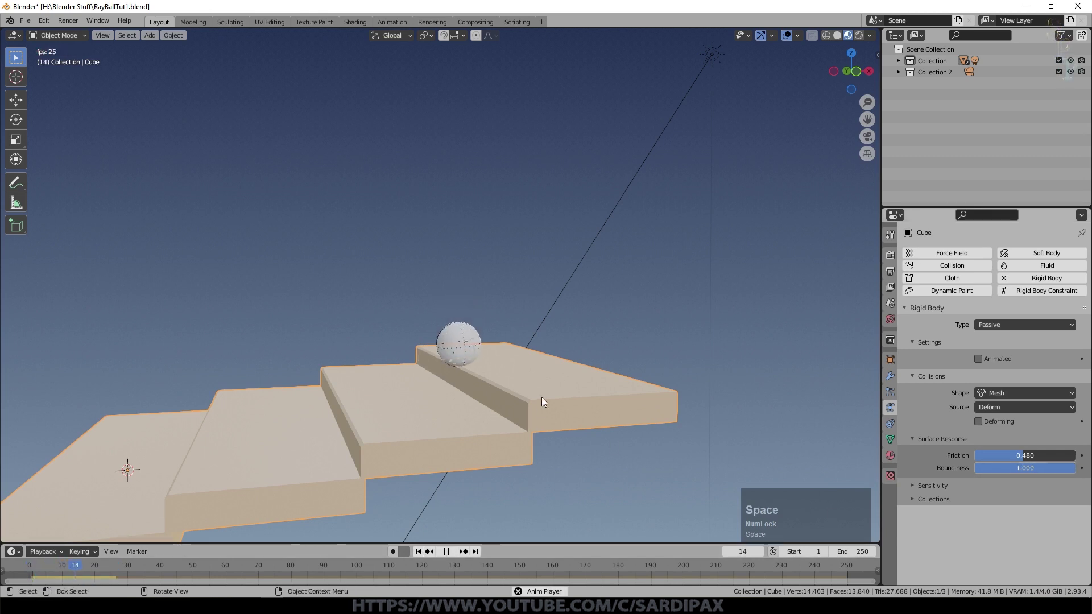
Adjust the ball's bounciness and set its mass to 0.5 kg so it rolls down the steps
click(771, 393)
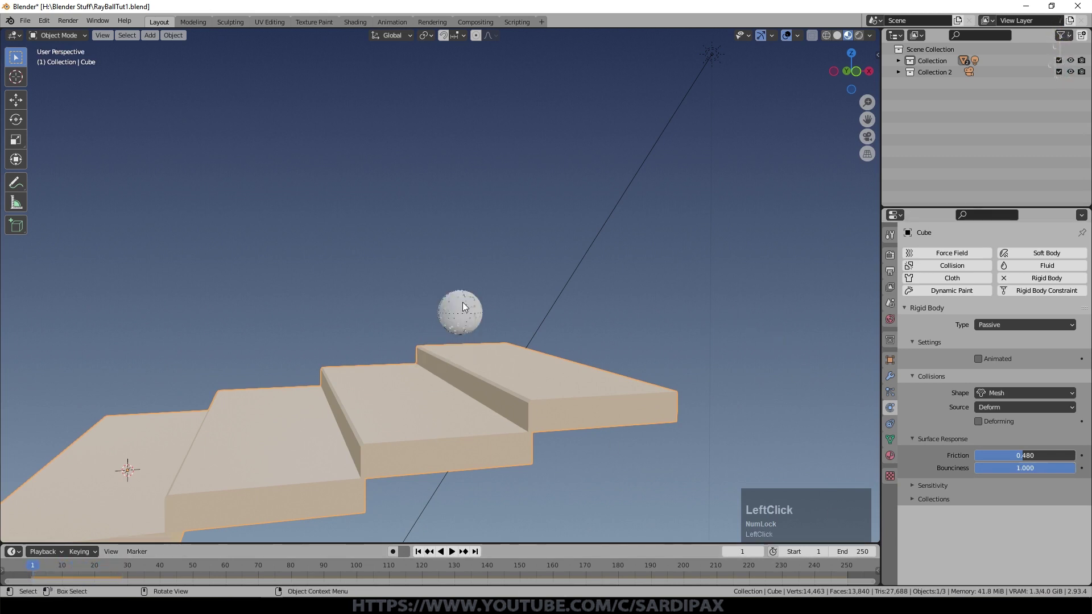
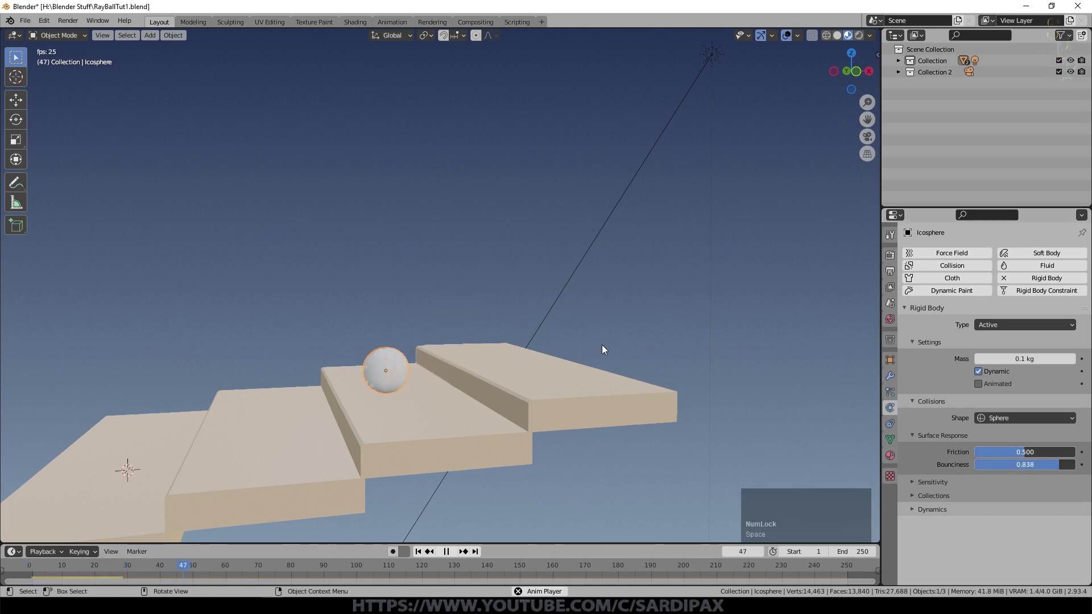
click(473, 500)
key(space)
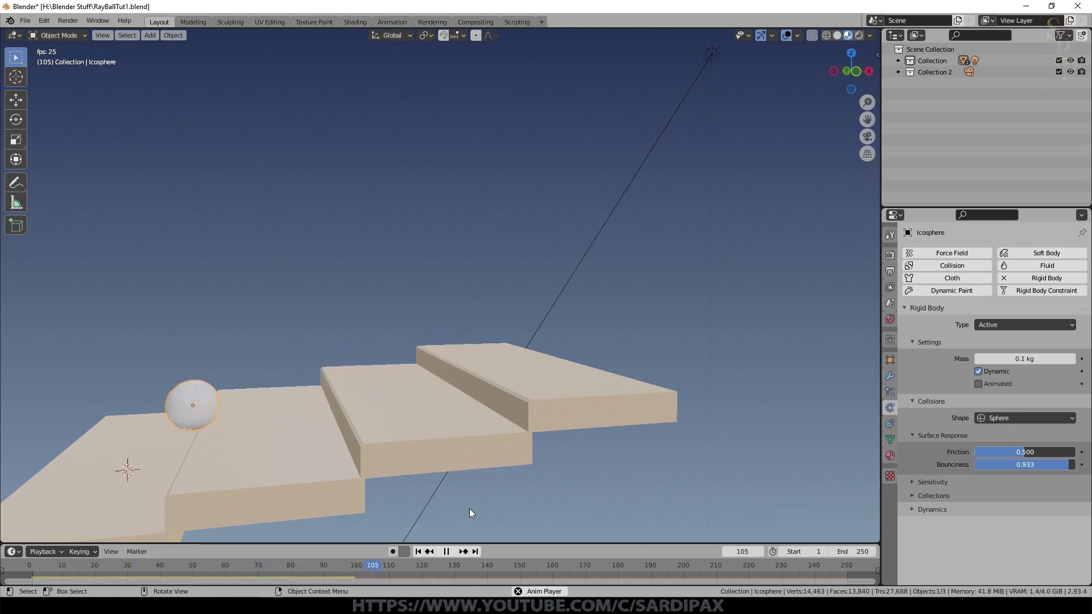
key(space)
click(420, 554)
key(KP_Decimal)
key(KP_5)
key(KP_Enter)
key(space)
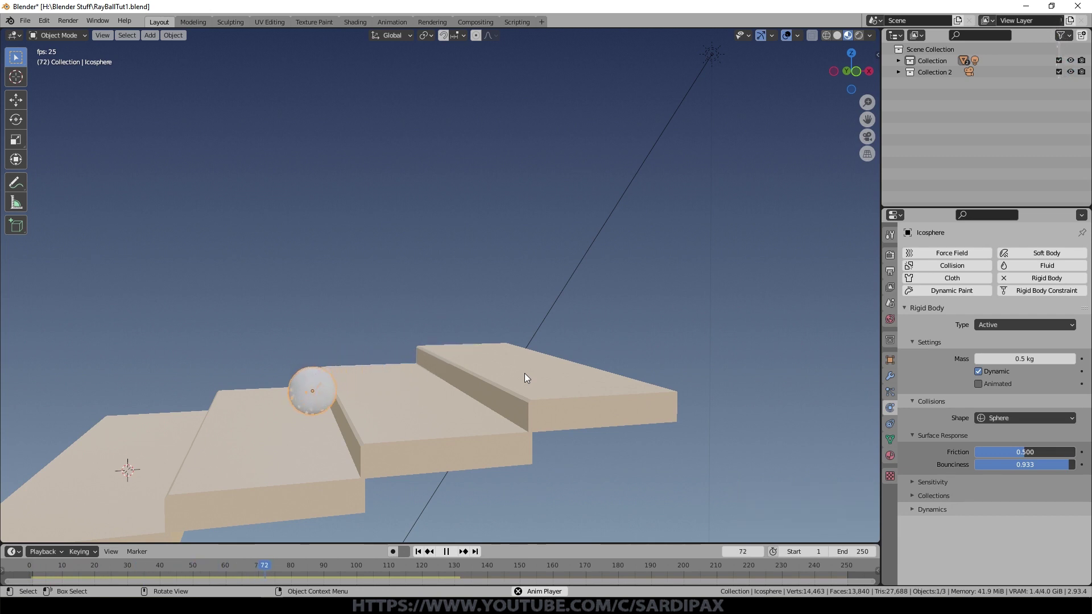
key(space)
Create a new material for the ball with Metallic 0.956 and lower roughness
click(423, 558)
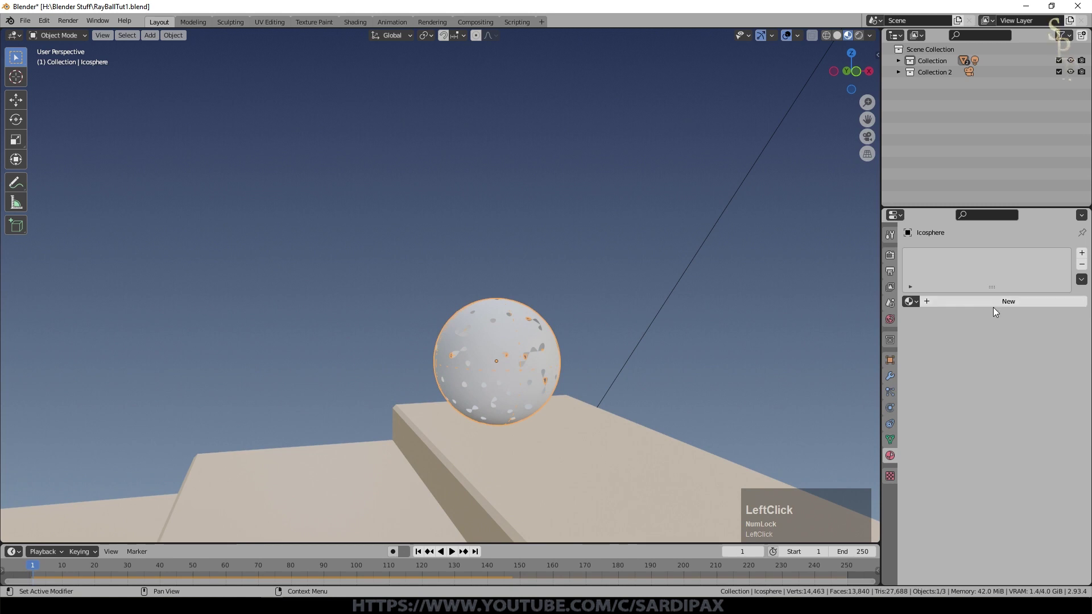
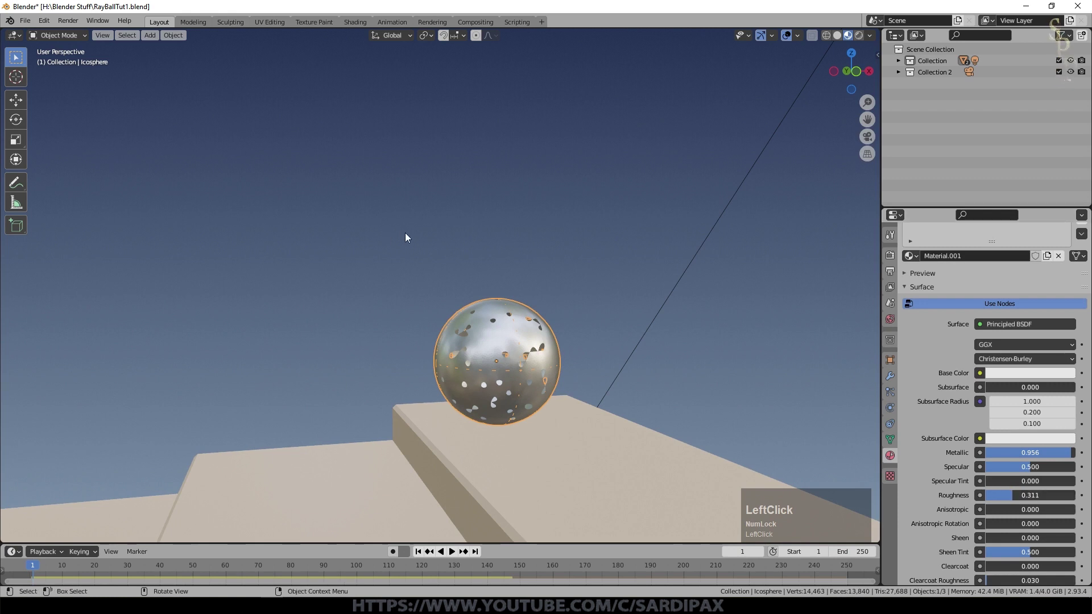
scroll(down, 3)
middle_click(585, 314)
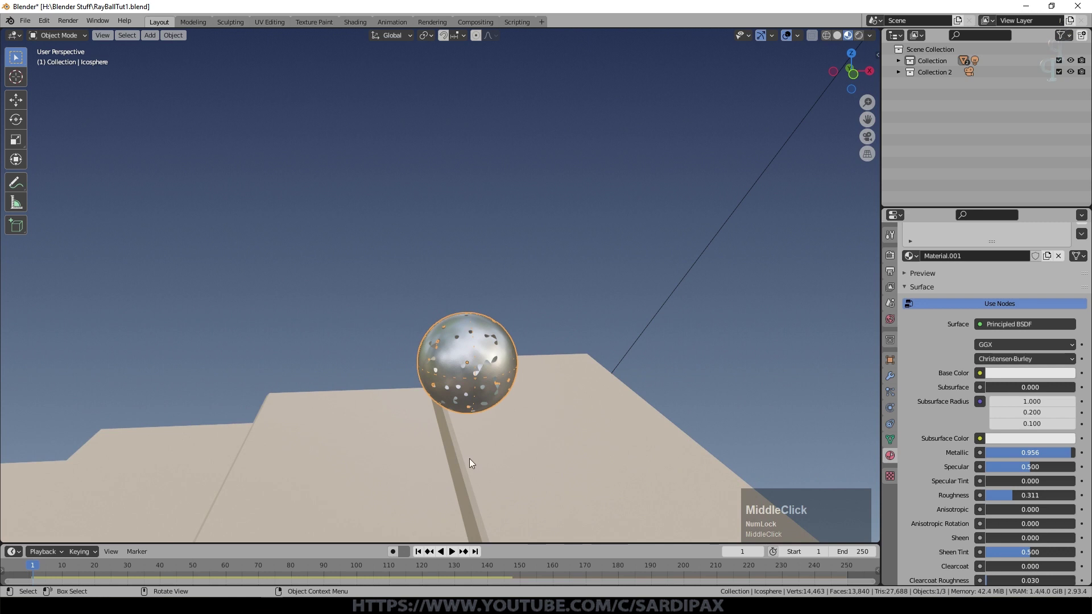
click(423, 552)
Select the ball and snap the 3D cursor to its centre
key(shift+a)
click(605, 483)
scroll(down, 3)
scroll(up, 3)
click(467, 326)
key(shift+s)
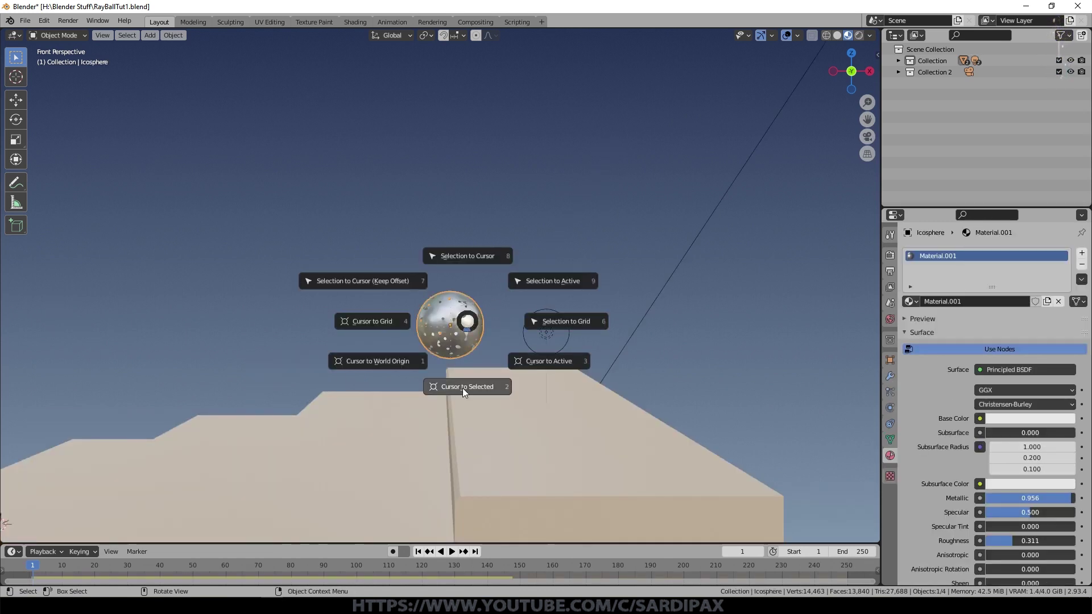
click(465, 390)
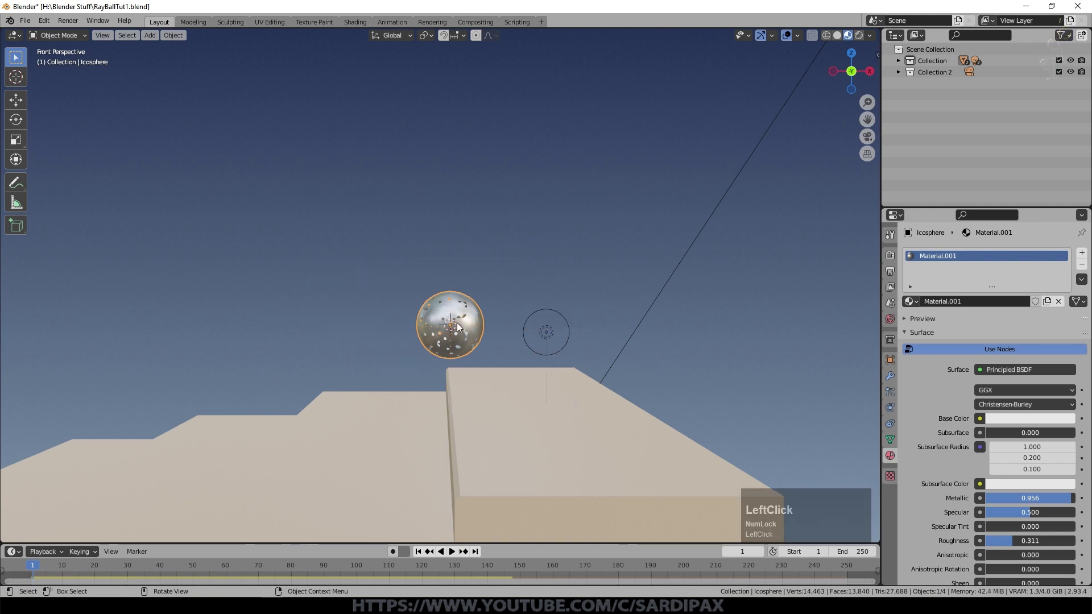
Add a point light and snap it to the cursor so it sits inside the ball
click(568, 343)
key(shift+s)
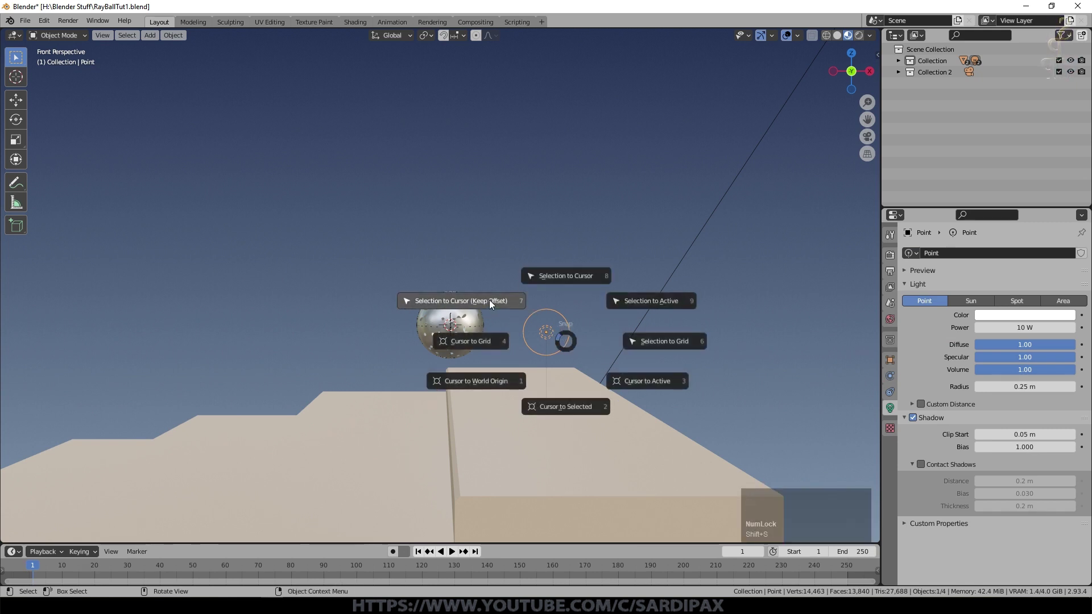
click(379, 317)
scroll(up, 3)
middle_click(440, 270)
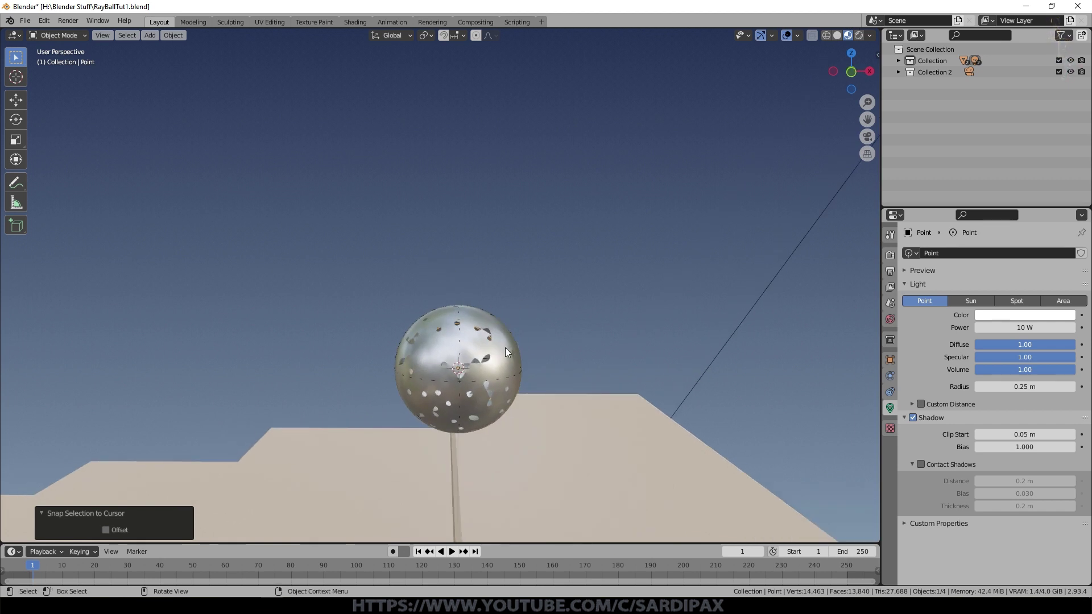
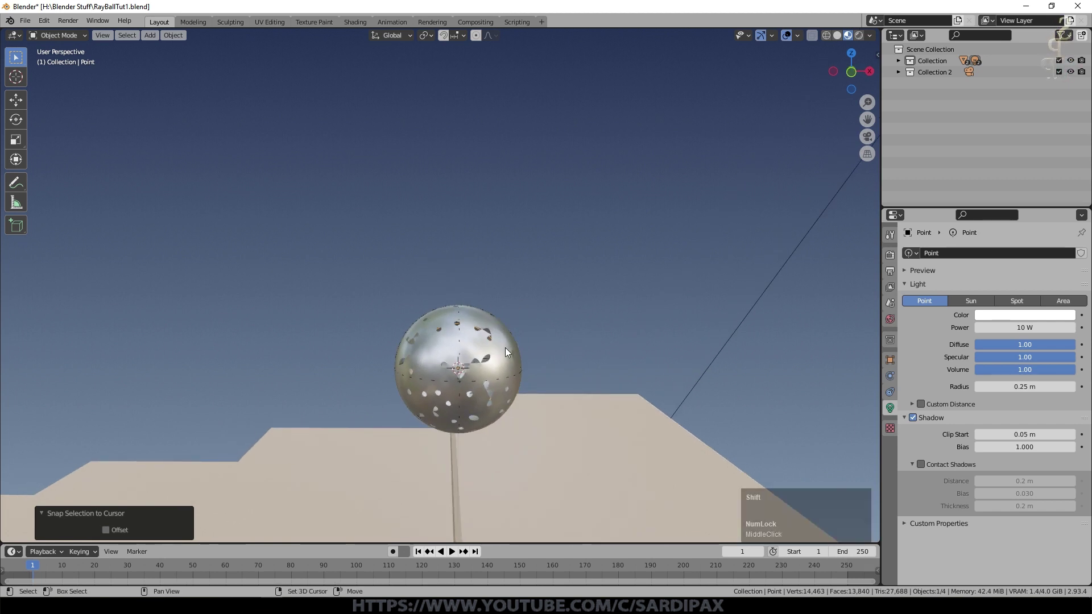
Parent the point light to the ball with Ctrl+P Object and test by grabbing the ball
click(510, 349)
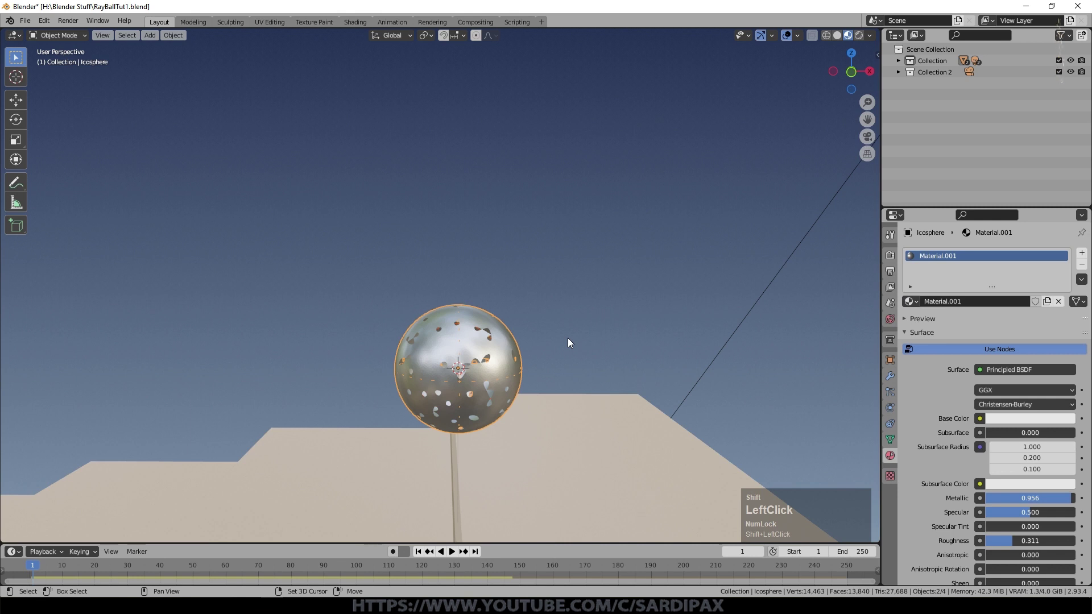
key(ctrl+p)
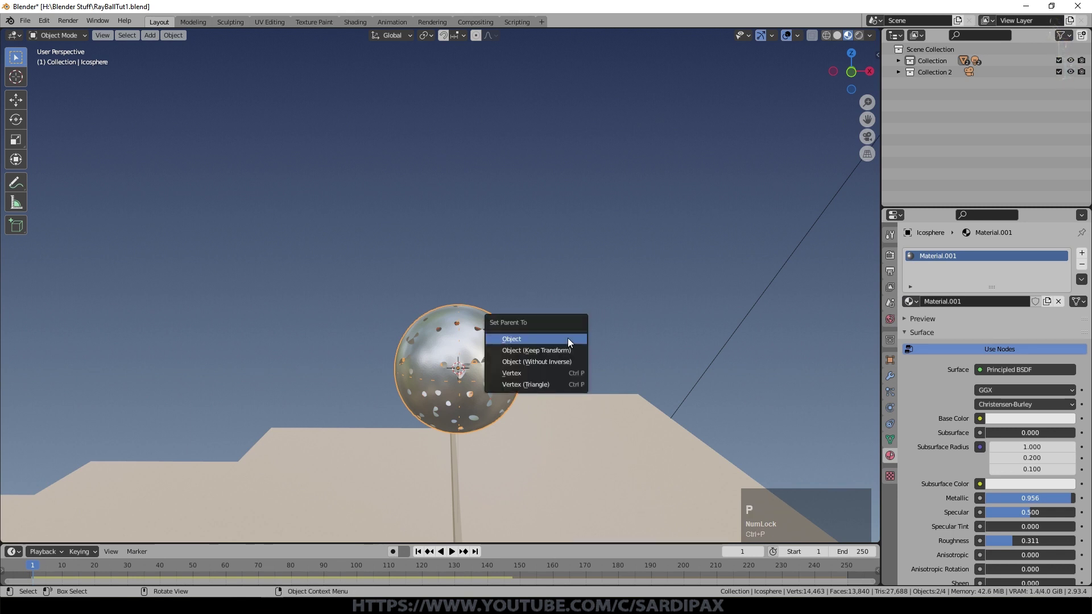
key(g)
click(690, 339)
middle_click(713, 328)
key(g)
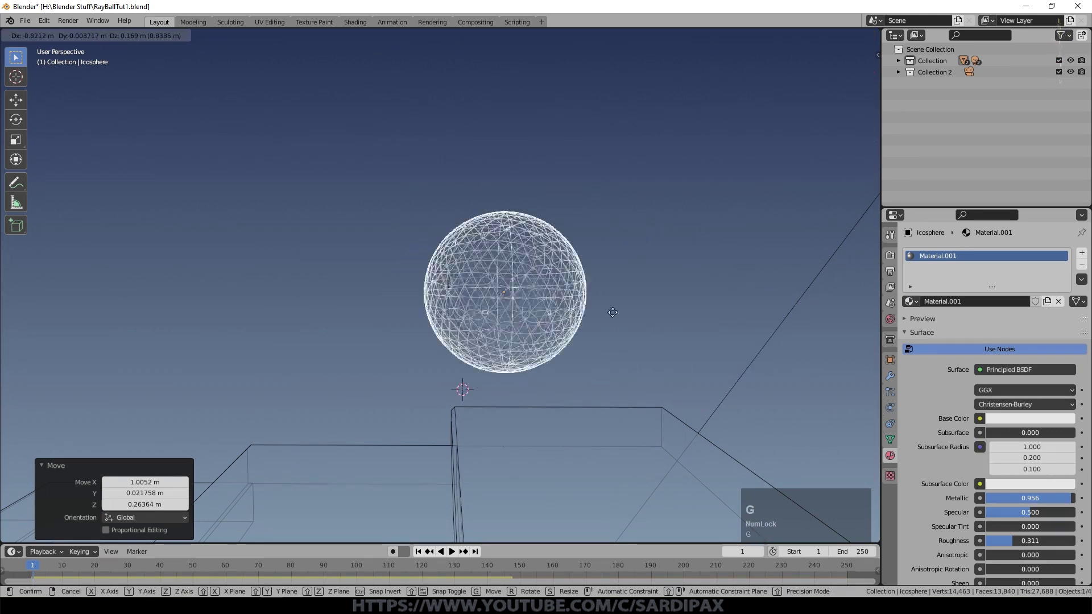
key(Escape)
click(971, 52)
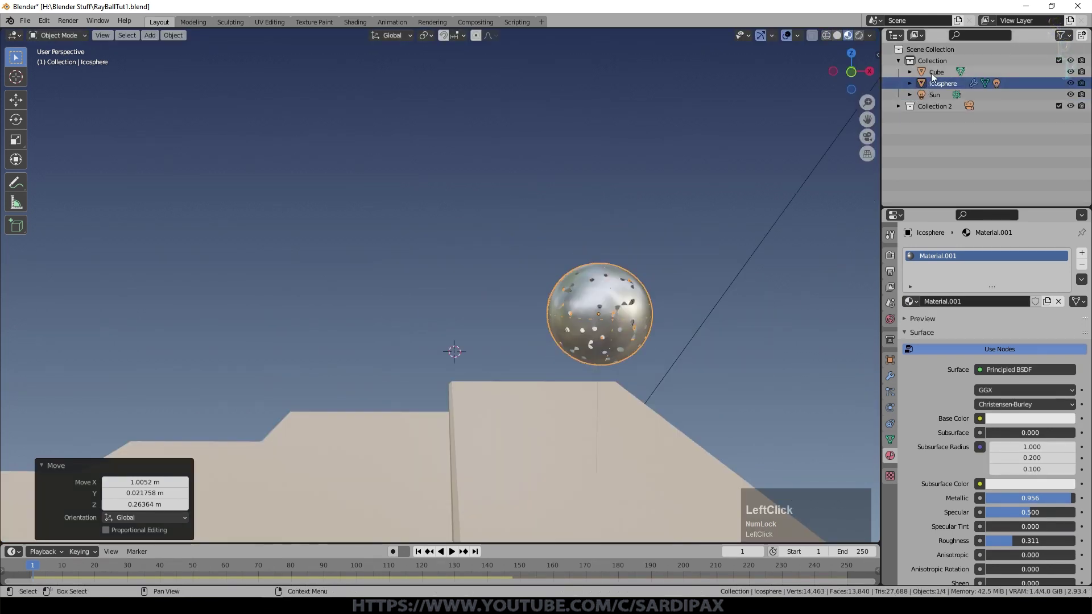
Rename the Cube to Steps in the Outliner and expand the ball to show its child light
click(935, 71)
key(shift+s)
key(Return)
click(913, 72)
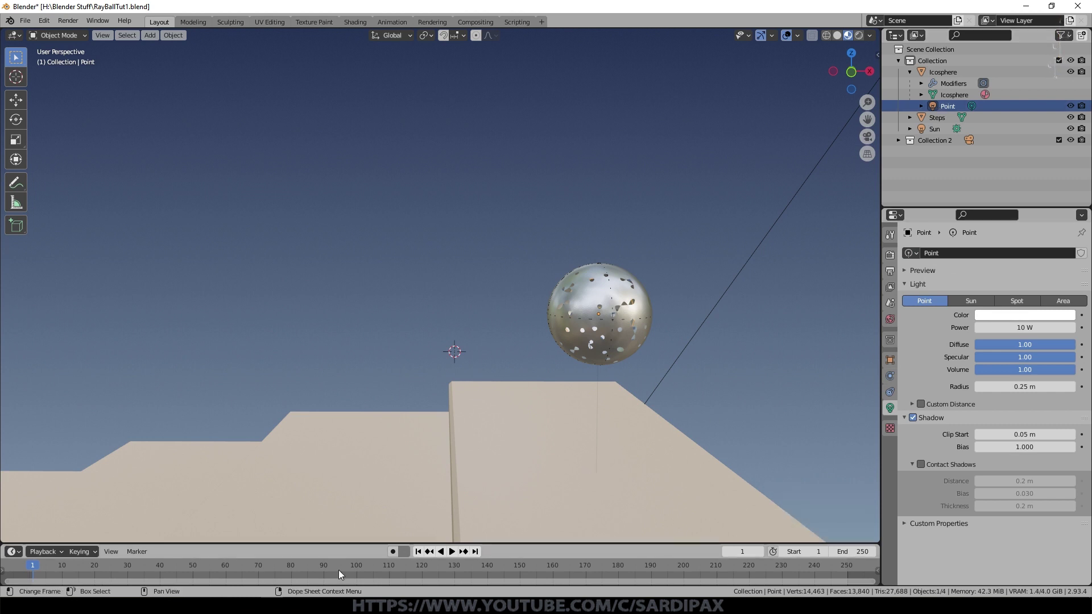
Set the point light's power to 10000 W and preview it in rendered viewport shading
click(424, 548)
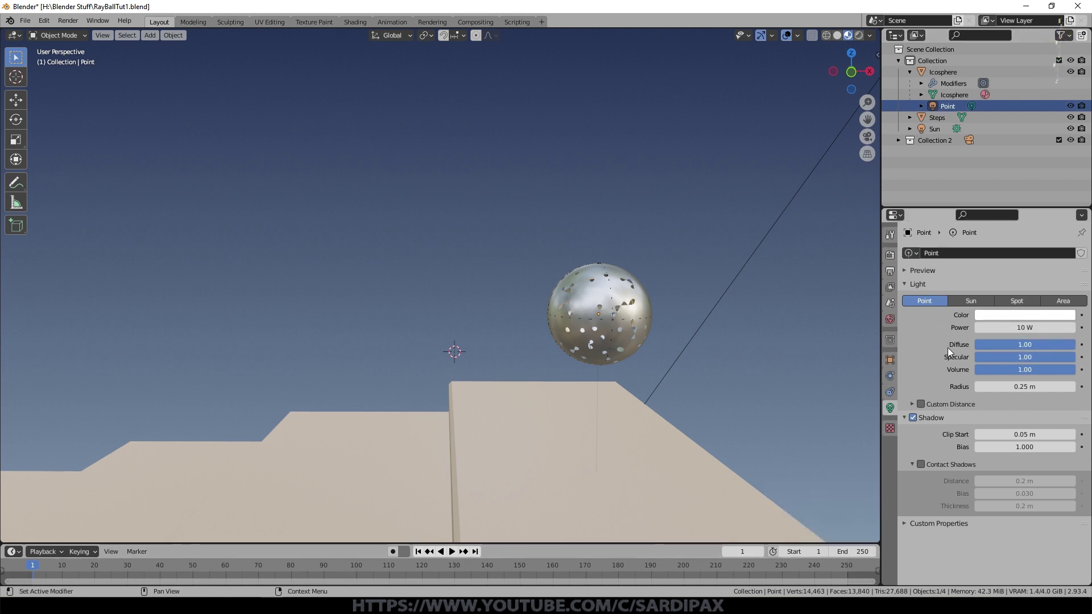
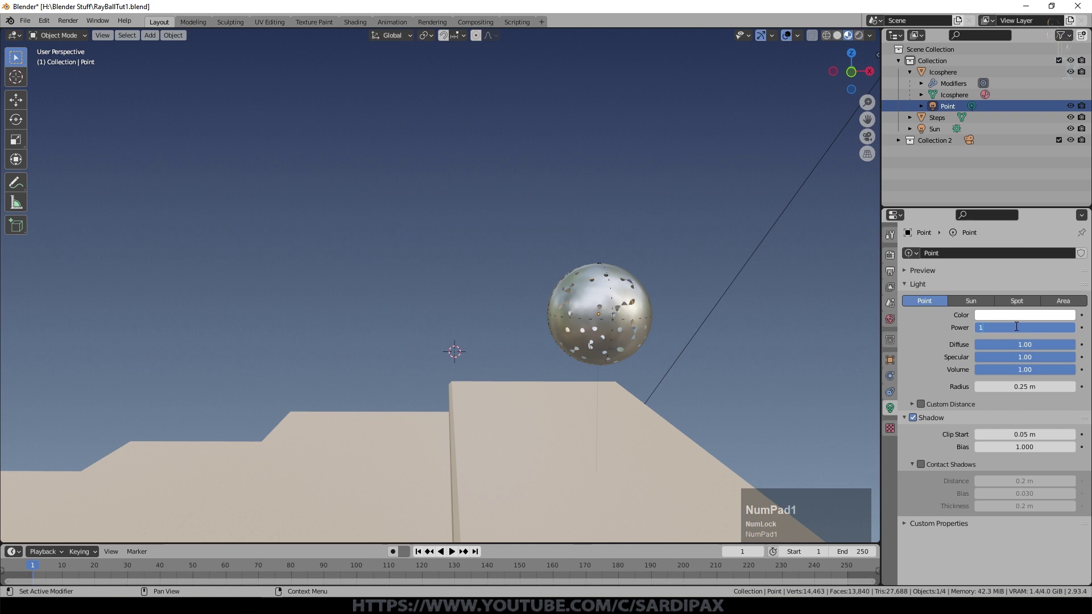
key(KP_0)
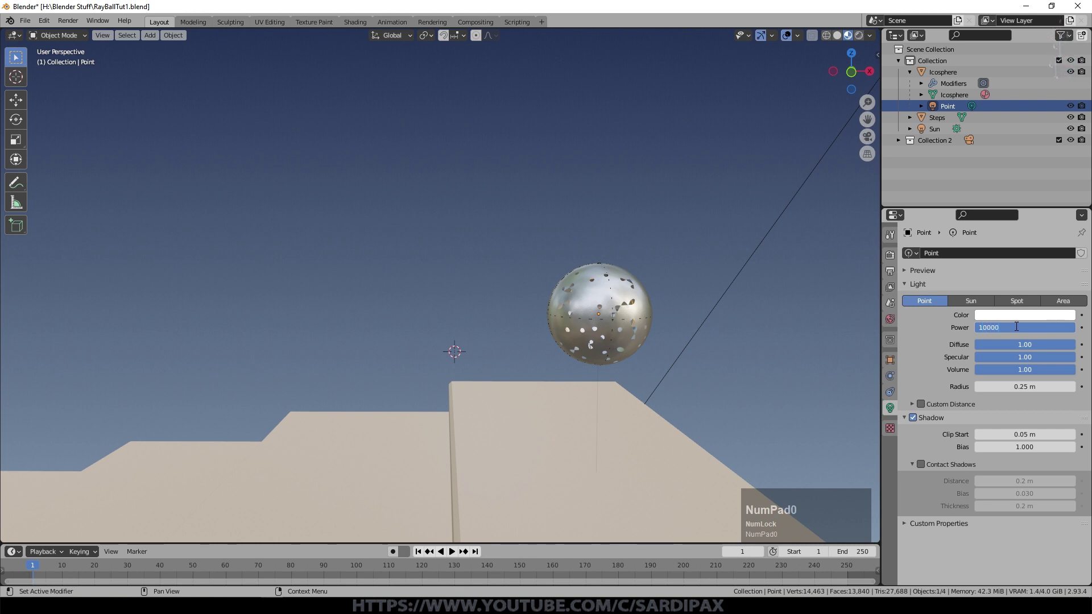
key(KP_Enter)
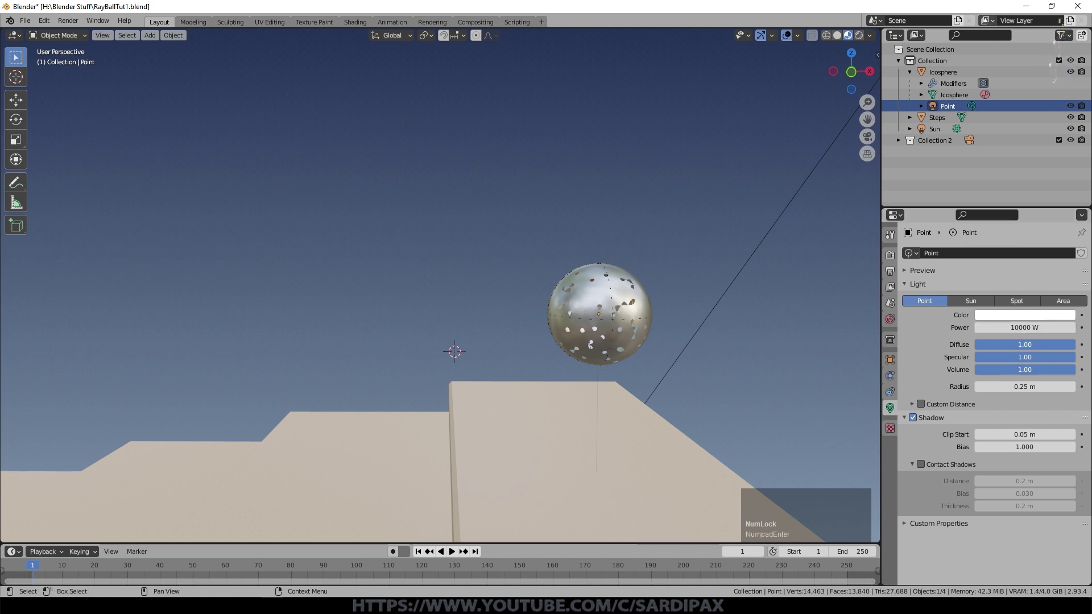
click(860, 34)
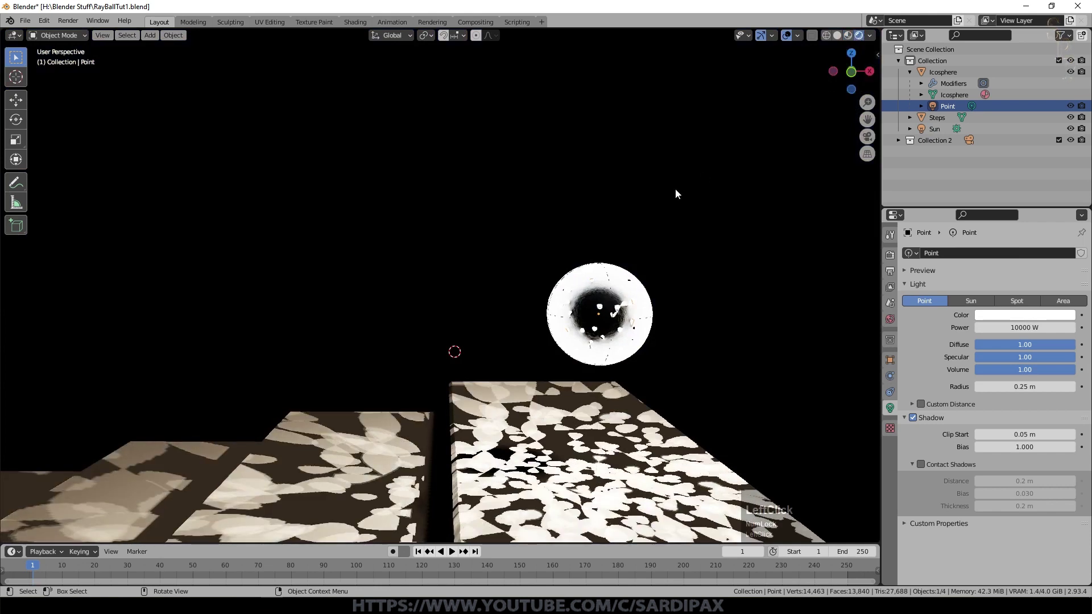
middle_click(680, 200)
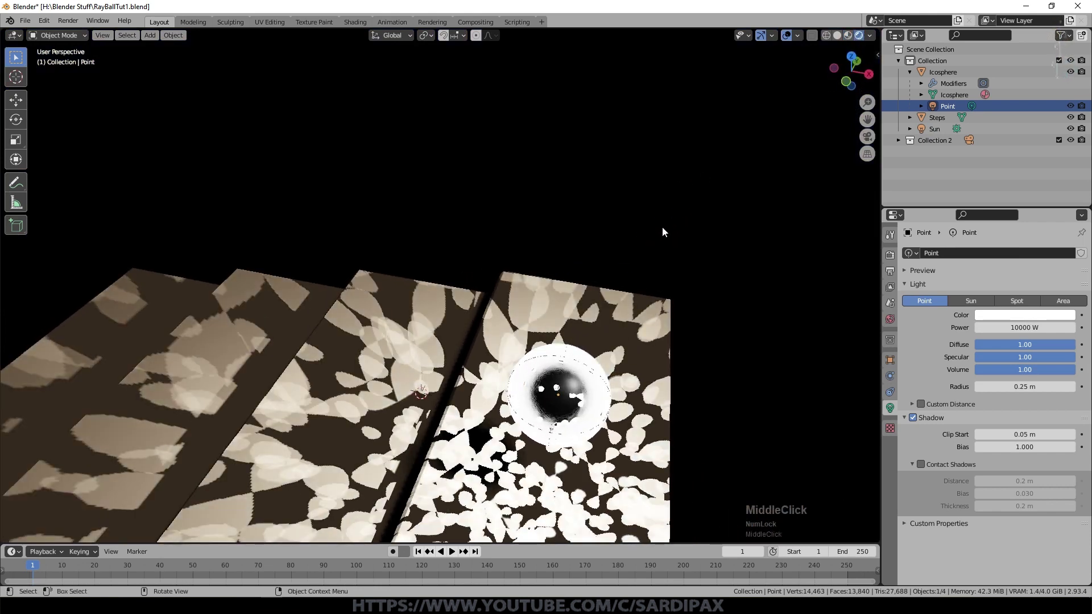
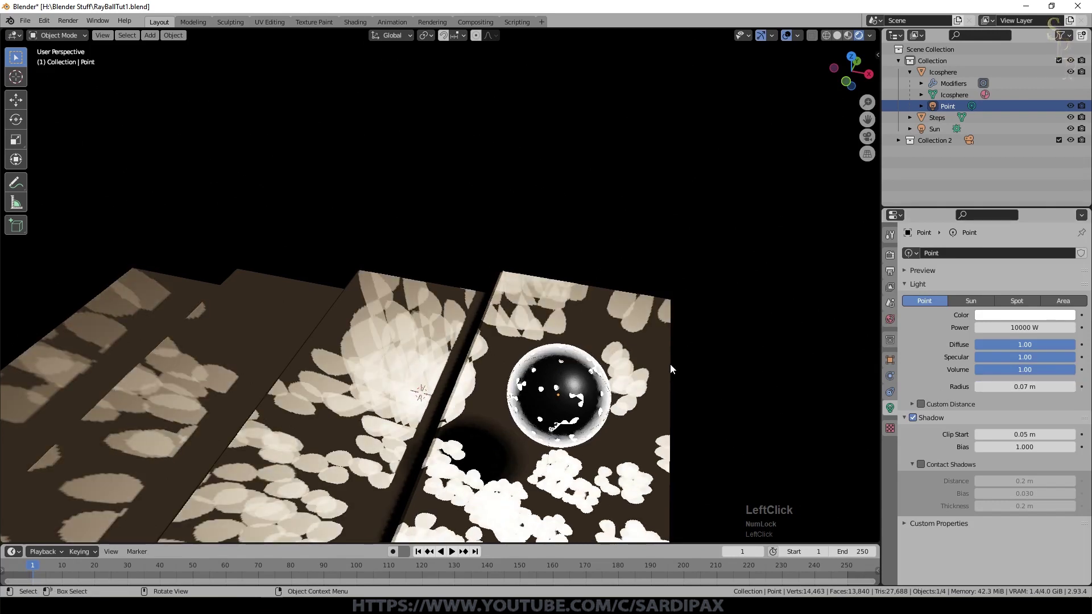
middle_click(680, 360)
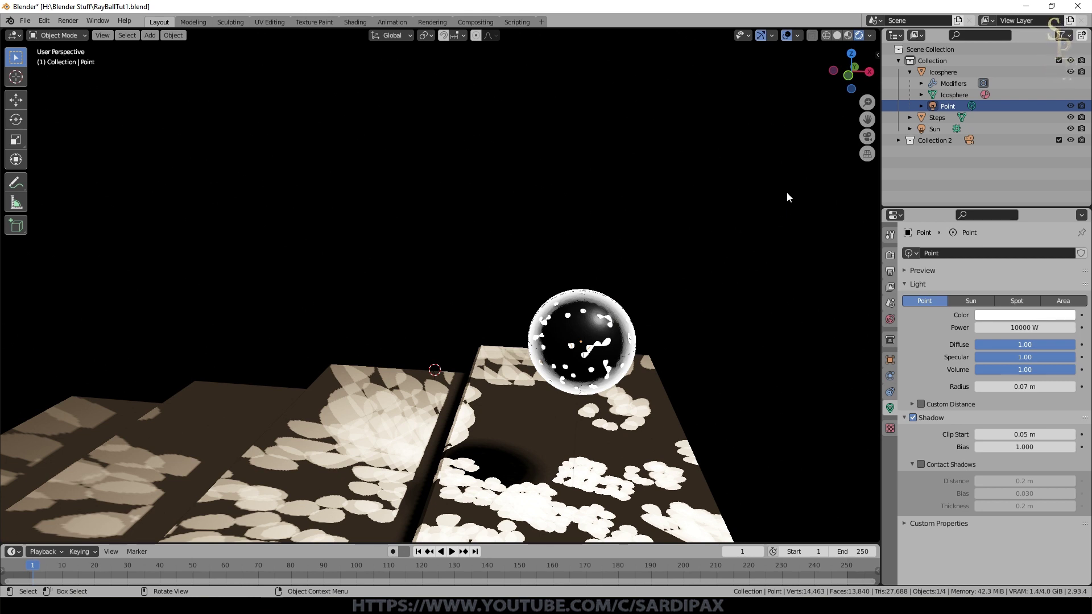
Shrink the light's radius to 0.01 m so sharp spots shine through the holes
click(999, 428)
key(KP_Decimal)
key(KP_0)
key(KP_4)
key(KP_Enter)
click(979, 388)
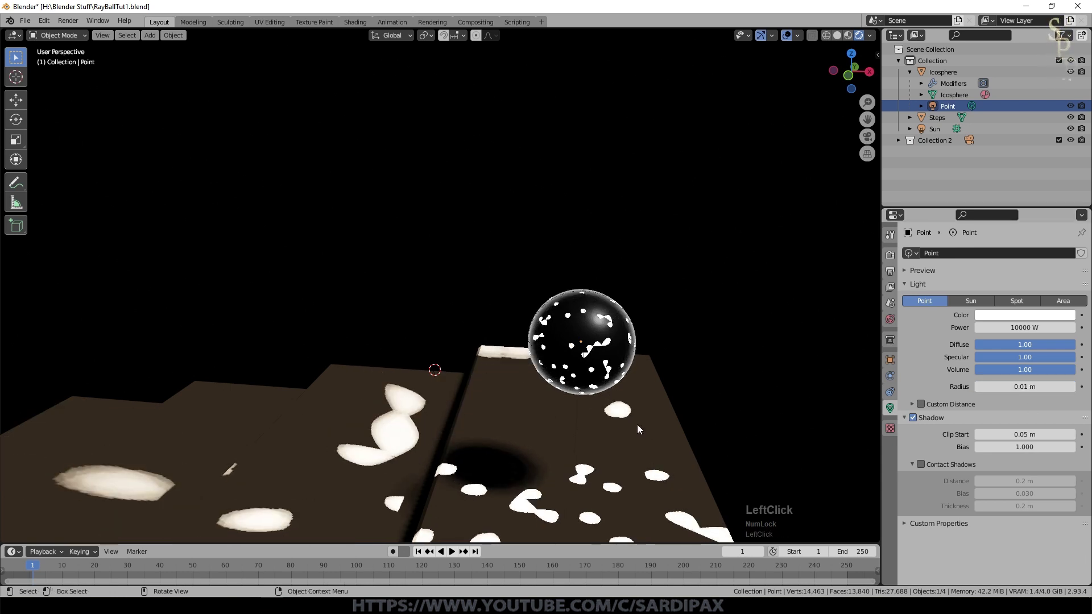
middle_click(838, 398)
scroll(down, 3)
Move the ball to a new starting spot on the stairs in top view and replay the roll
click(457, 554)
click(420, 556)
key(KP_7)
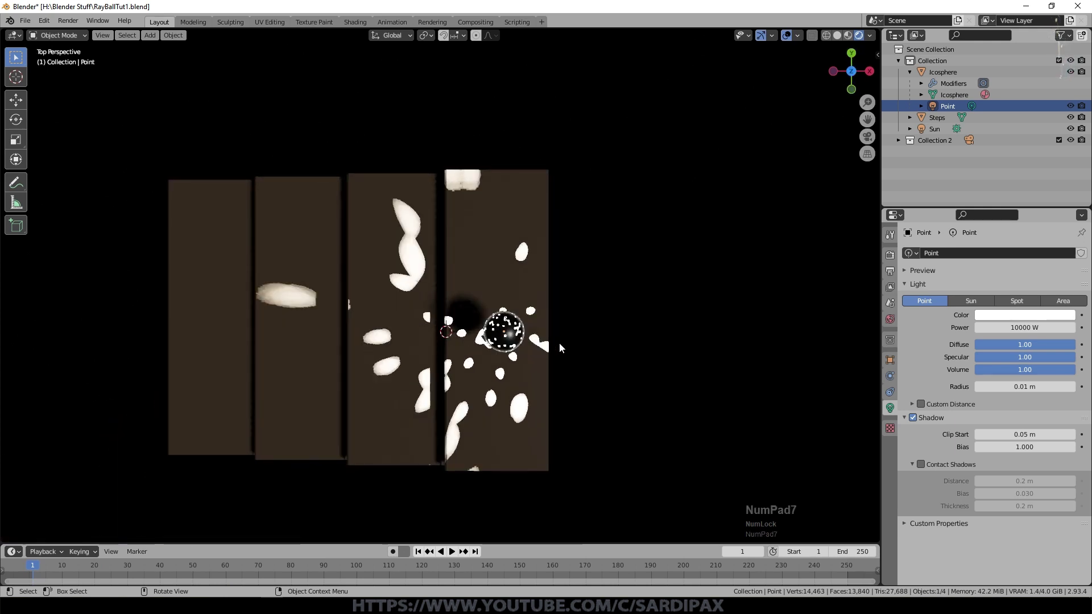
key(g)
key(Escape)
click(595, 334)
key(g)
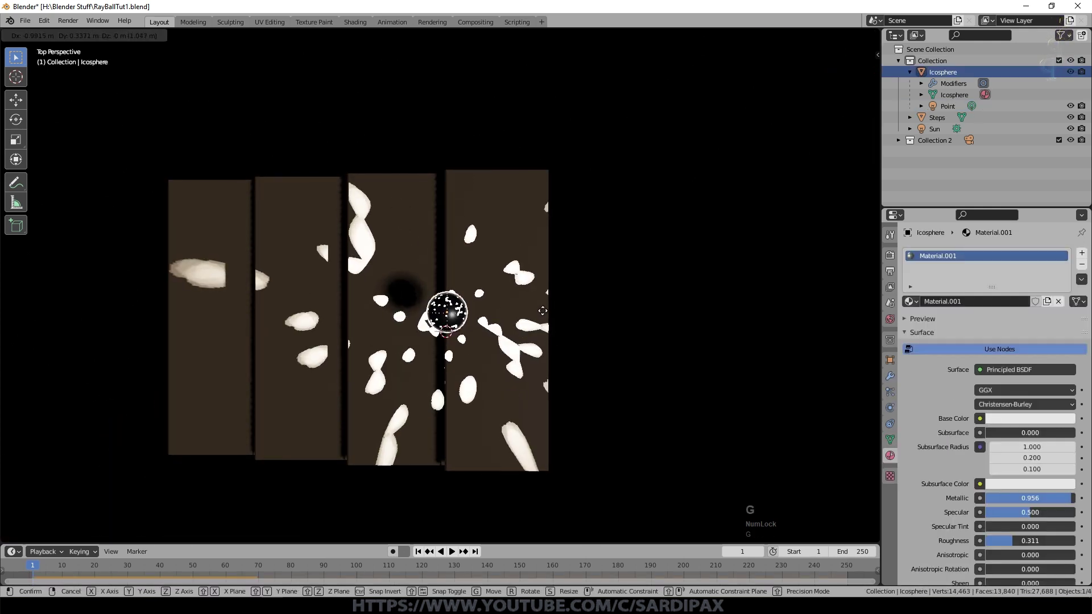
key(space)
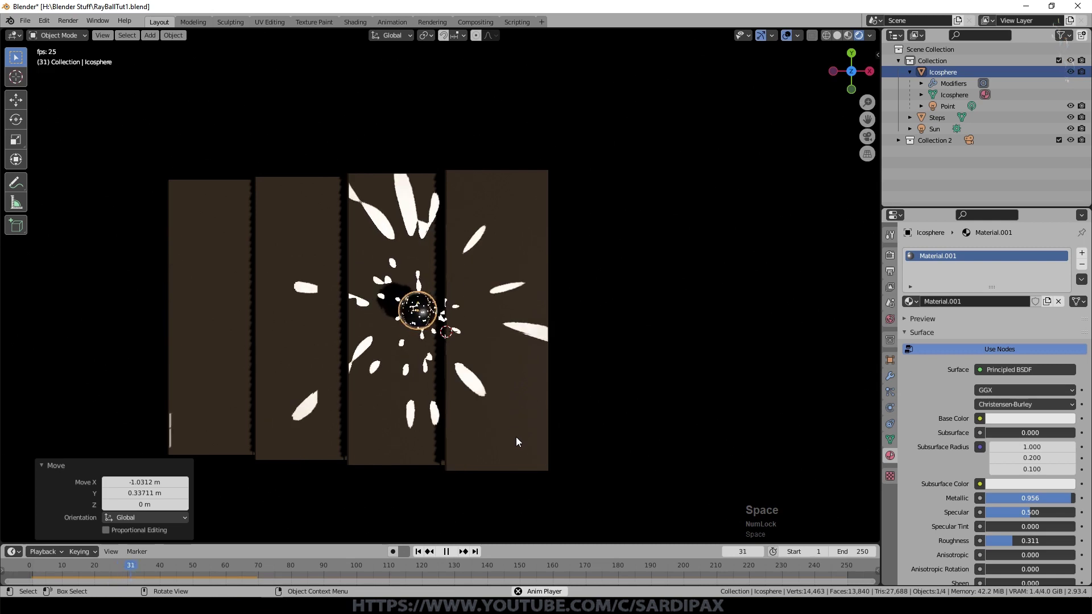
middle_click(518, 439)
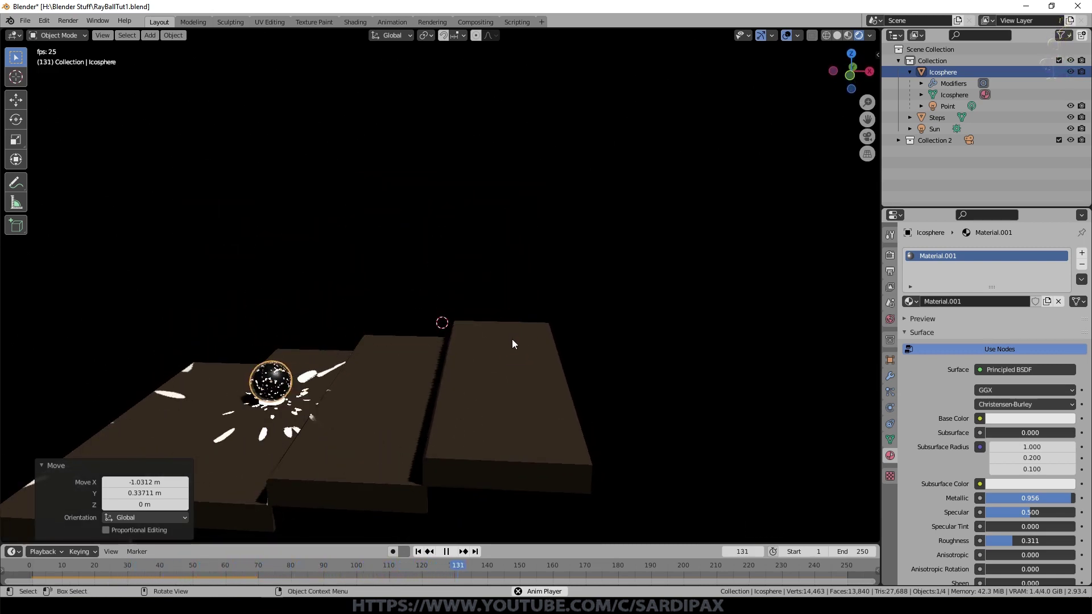
key(space)
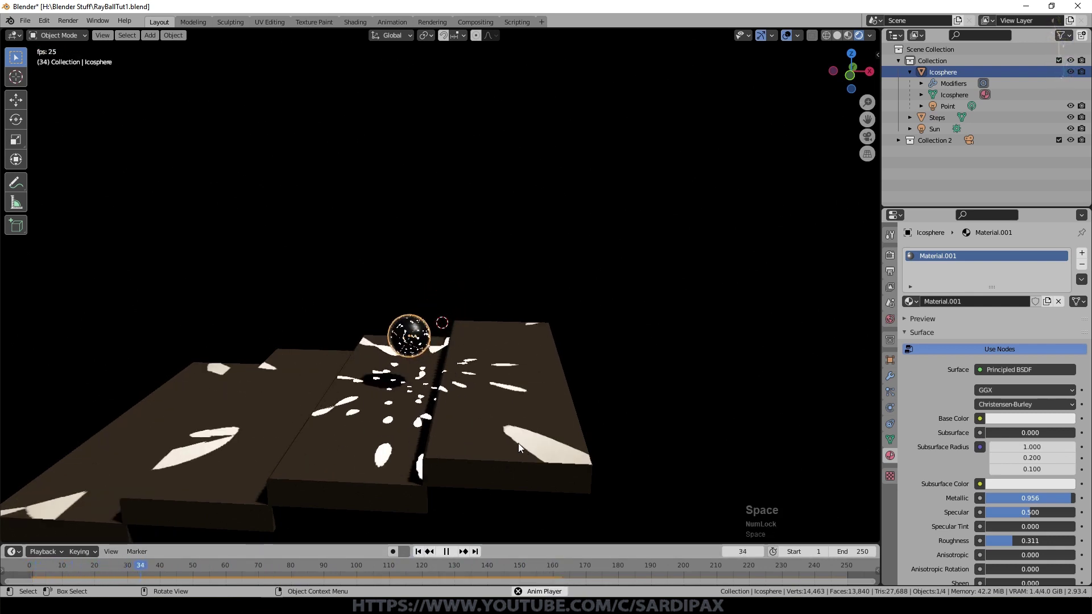
Turn the point light's colour yellow and preview the rolling spots
click(927, 355)
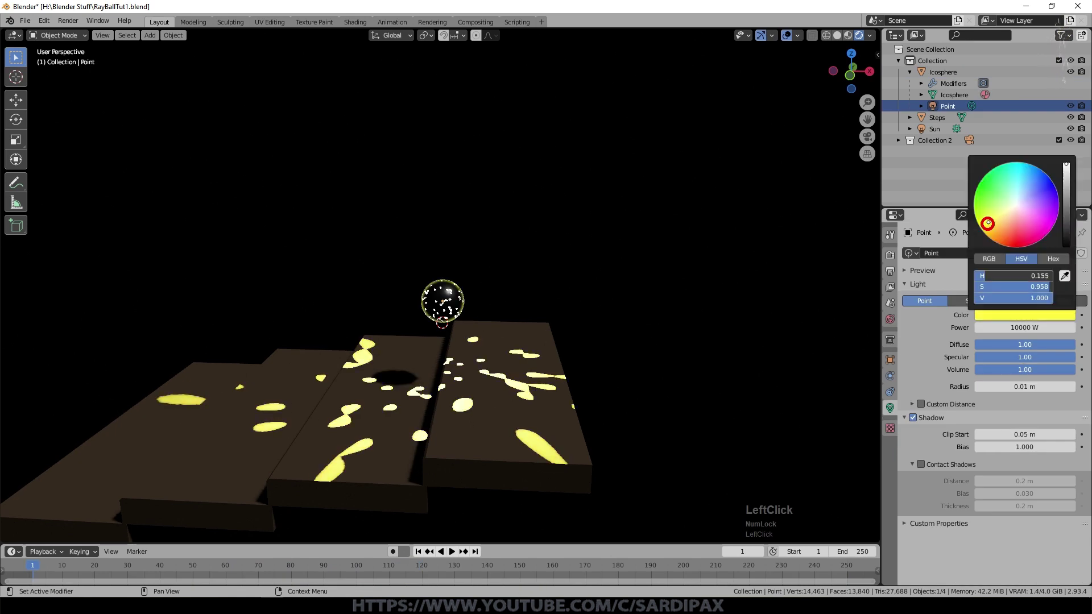
key(space)
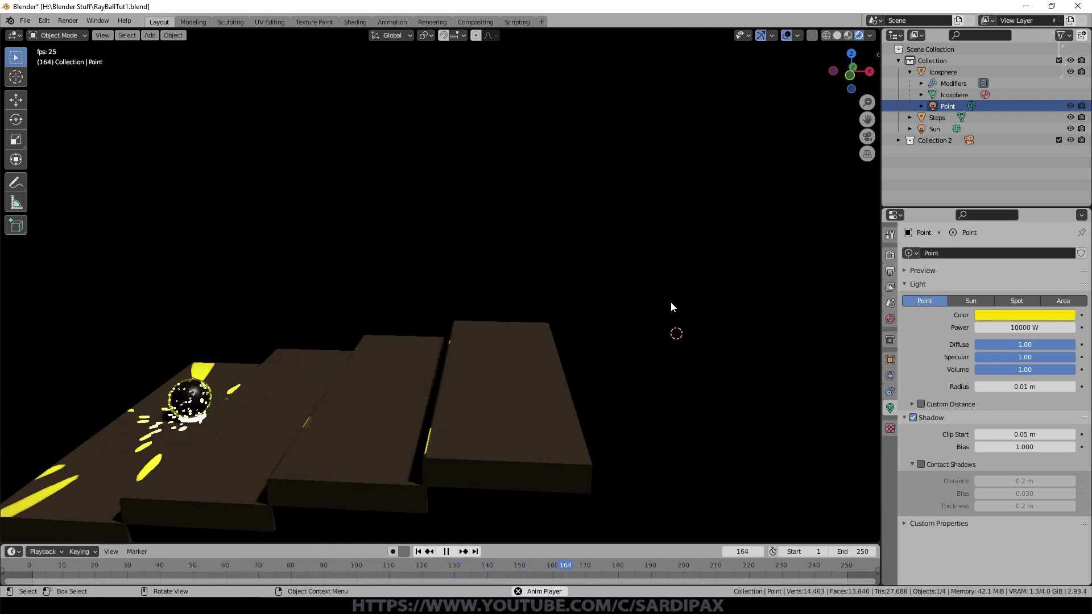
key(space)
Add a new cube to the scene and name it Mist
key(ctrl+s)
scroll(down, 3)
key(shift+a)
click(857, 56)
key(shift+a)
click(660, 63)
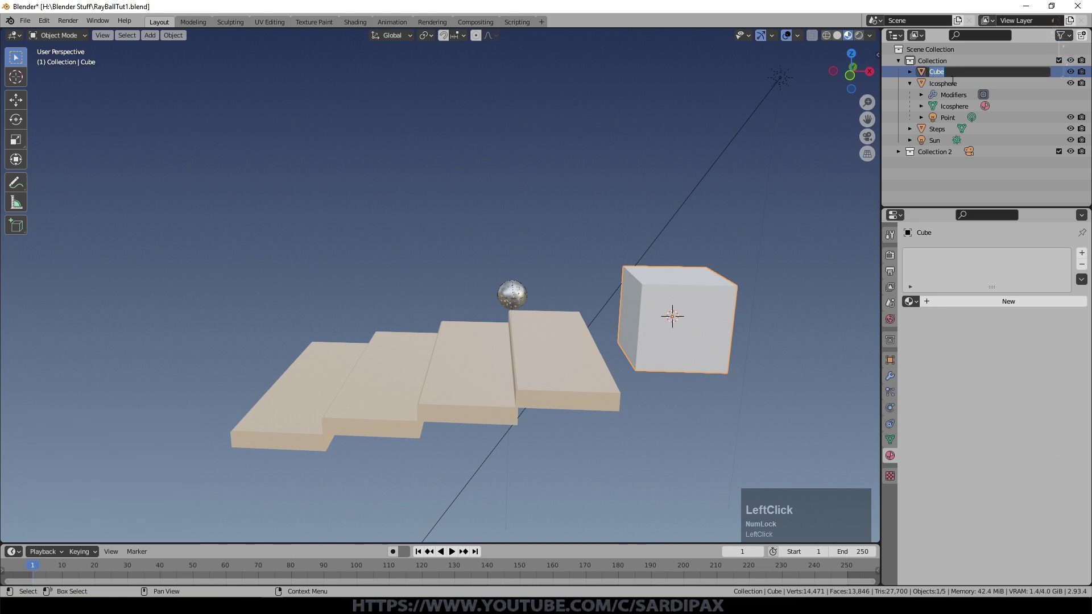
key(i)
text(ist)
key(Return)
In wireframe, move and scale the Mist box about 4.4× to enclose the stairs and ball, checking through the camera
key(z)
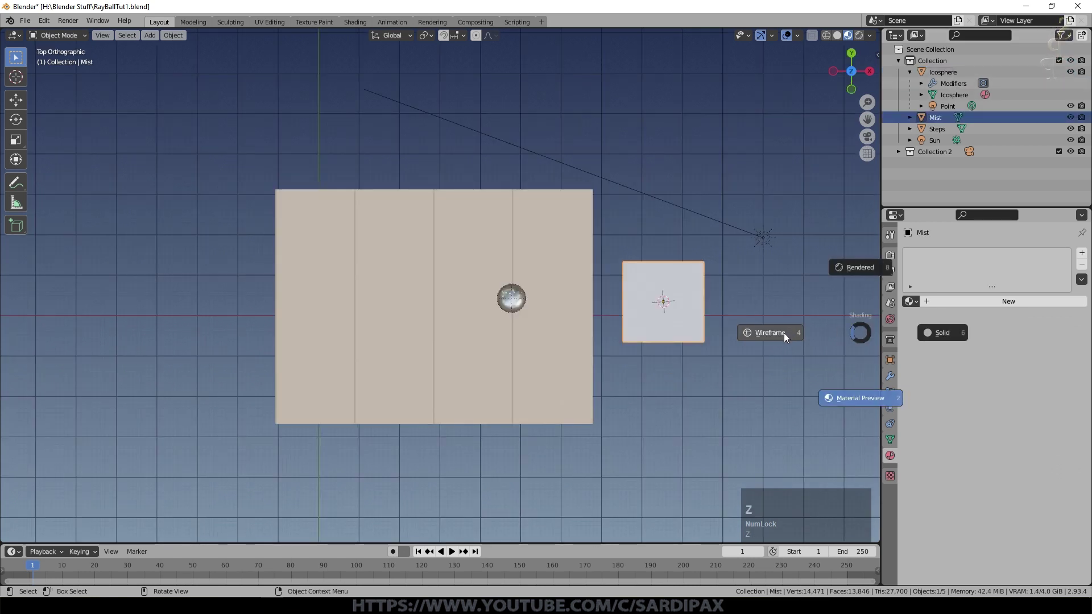
click(782, 334)
key(g)
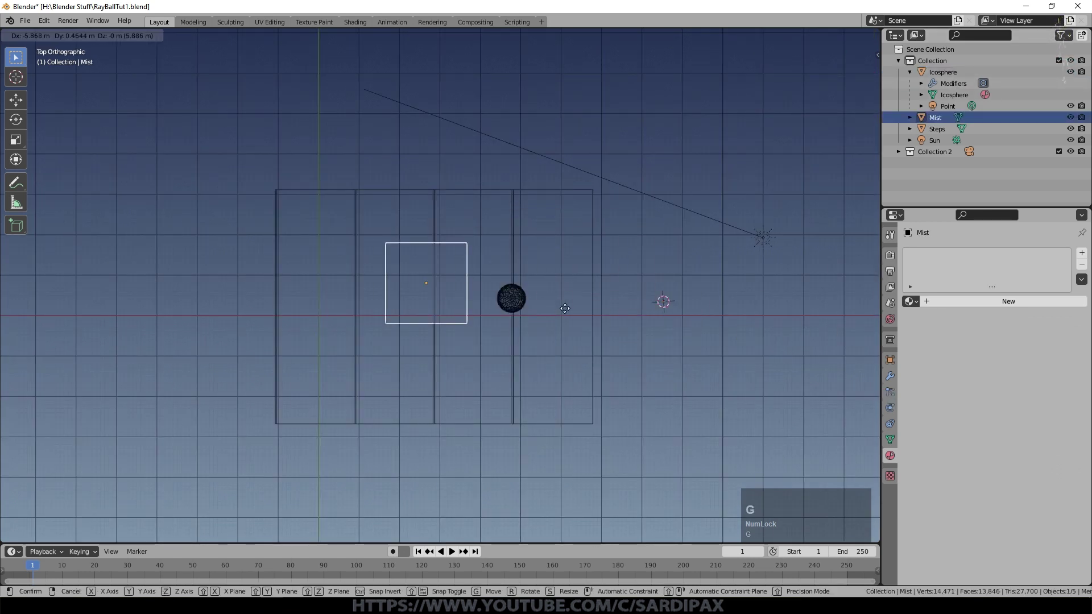
click(499, 321)
key(s)
click(696, 359)
key(KP_1)
scroll(down, 3)
key(g)
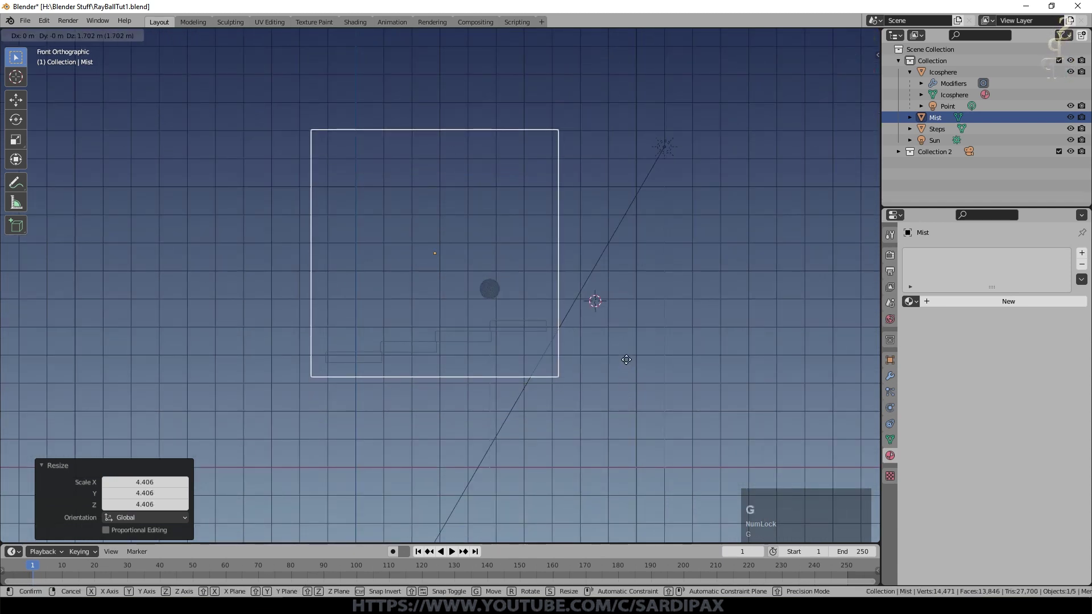
click(629, 359)
key(KP_0)
scroll(down, 3)
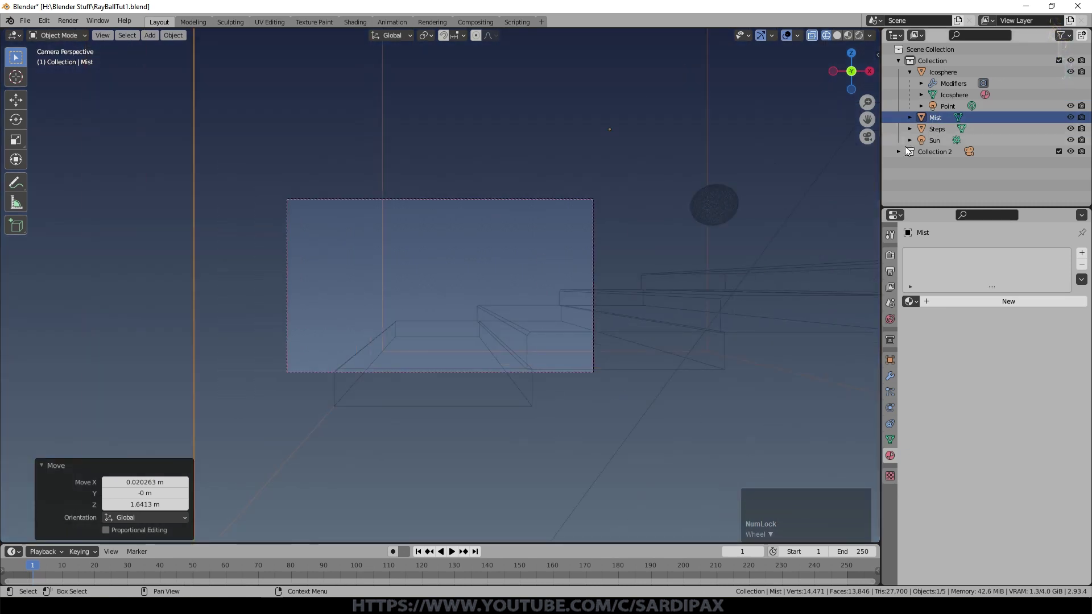
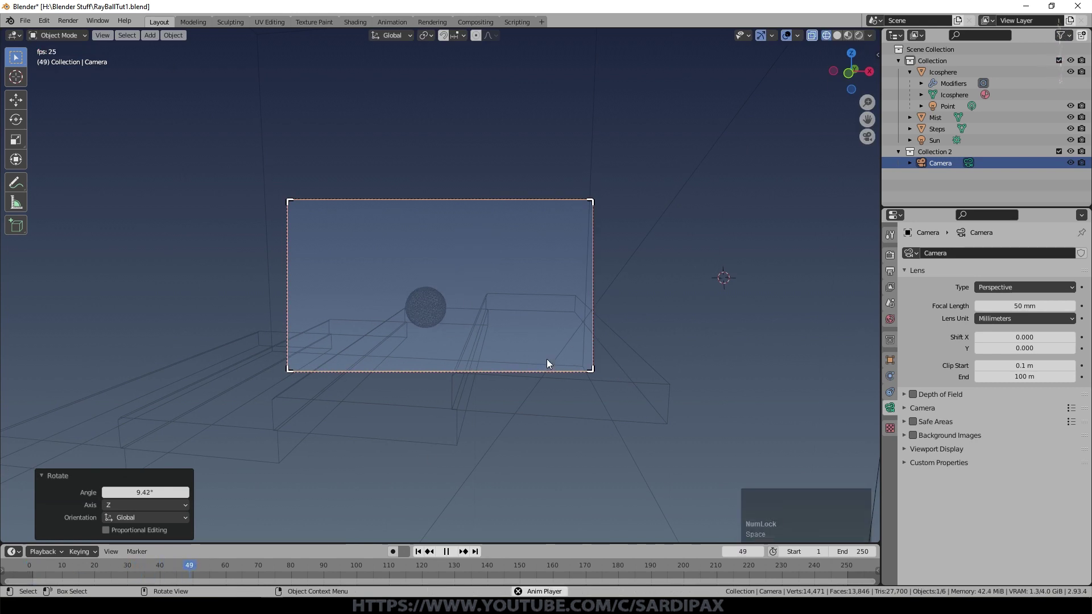
Open the Rigid Body World cache settings covering frames 1–250 and test playback
click(506, 251)
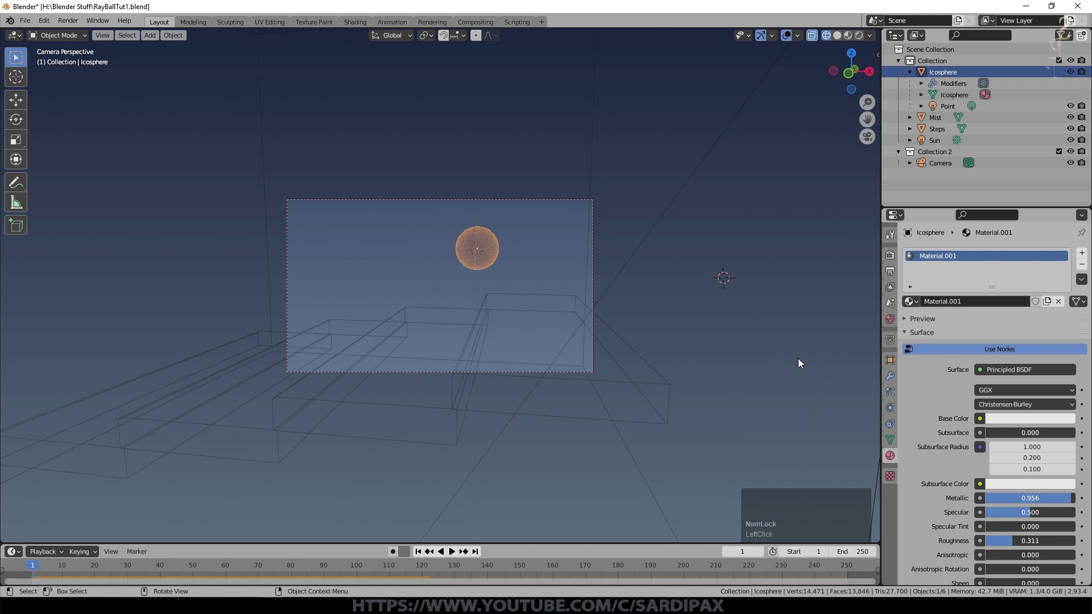
click(892, 309)
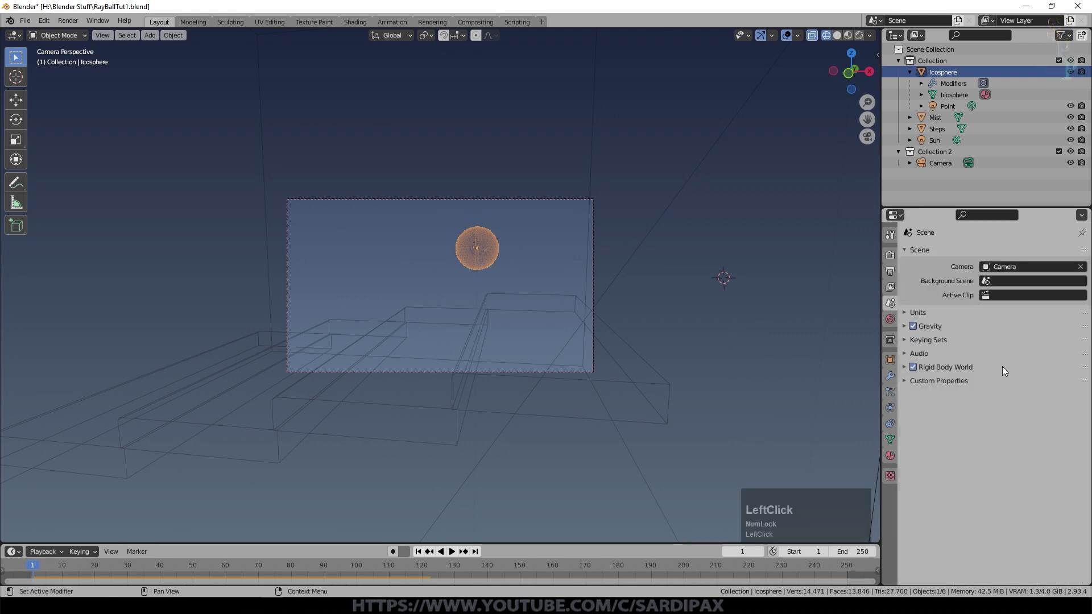
click(905, 365)
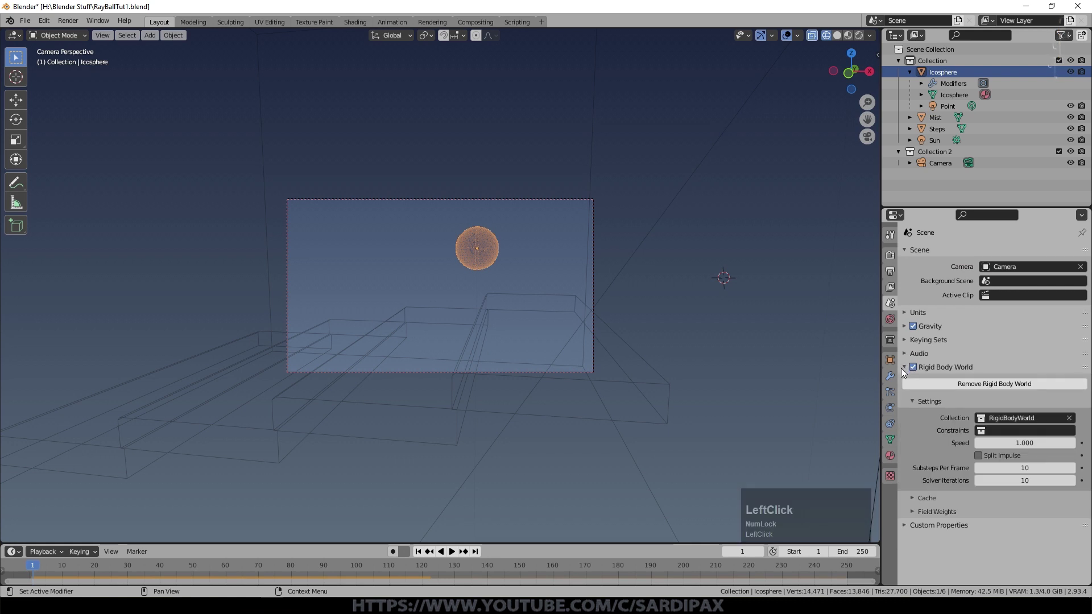
click(913, 495)
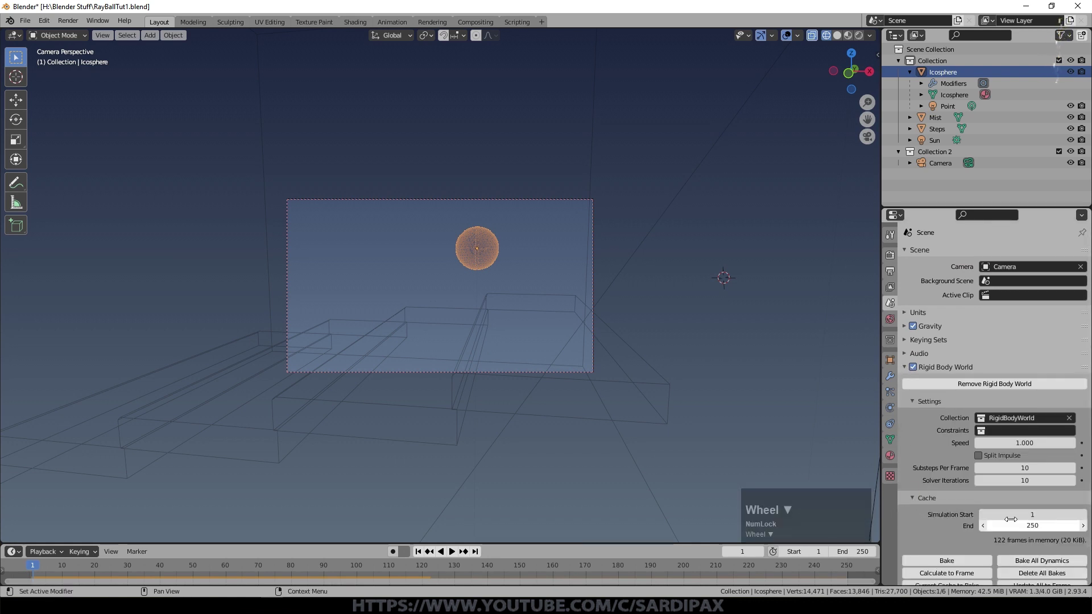
scroll(down, 3)
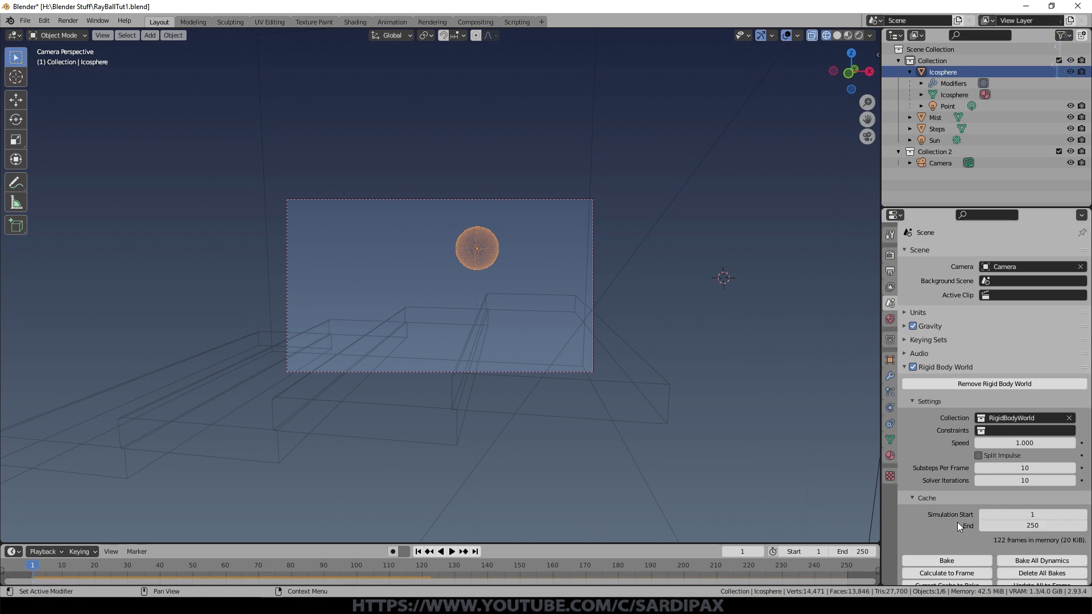
key(space)
scroll(down, 3)
scroll(up, 3)
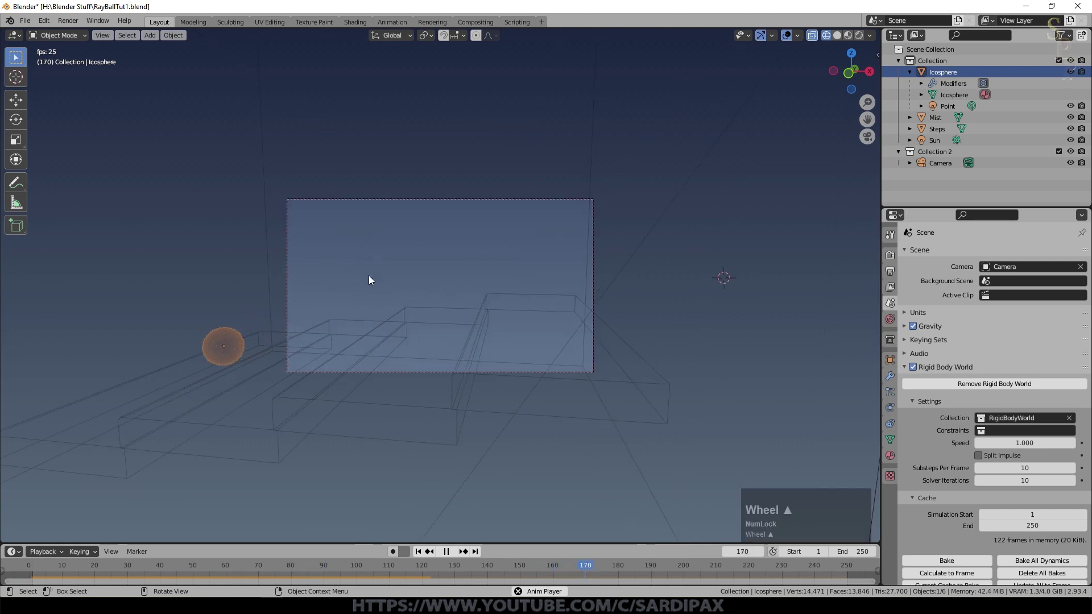
key(space)
Bake All Dynamics for the ball's simulation and play the baked result
click(418, 555)
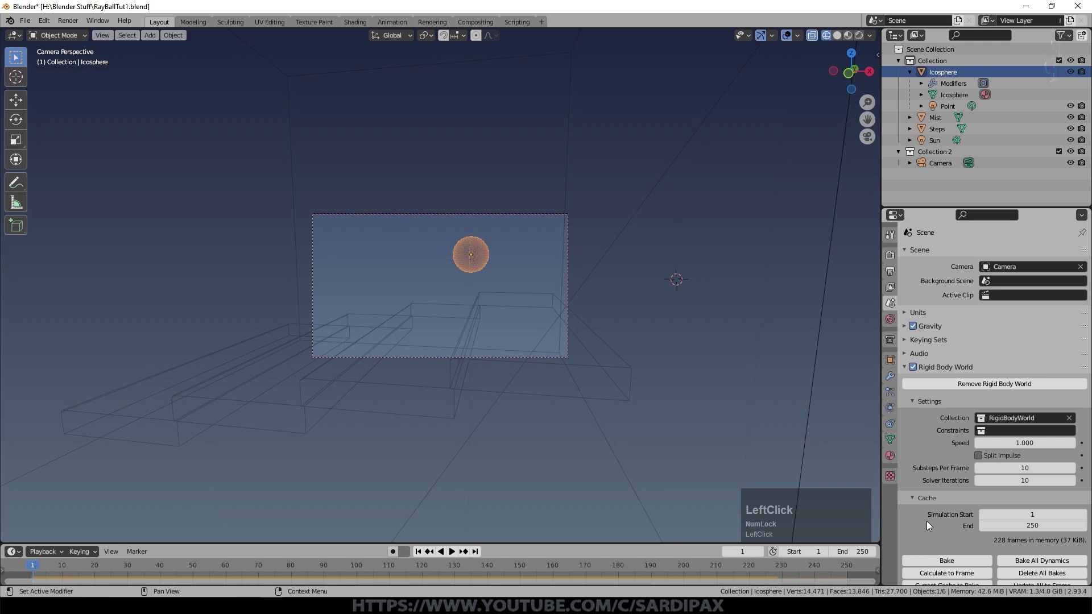
key(space)
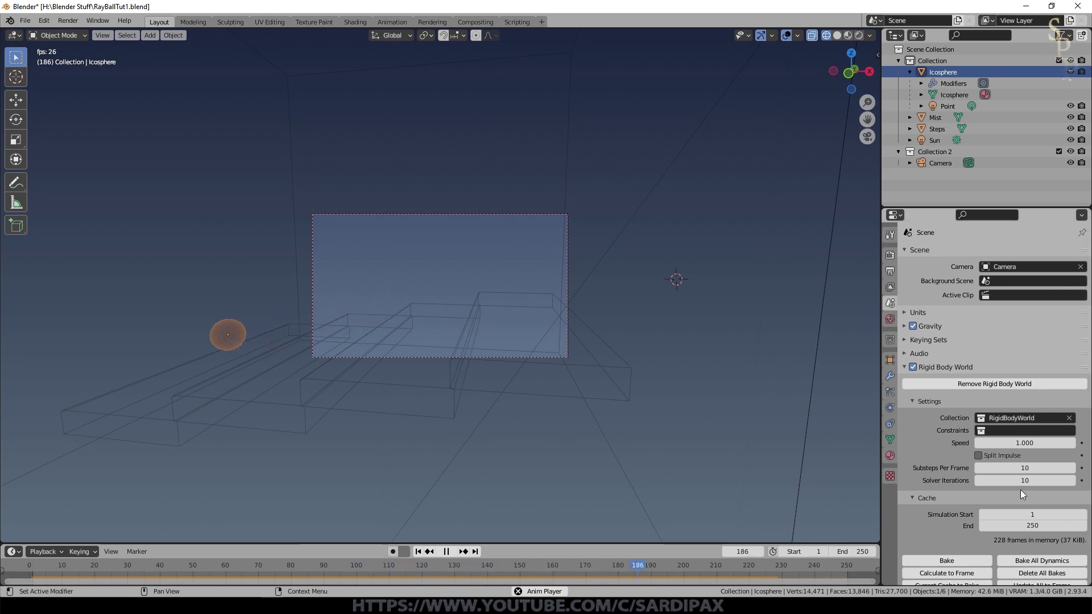
key(space)
click(420, 556)
key(space)
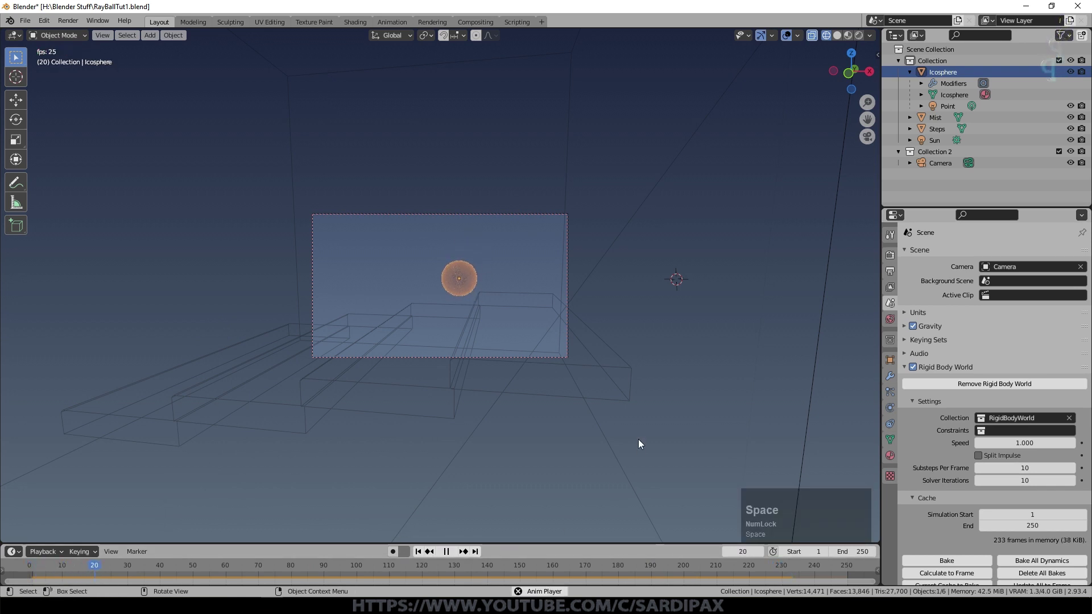
click(421, 552)
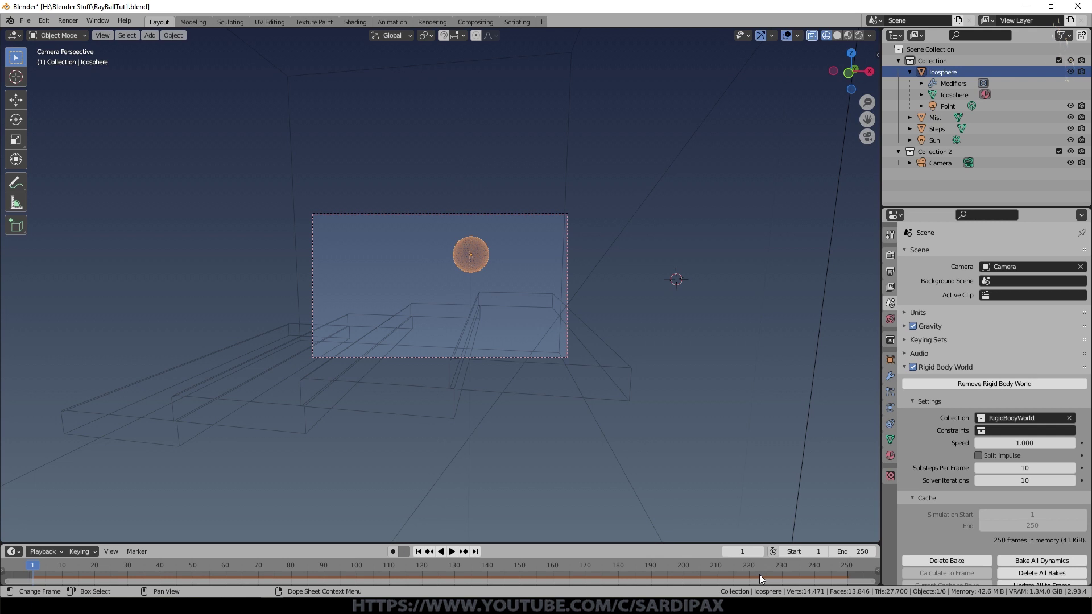
key(space)
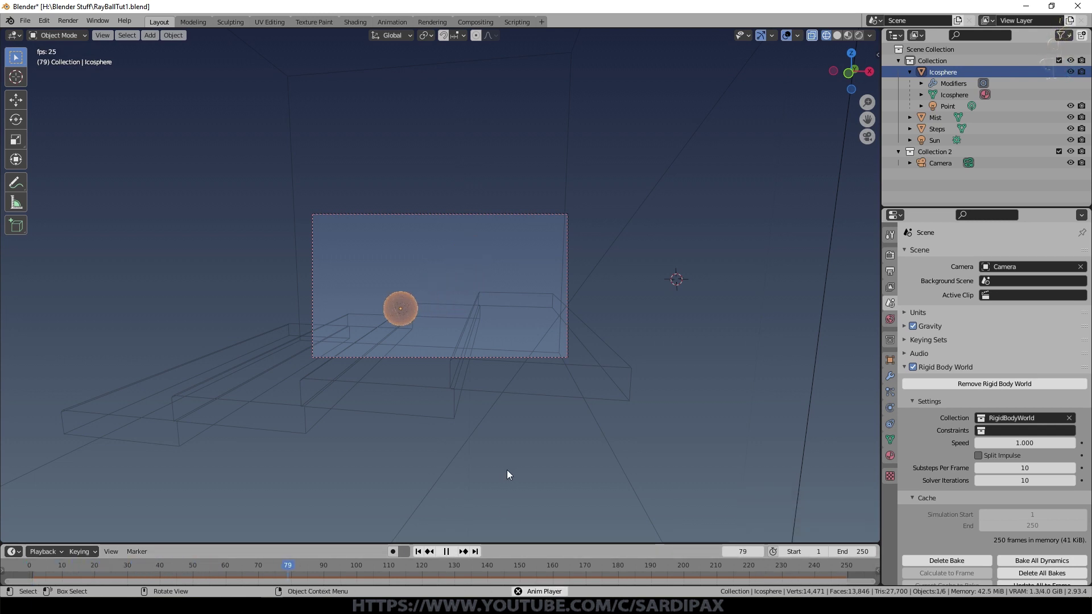
Stop playback and save the project with Ctrl+S
key(space)
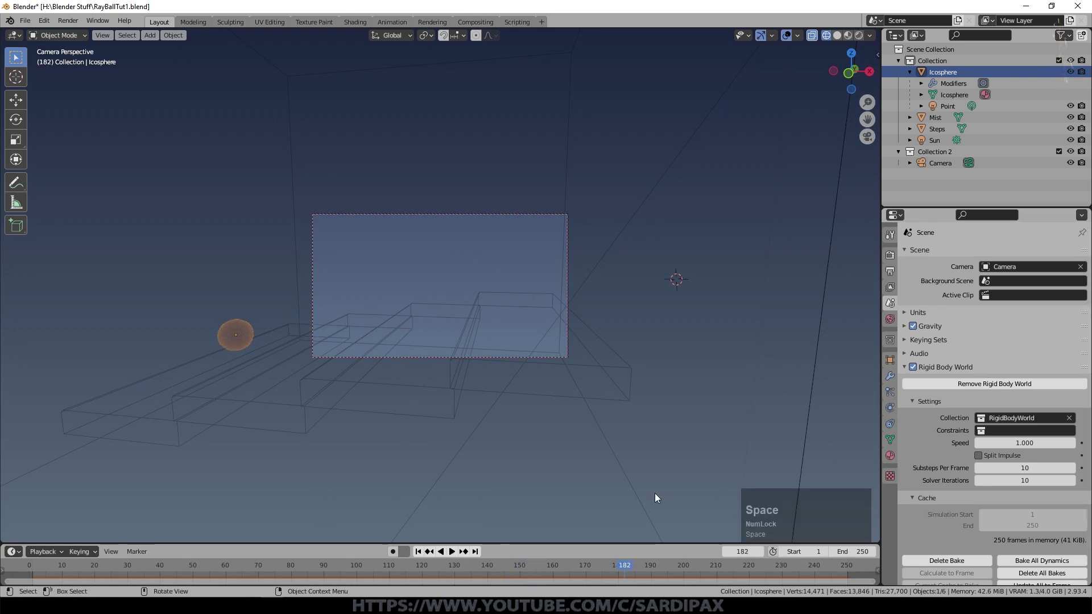
click(511, 408)
key(ctrl+s)
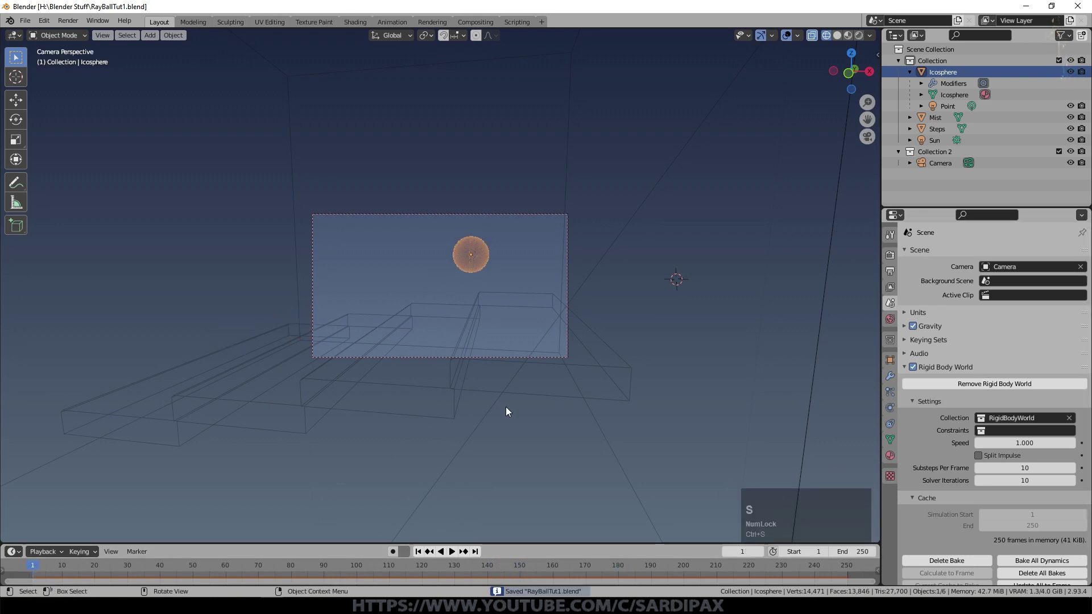
click(822, 308)
Split the 3D viewport horizontally into two stacked views and look through the camera
scroll(down, 3)
middle_click(554, 150)
scroll(down, 3)
key(Tab)
key(KP_0)
Select the Mist box, switch the upper area to the Shader Editor and give the box a new material
key(g)
key(z)
click(645, 308)
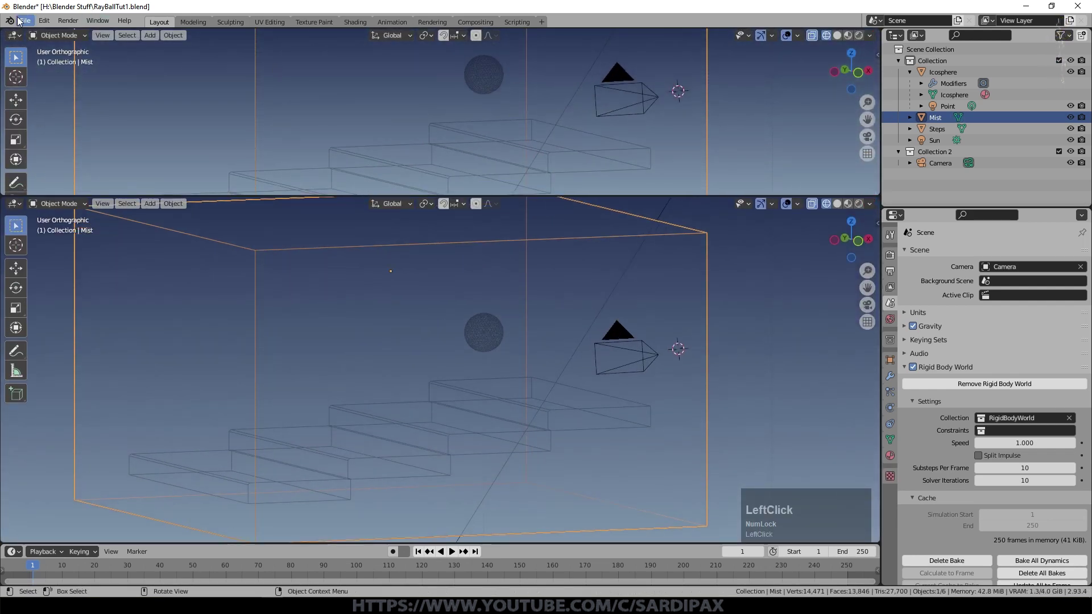
key(n)
scroll(up, 3)
click(429, 90)
click(484, 30)
scroll(up, 3)
click(396, 115)
Remove the default shader and add a Volume Scatter node for the mist material
key(Delete)
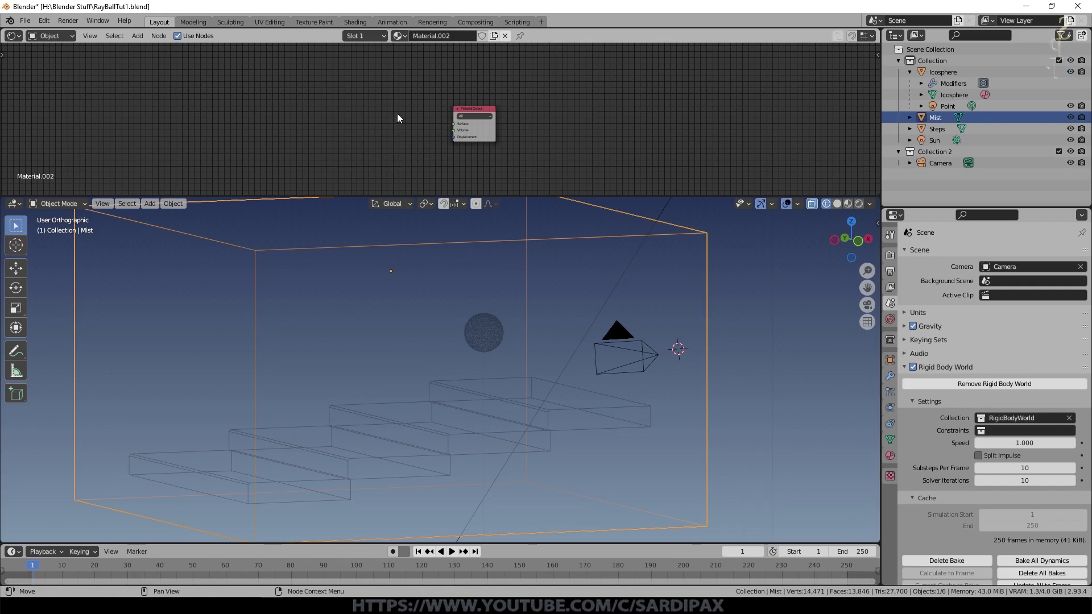
scroll(up, 3)
click(143, 46)
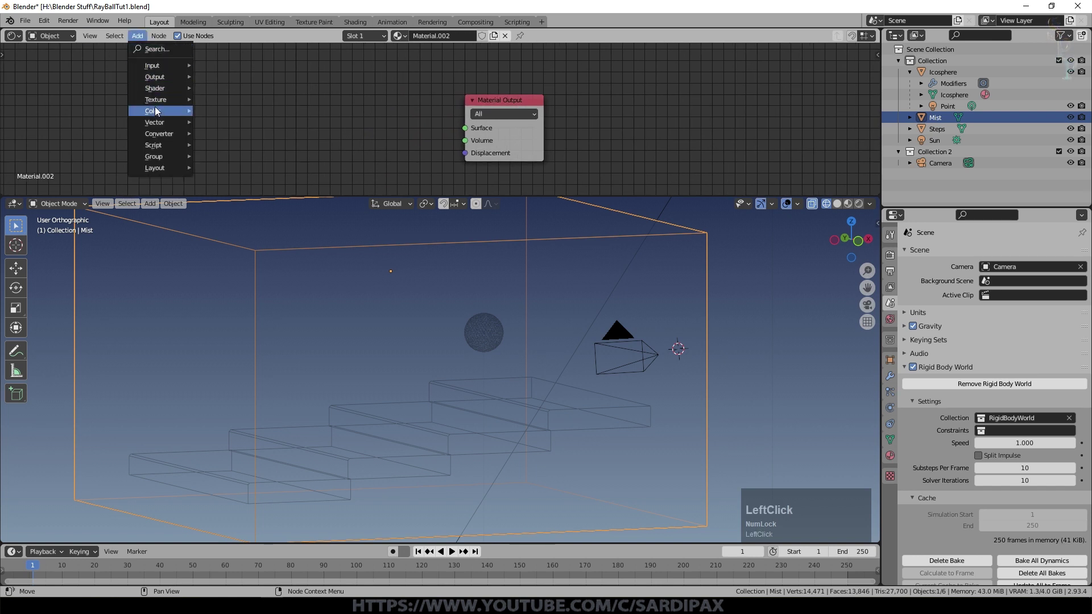
click(267, 272)
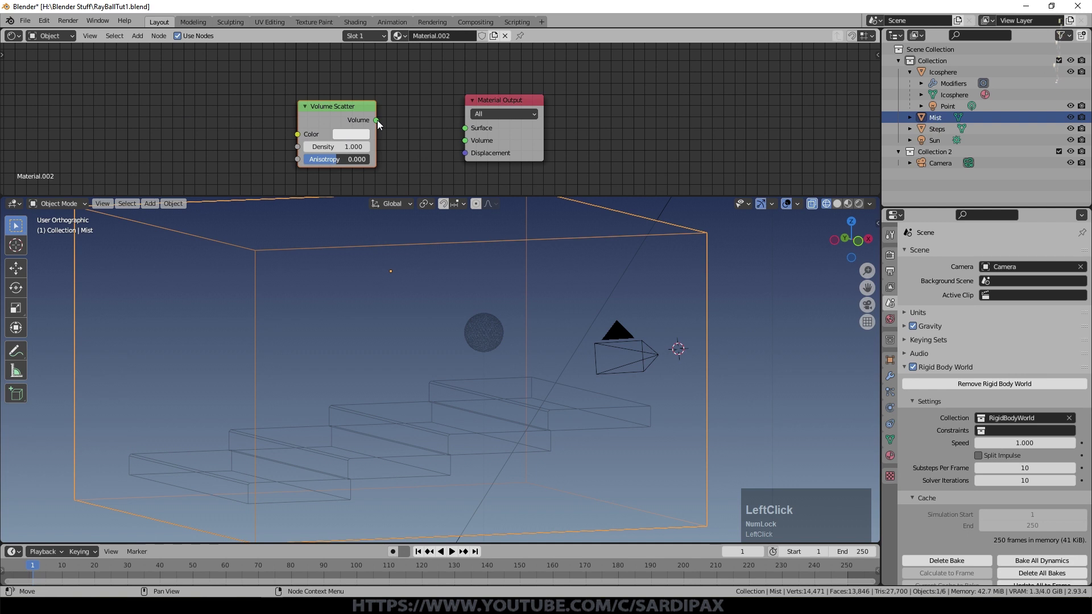
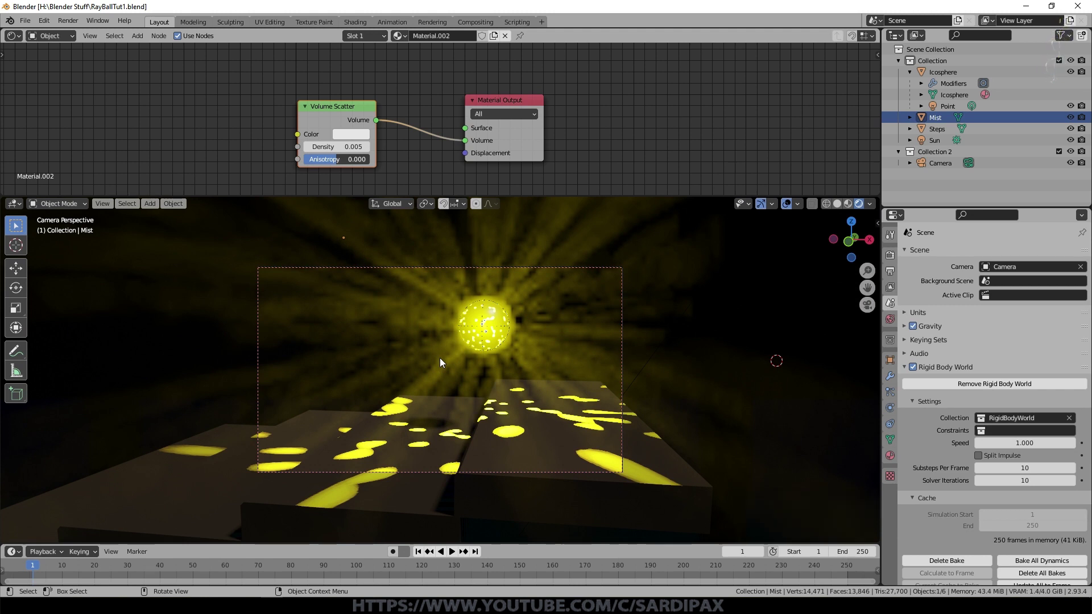
In Render Properties > Volumetrics lower the tile size to 2 px for sharper light rays in the mist
click(969, 292)
click(909, 411)
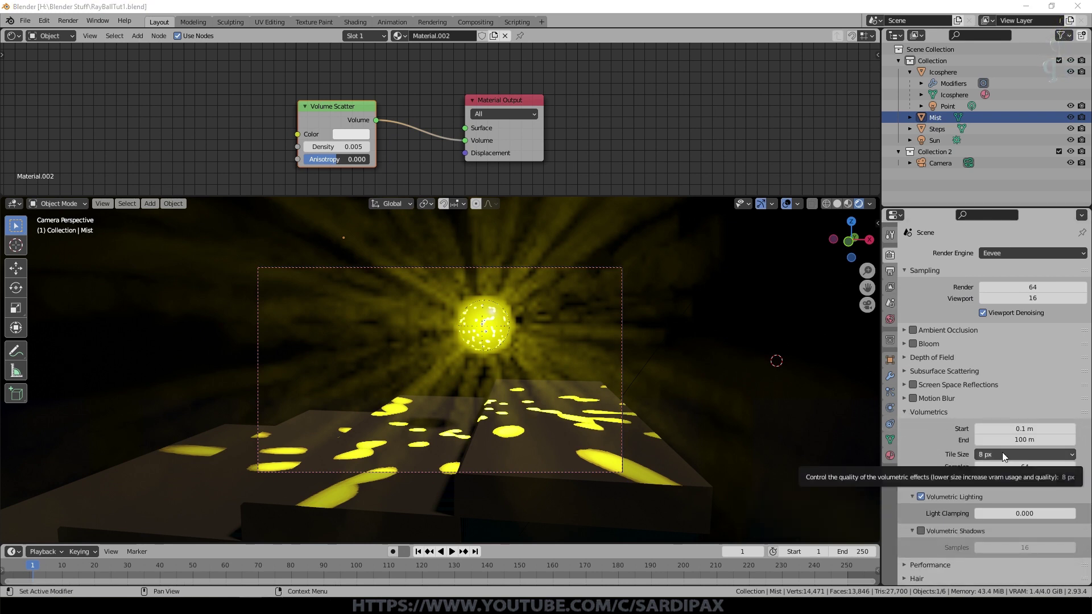
click(1005, 454)
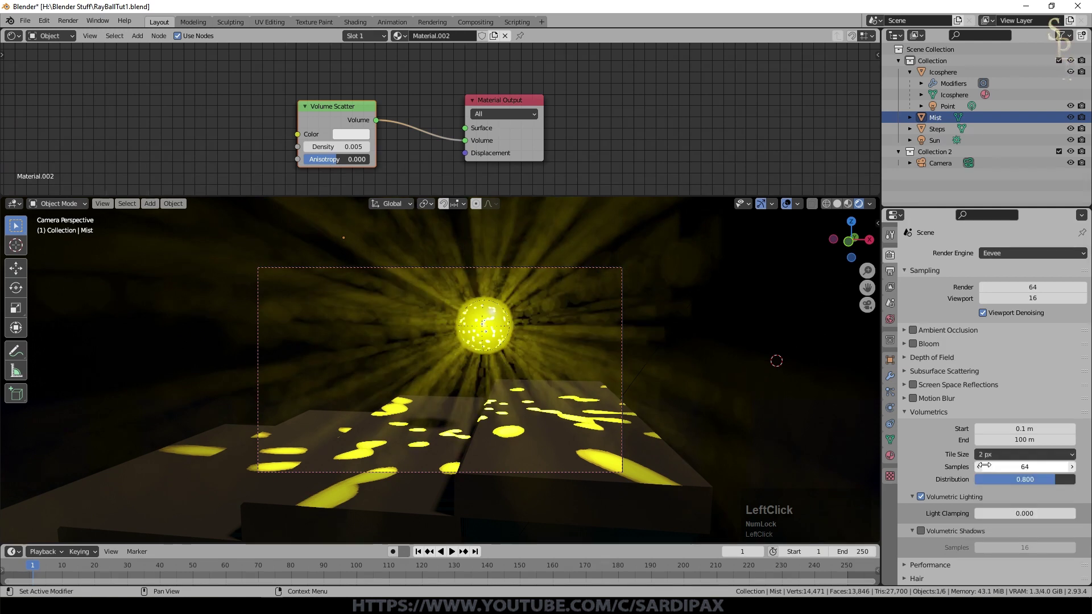
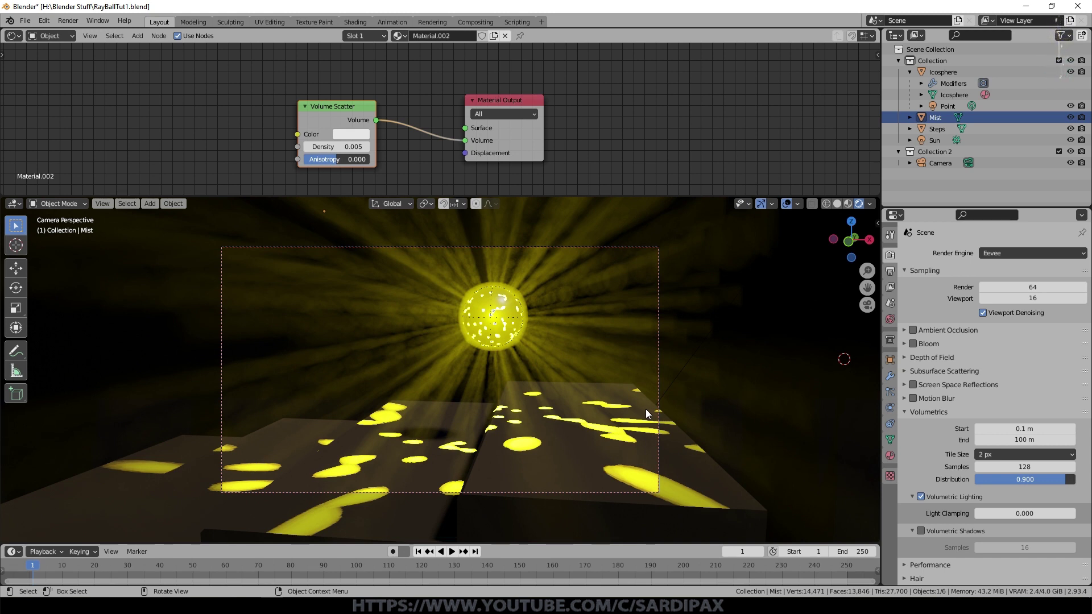
Select the perforated ball and enable Screen Space Reflections and Bloom in the Eevee render settings
click(930, 100)
key(KP_5)
key(KP_0)
key(KP_Enter)
click(963, 407)
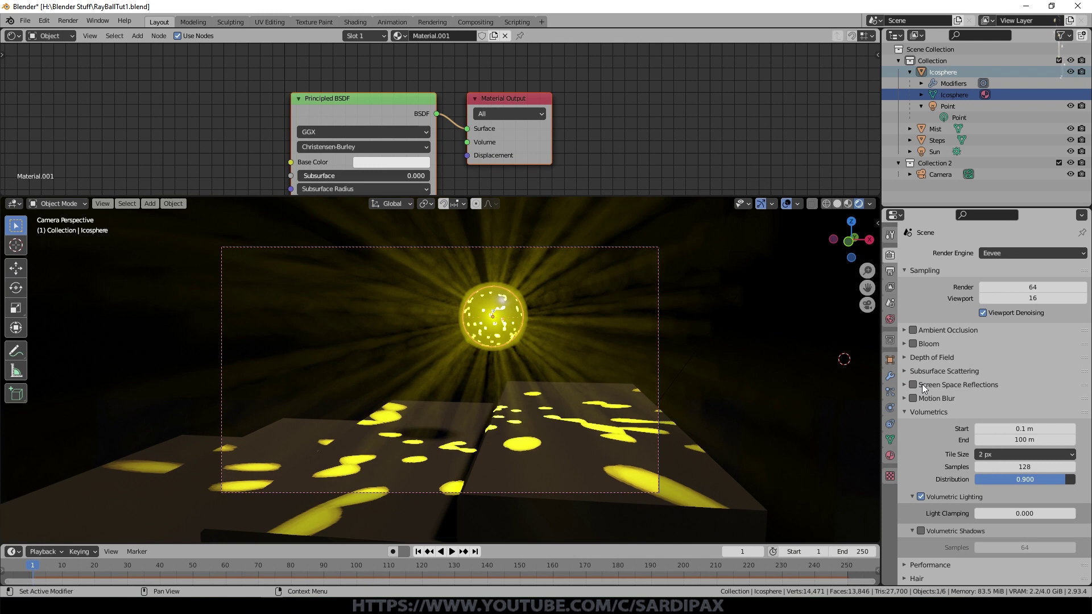
click(916, 383)
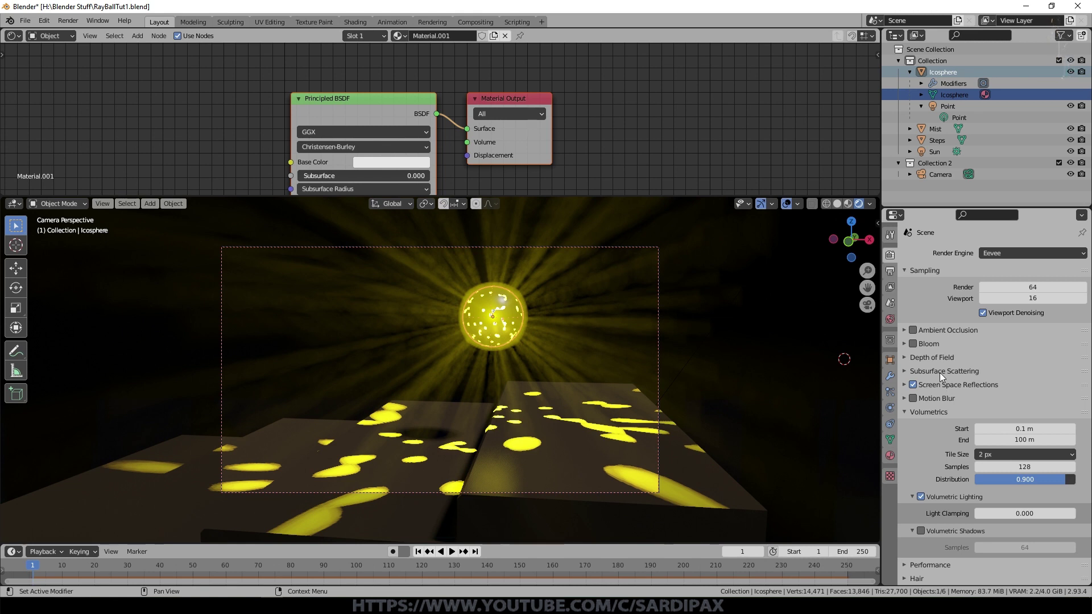
click(917, 339)
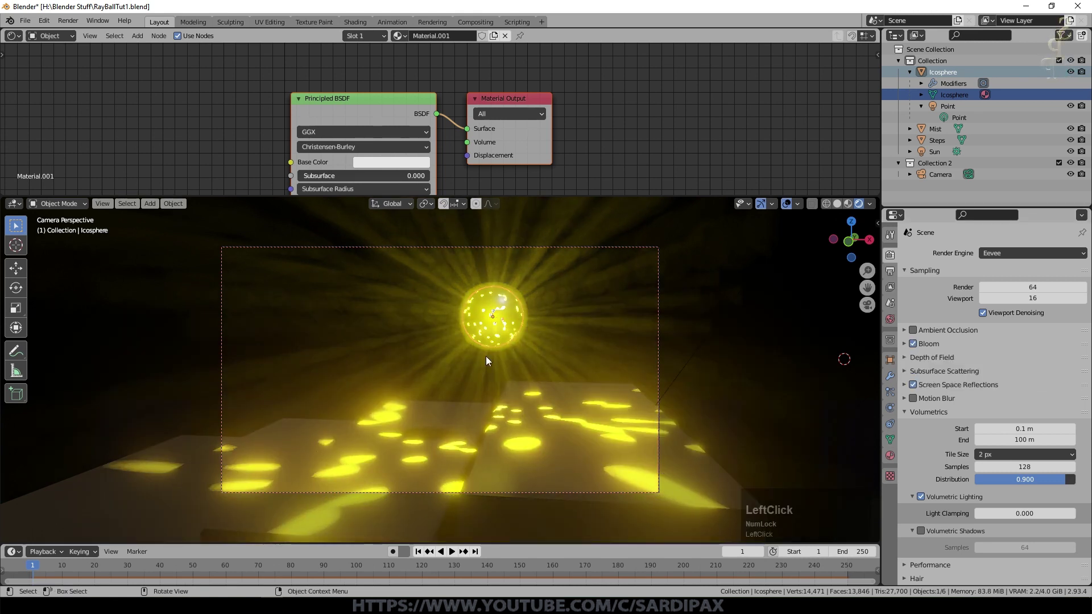
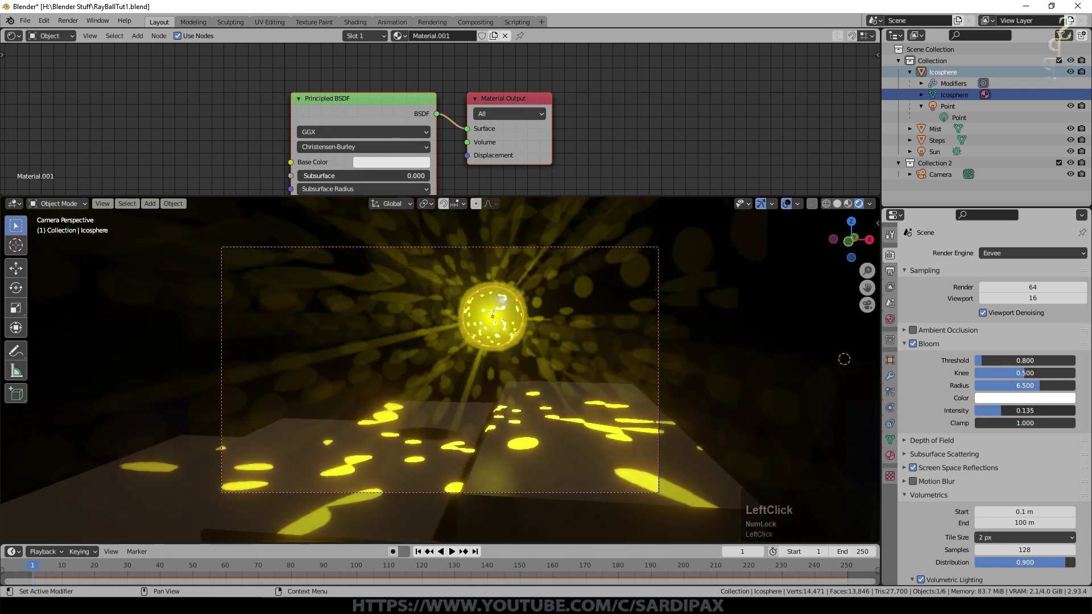
Lower the Bloom intensity to 0.100, giving the glowing ball a soft halo
key(KP_Decimal)
key(KP_1)
key(KP_Enter)
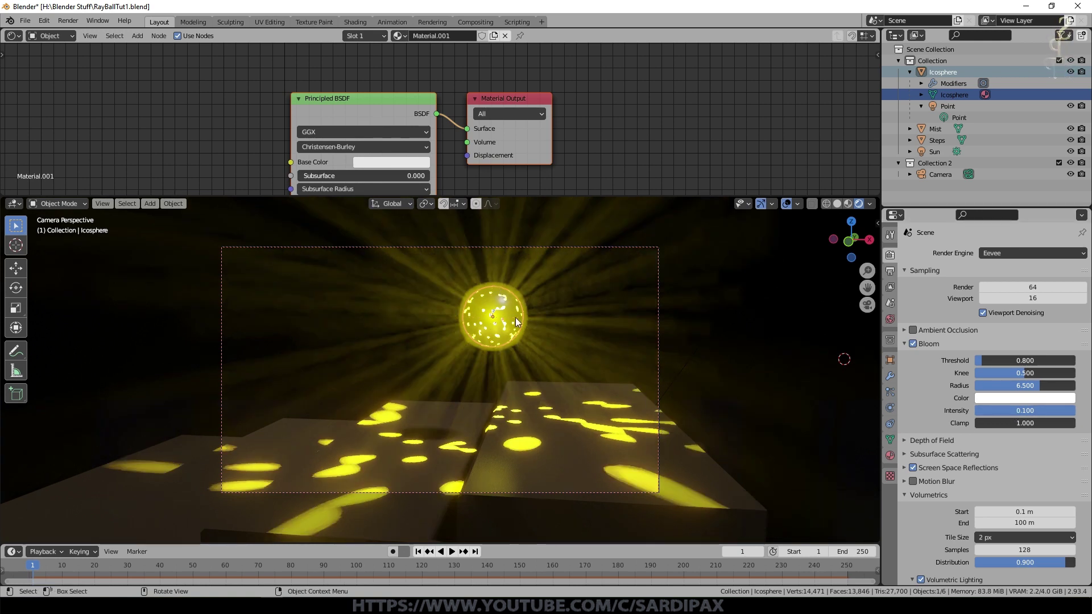
scroll(up, 3)
scroll(down, 3)
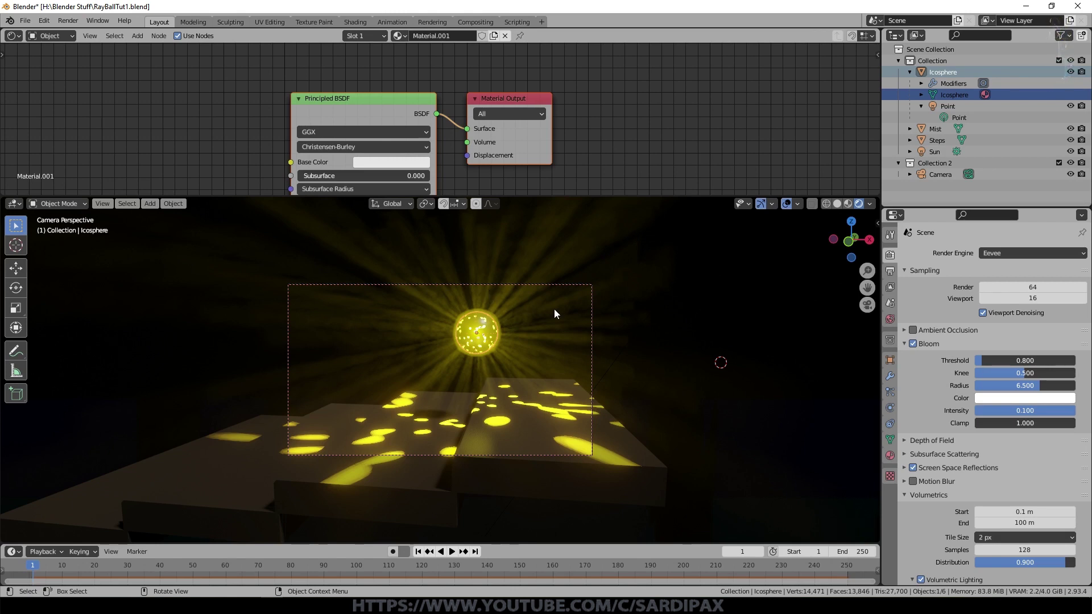
Play the timeline to watch the glowing ball roll down the steps, then stop playback
key(space)
key(space)
click(424, 557)
key(space)
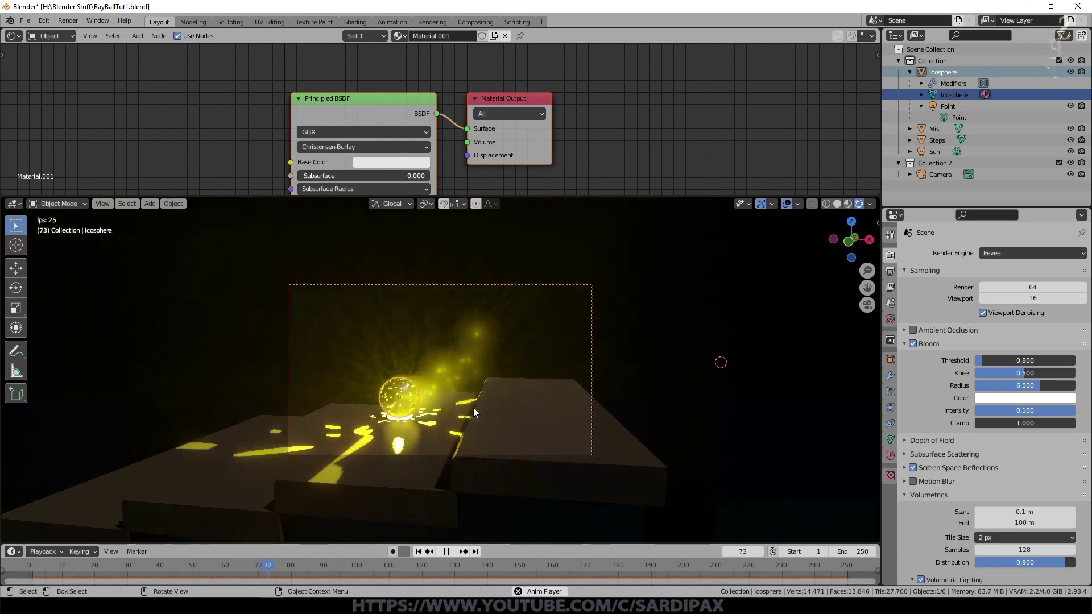
key(space)
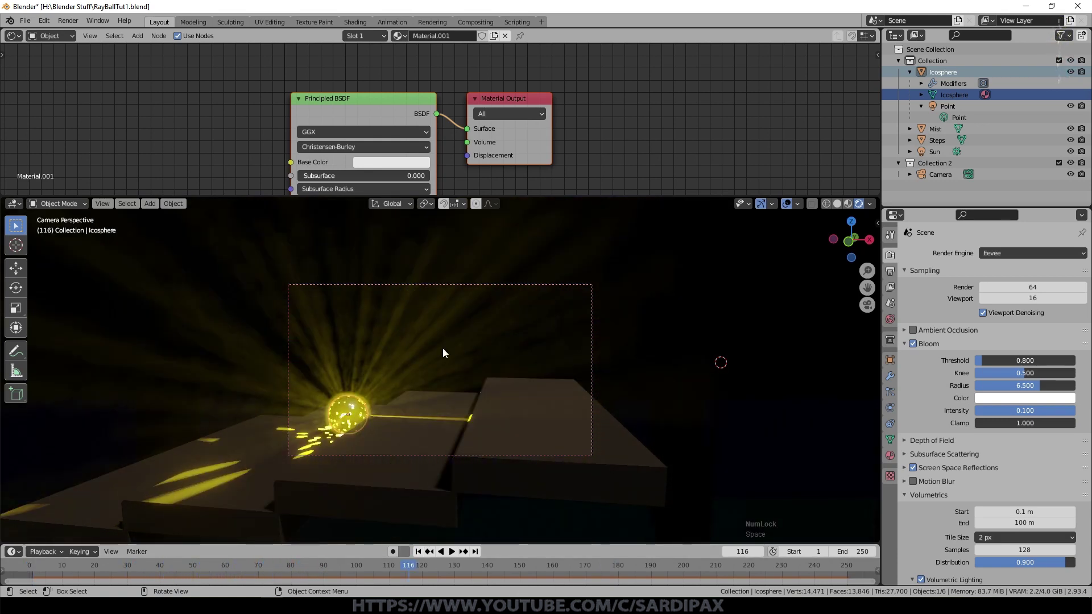
Give the camera a Damped Track constraint targeting the Icosphere and play back to check it stays framed
click(940, 235)
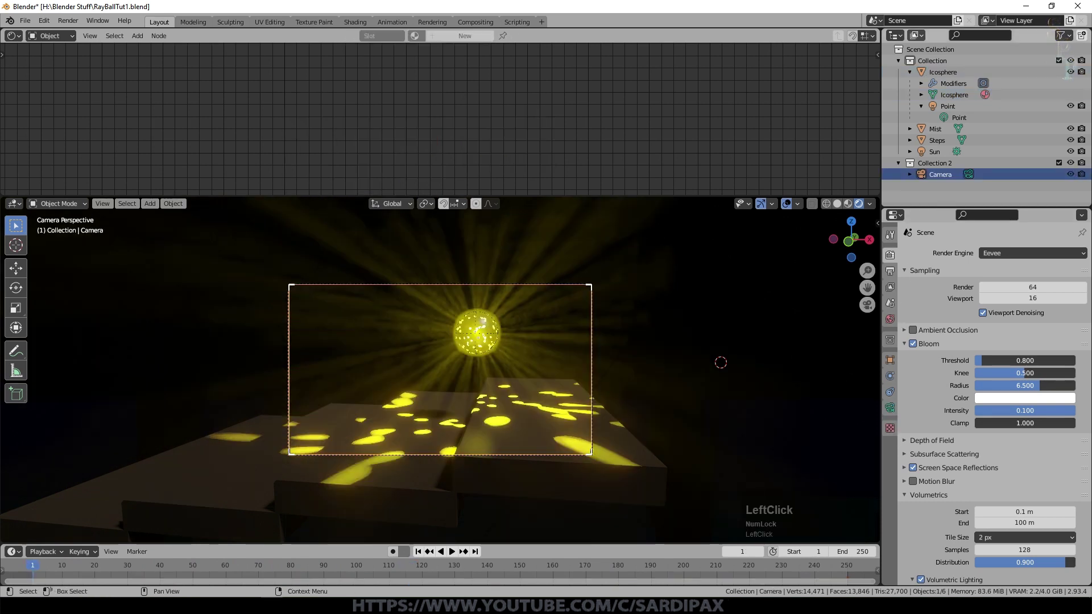
click(922, 395)
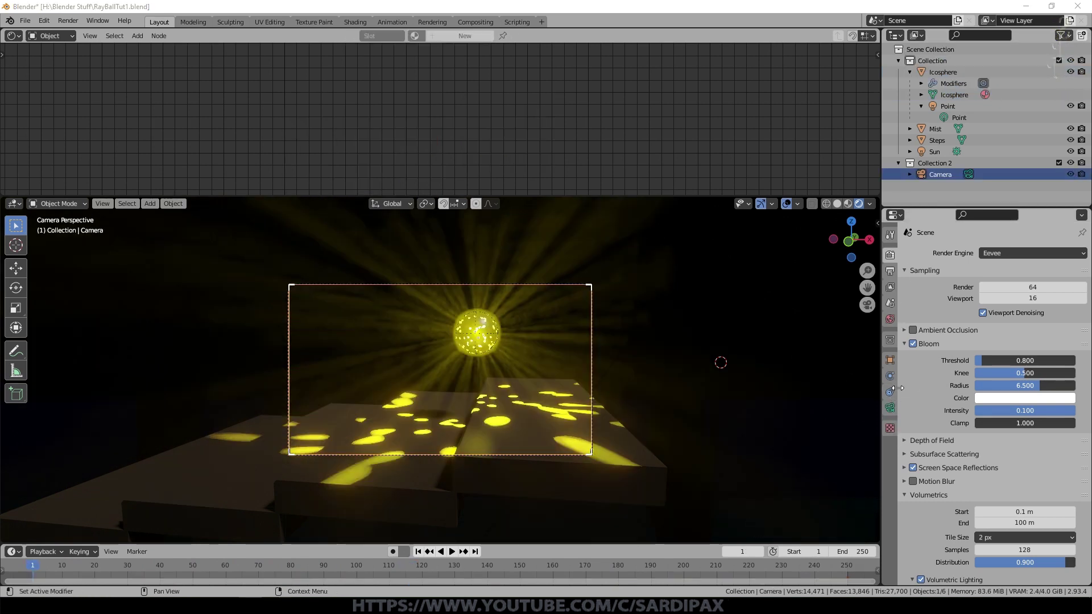
click(931, 406)
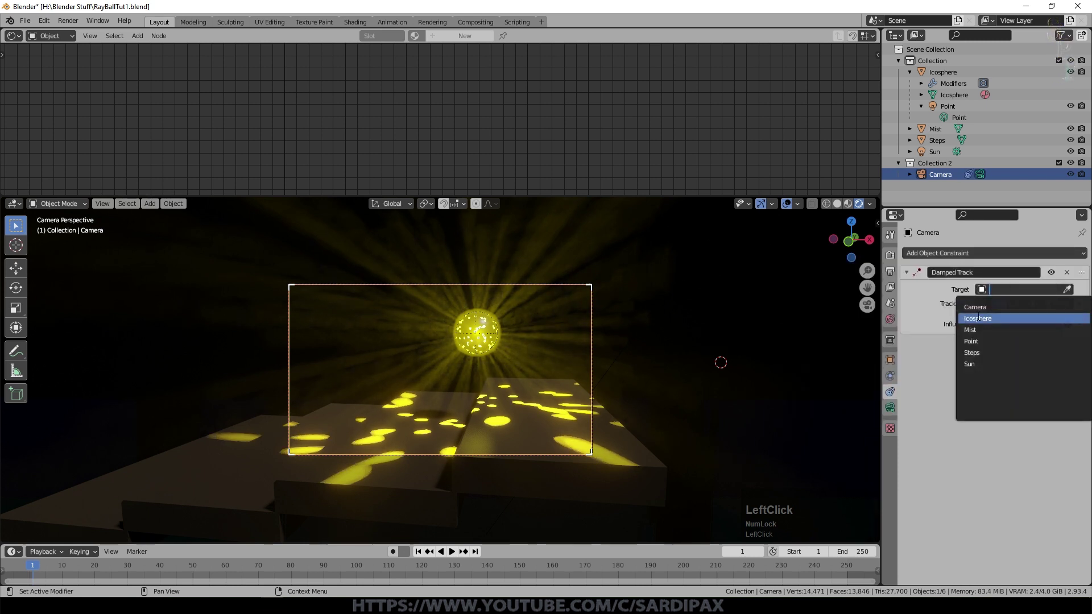
click(1066, 318)
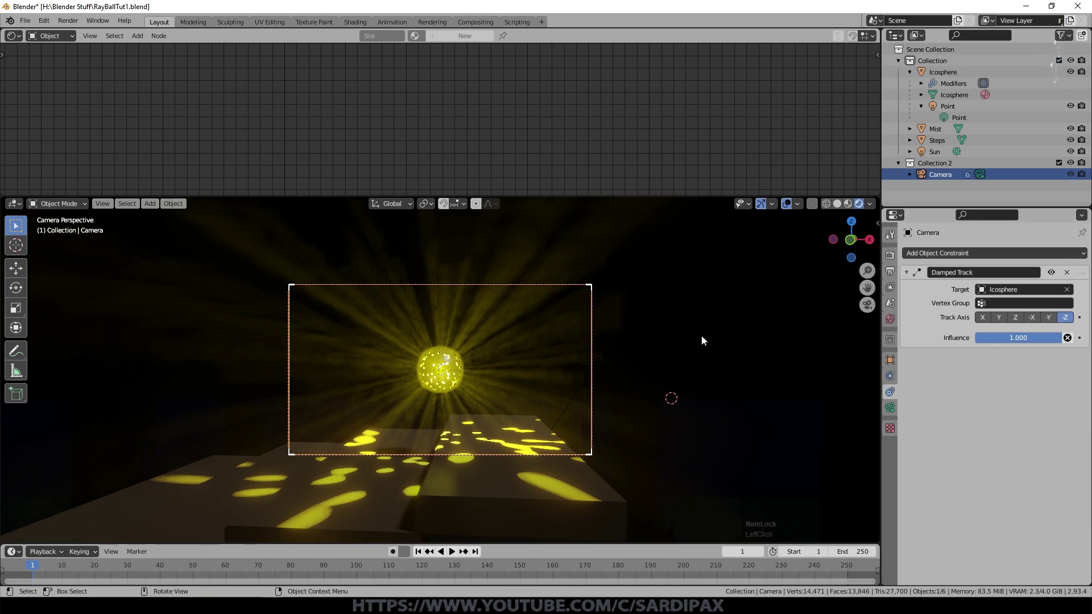
key(space)
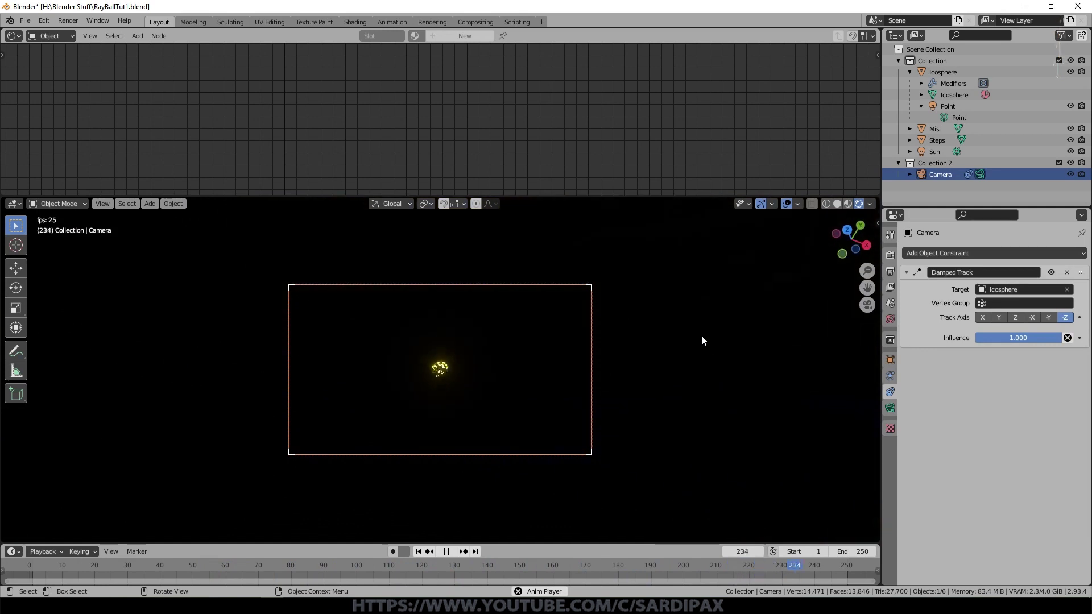
Select the point light and keyframe its yellow colour at frame 1 and again at frame 18
click(654, 272)
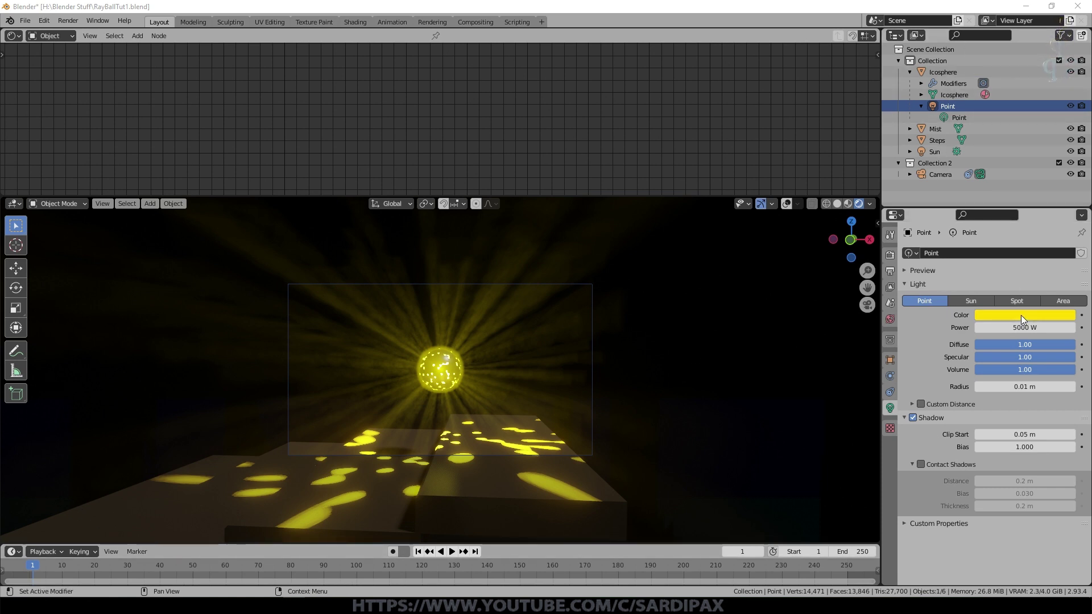
click(1017, 317)
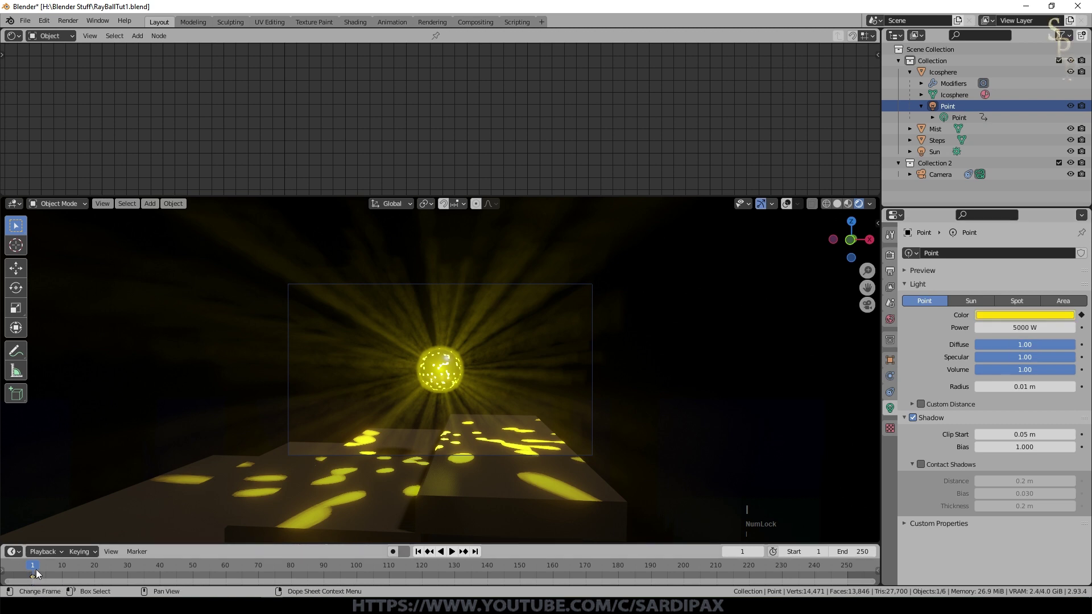
click(36, 564)
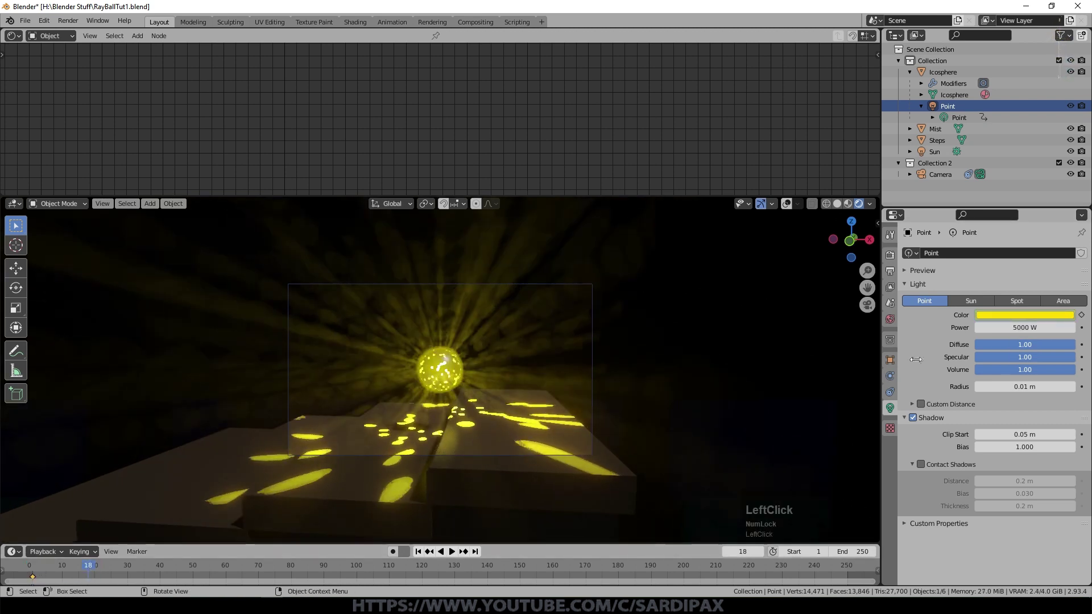
key(i)
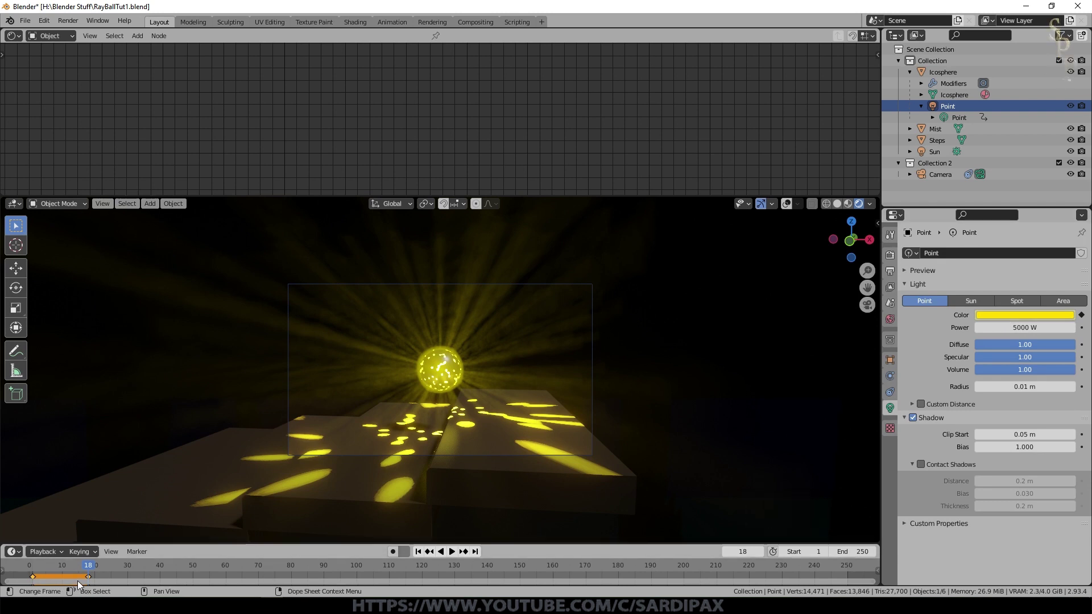
Step forward along the timeline, keyframing the light colour as magenta and then green
click(121, 568)
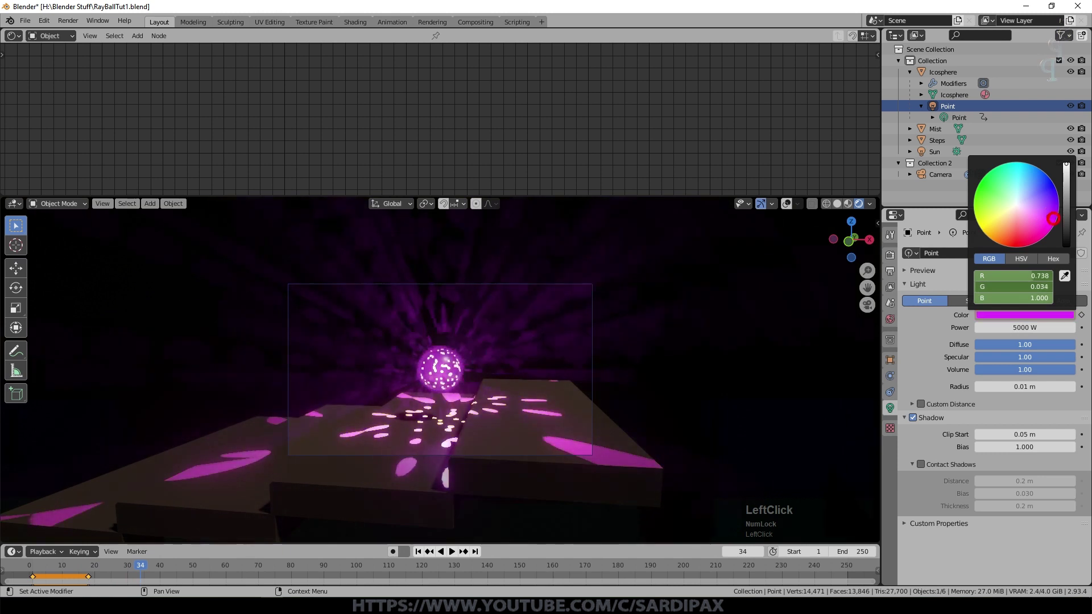
click(144, 567)
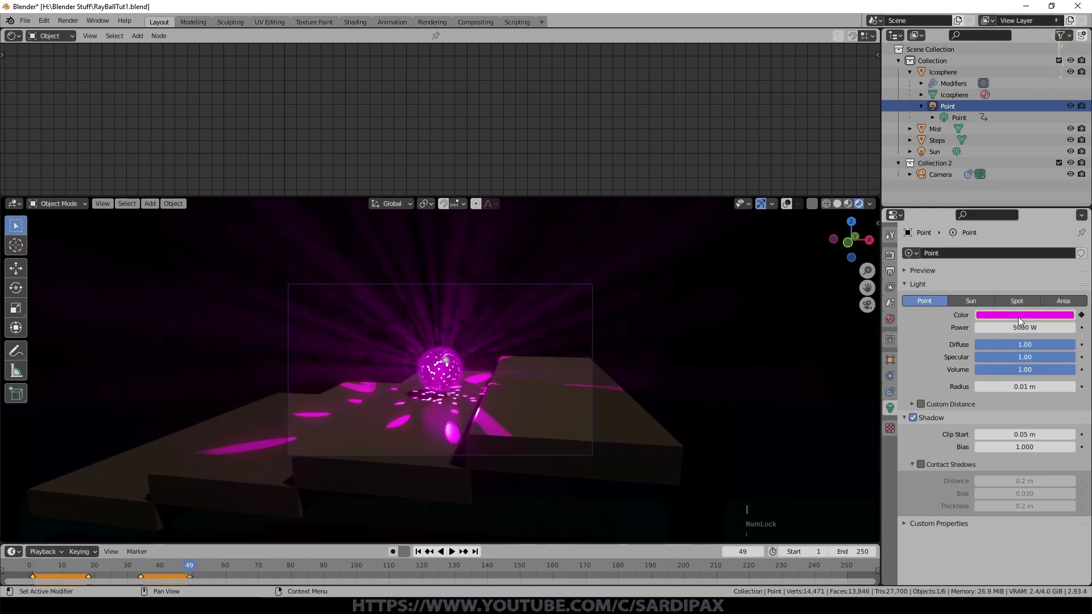
click(212, 567)
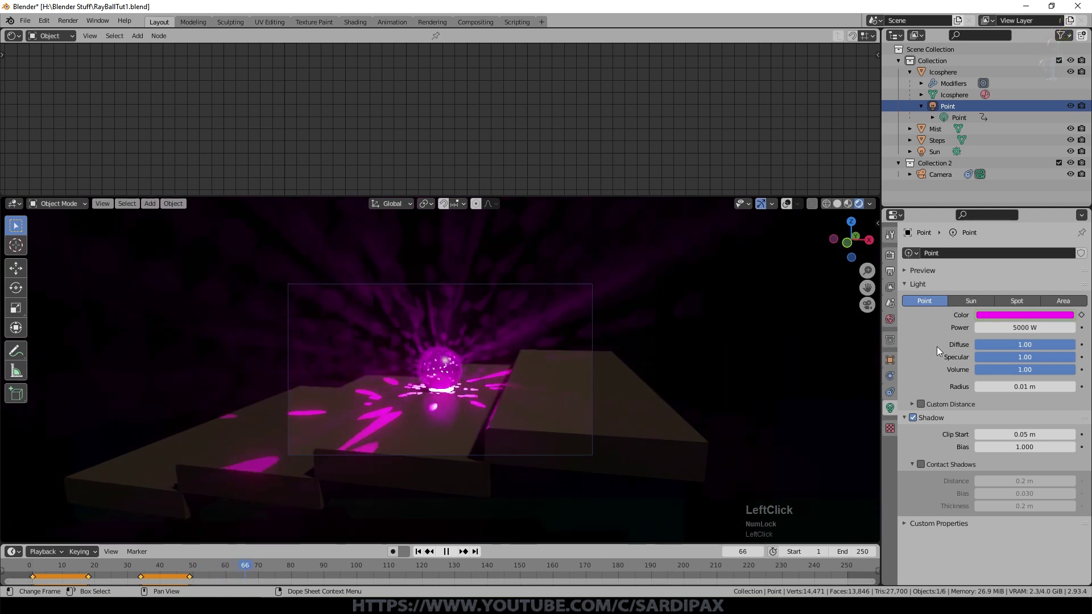
click(251, 568)
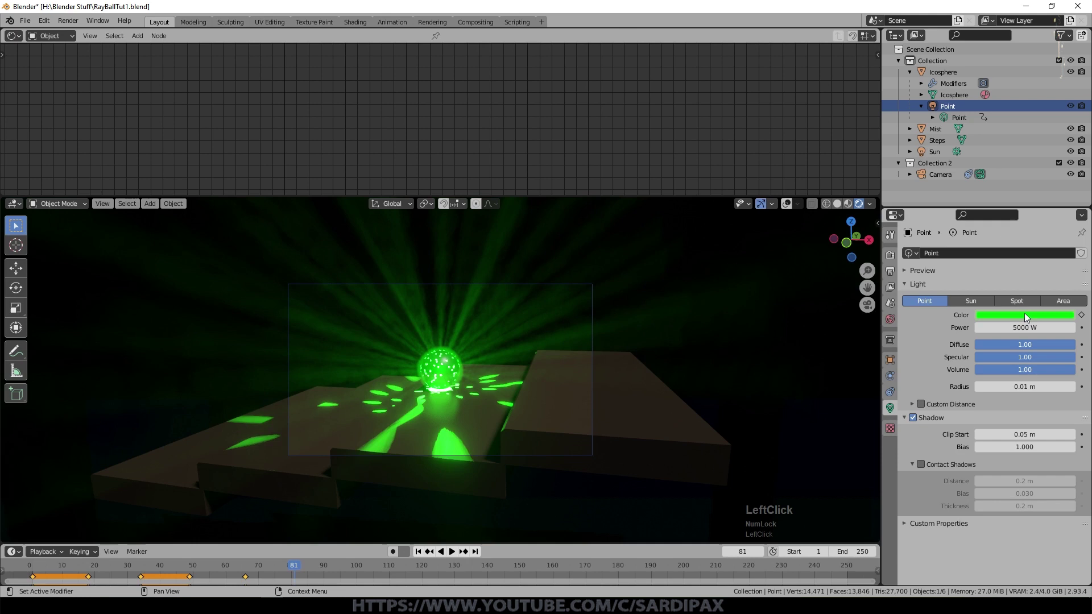
click(296, 565)
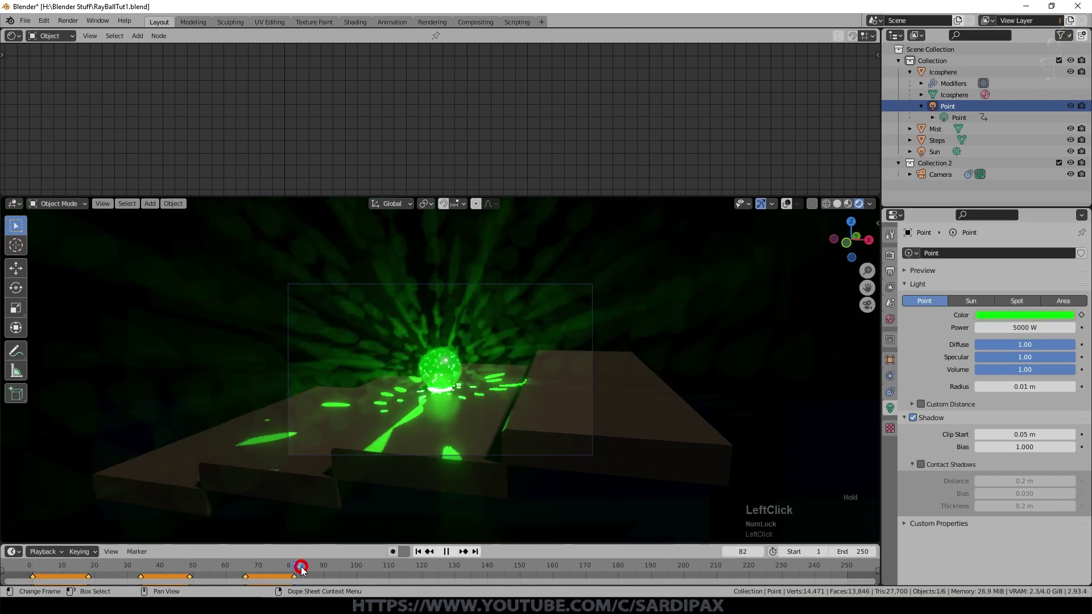
Add further colour keyframes ending in white, return to frame 1 and play back the colour-shifting light
click(1045, 189)
click(411, 565)
click(1027, 322)
click(597, 566)
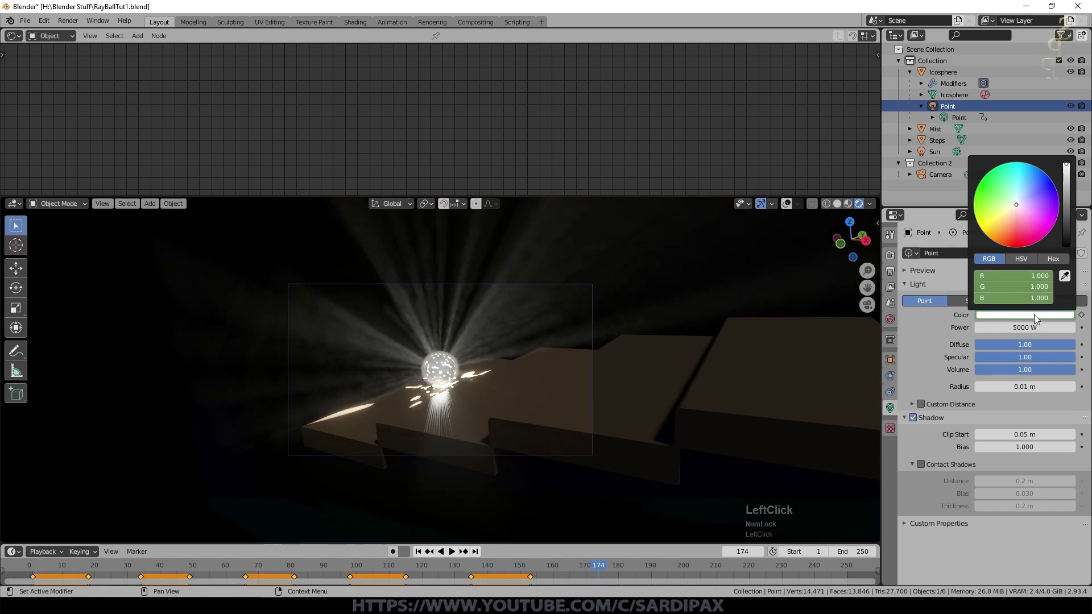
key(i)
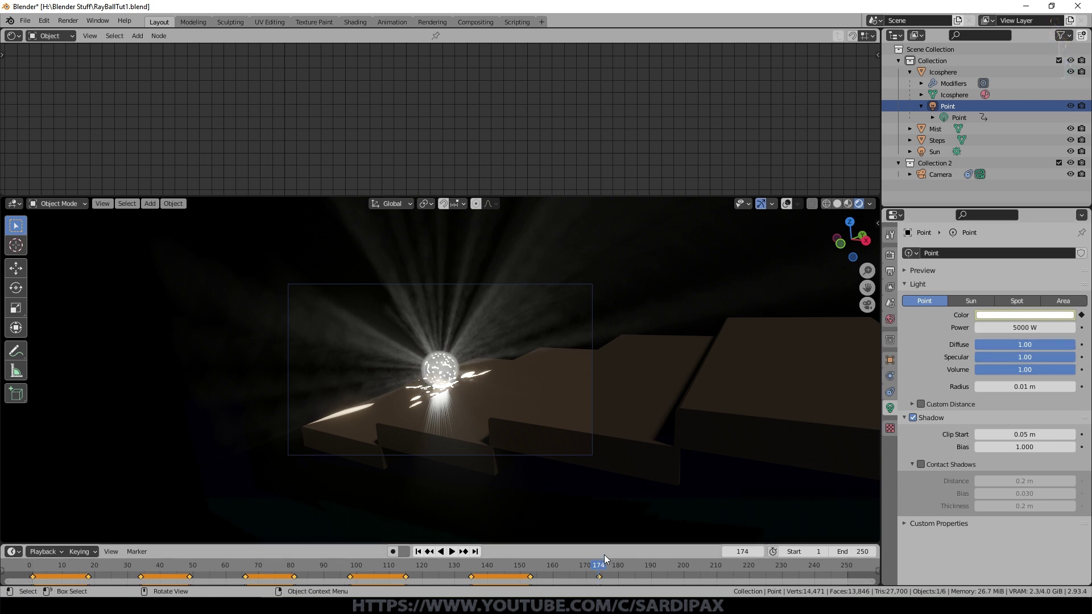
click(670, 515)
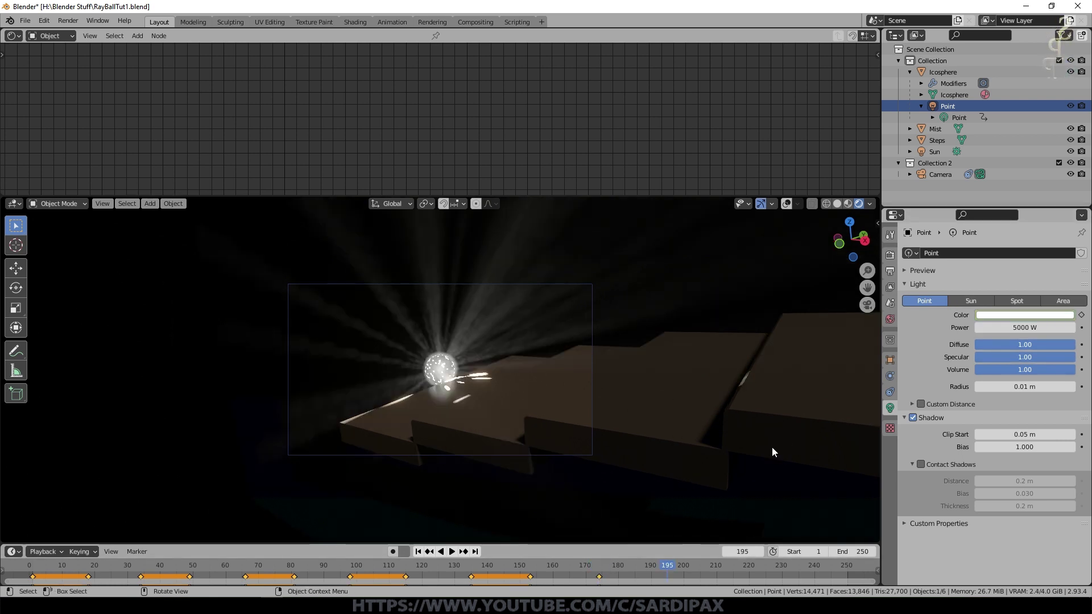
click(420, 551)
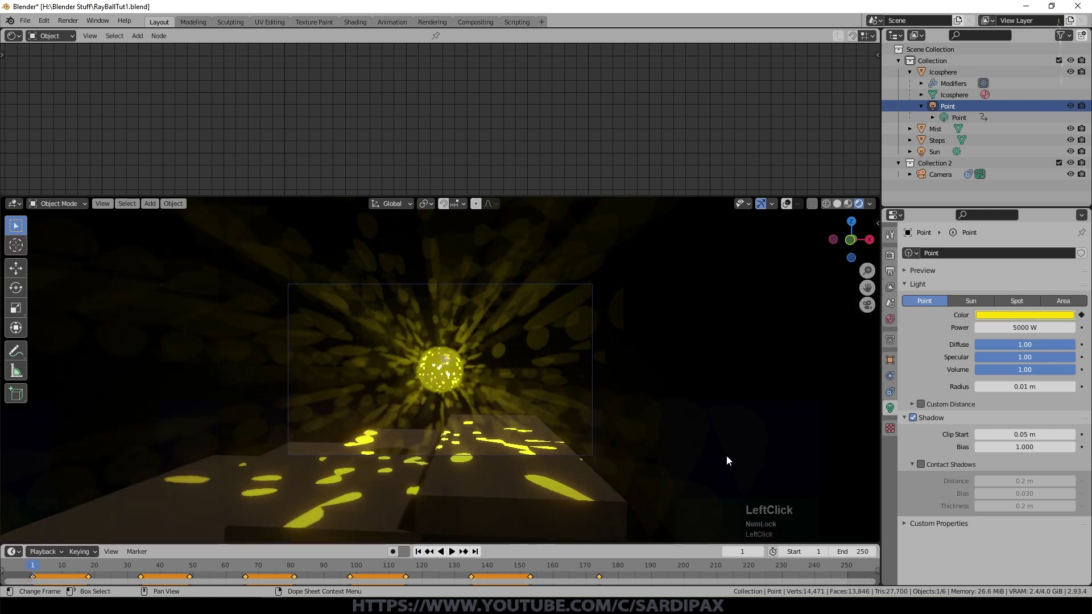
key(space)
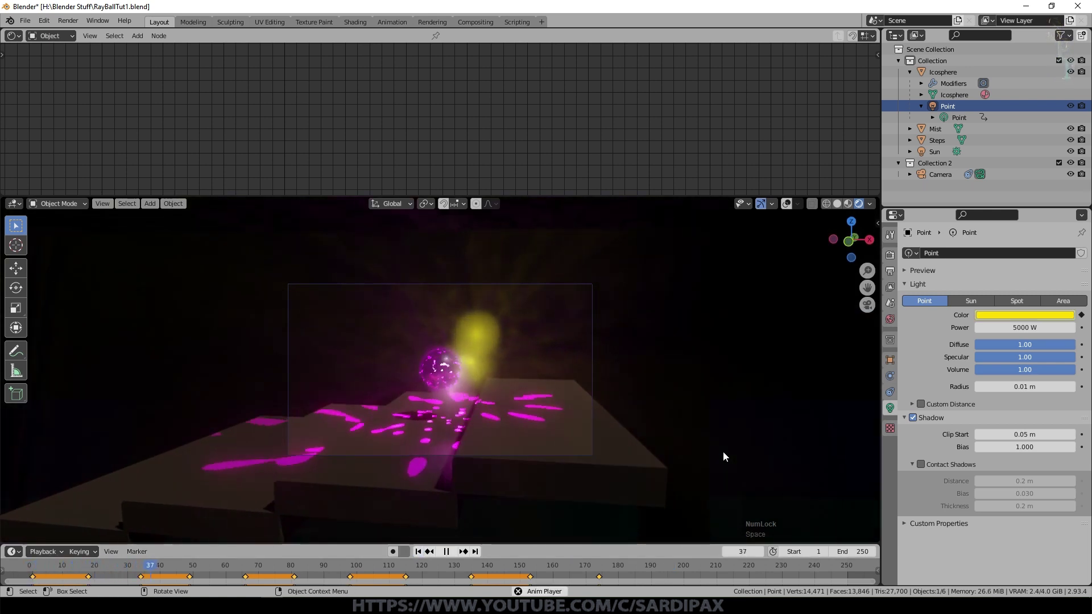